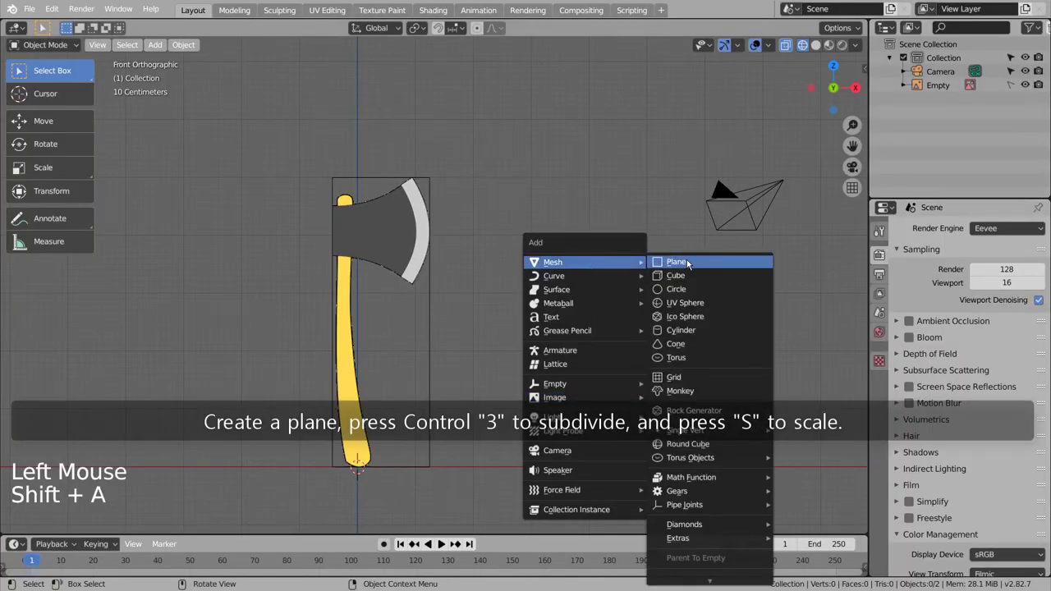
Subdivide the new plane, shrink it to handle width and frame the handle's bottom end
key(ctrl+3)
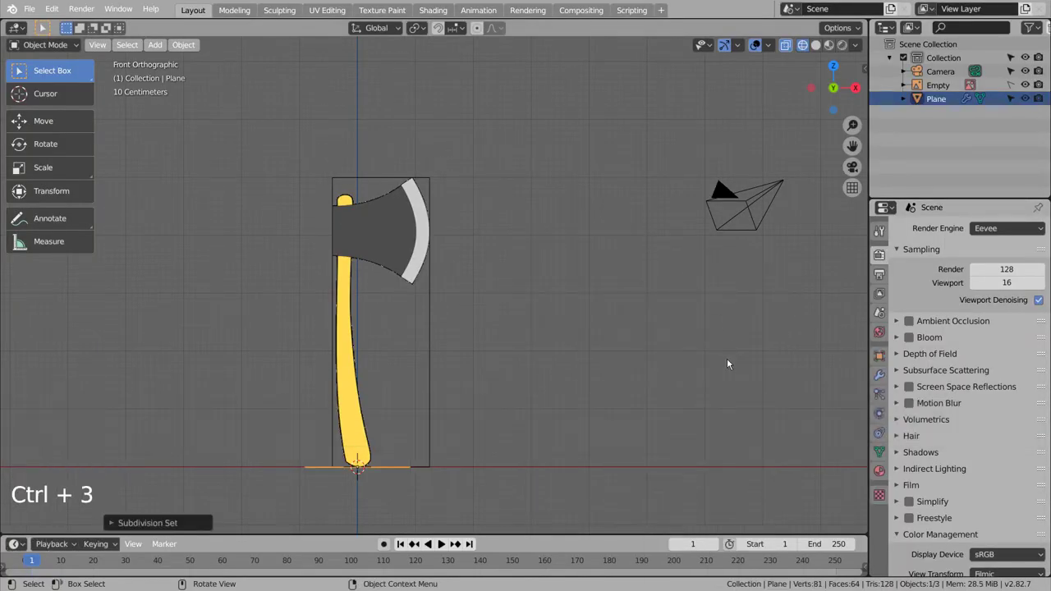
key(s)
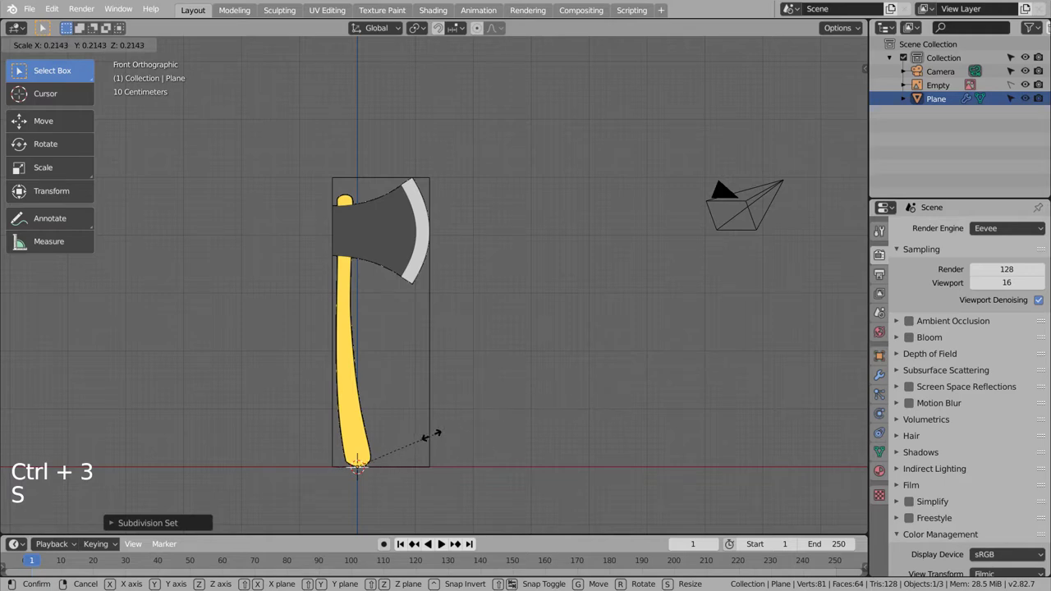
scroll(up, 3)
middle_click(410, 453)
key(Tab)
Extrude and scale the plane edge repeatedly up the handle, tracing its rounded lower grip
key(e)
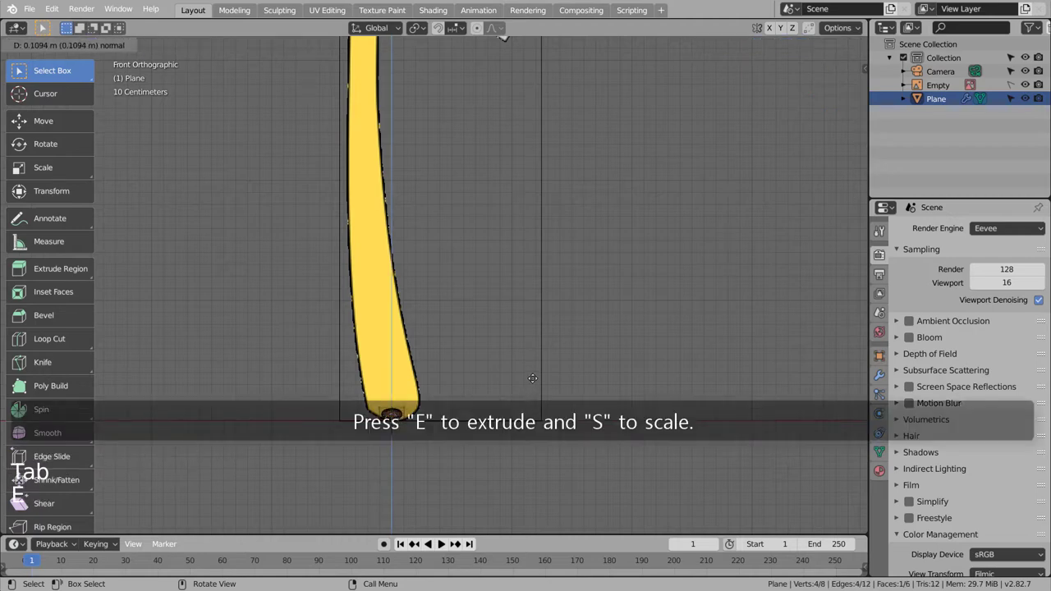
key(s)
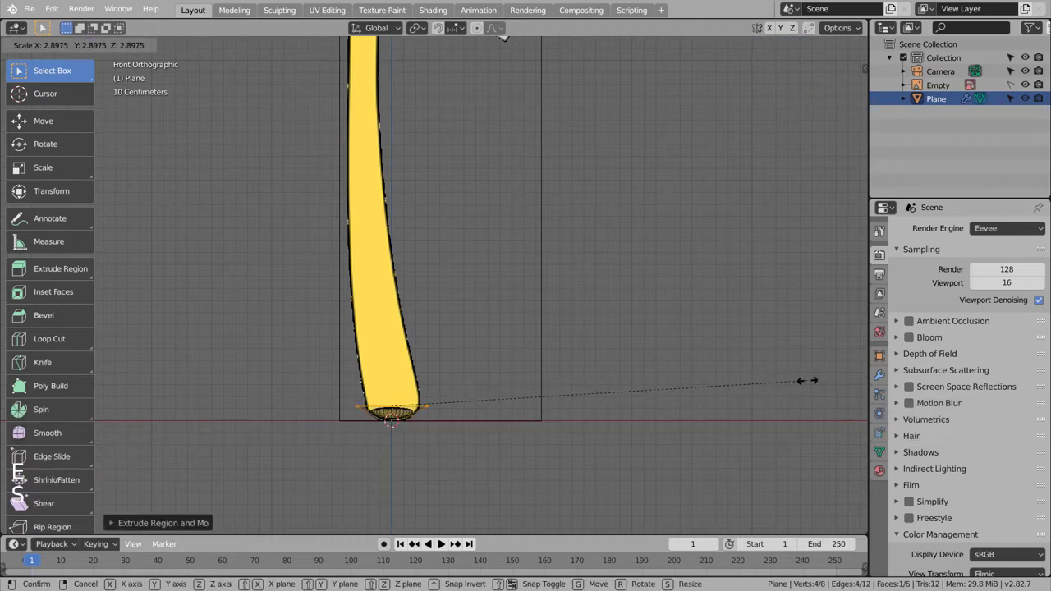
key(e)
key(s)
key(e)
key(g)
key(e)
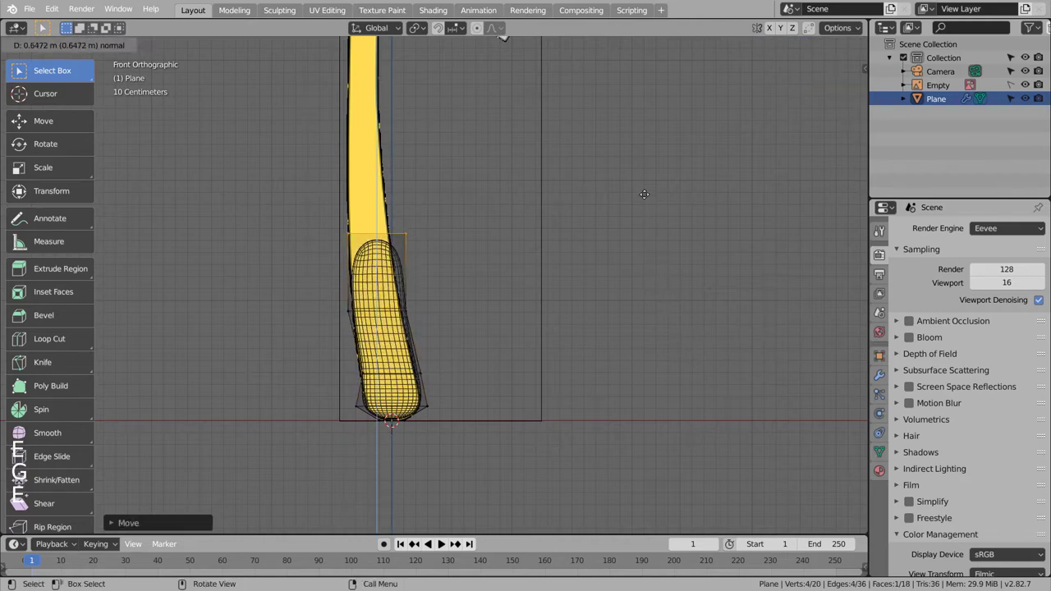
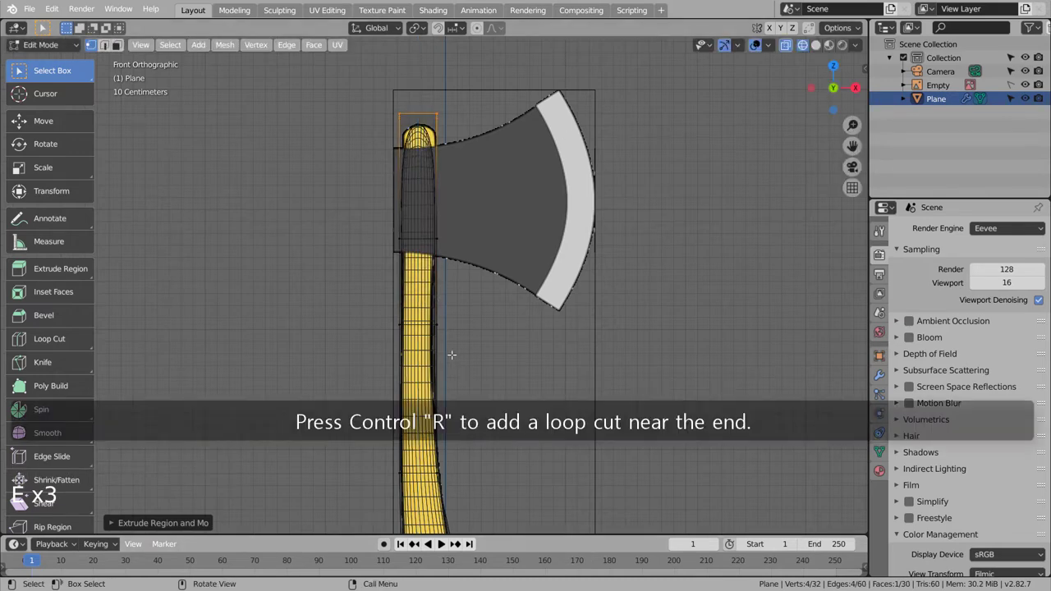
Add an edge loop near the handle's top and pull the top end vertically into a rounded tip
key(ctrl+r)
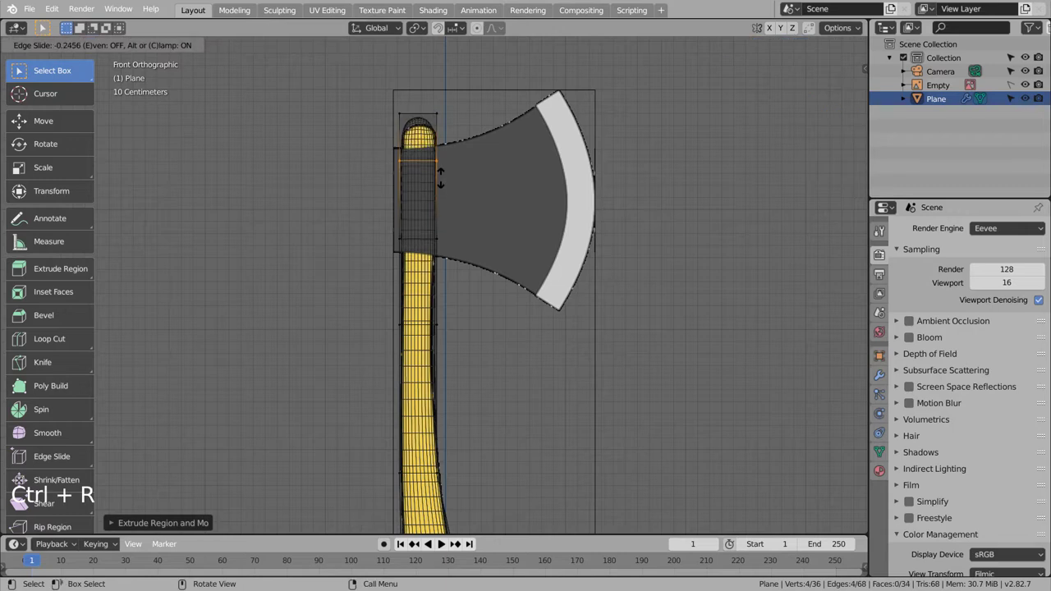
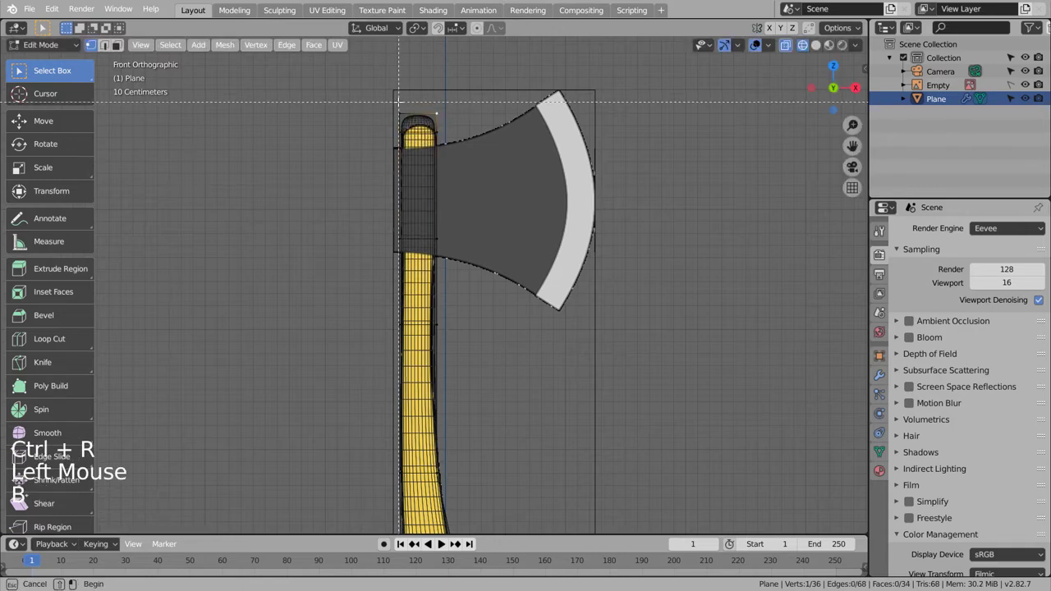
key(shift+z)
key(shift+z)
key(g)
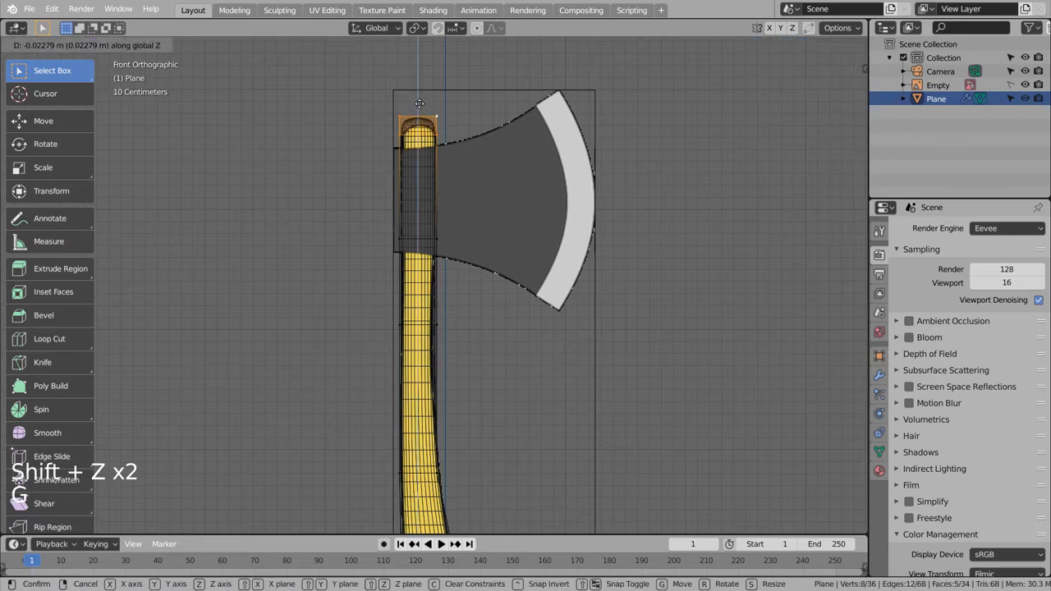
Leave editing and orbit around the finished smooth handle to check its shape
key(Tab)
middle_click(588, 344)
key(shift+z)
scroll(down, 3)
middle_click(403, 389)
middle_click(634, 345)
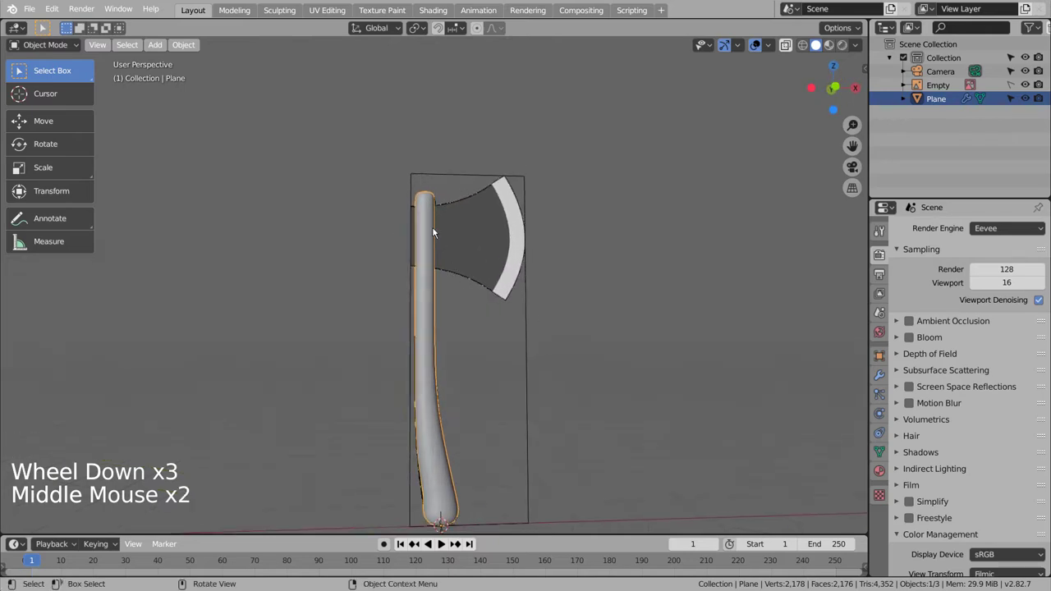
Deselect the handle and return to front view in X-ray over the reference image
right_click(434, 223)
click(514, 340)
middle_click(603, 368)
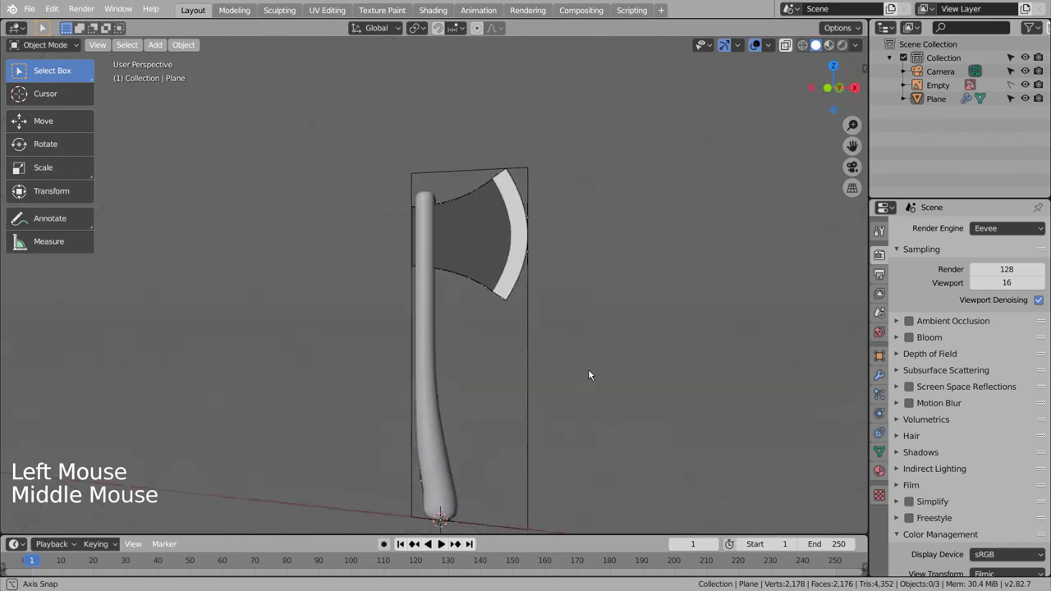
key(KP_1)
key(shift+z)
click(606, 376)
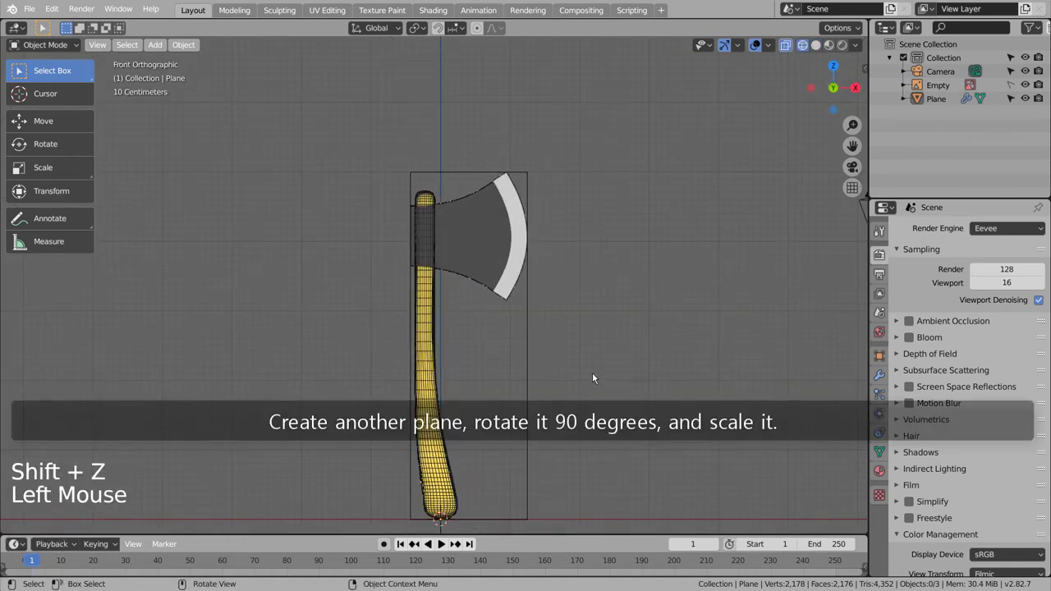
Add a second plane, rotate it upright 90 degrees and move it, scaled down, to the axe head
key(shift+a)
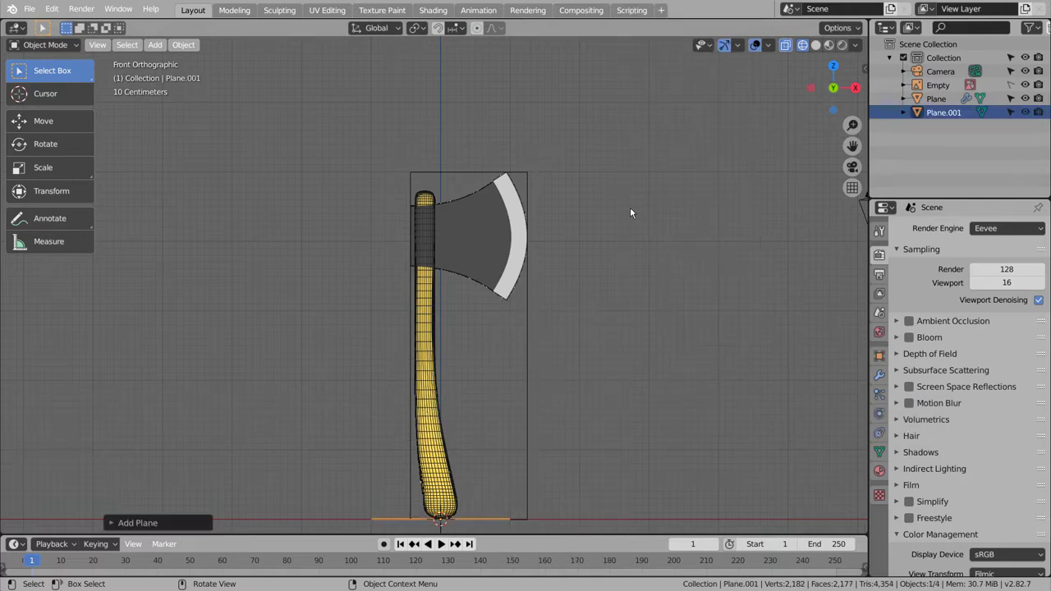
key(r)
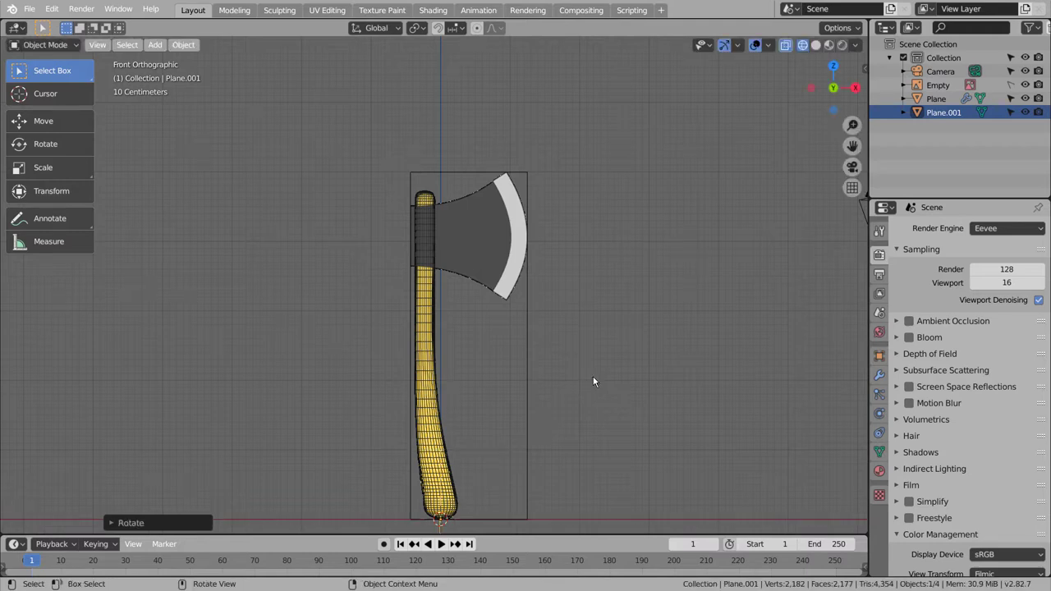
key(g)
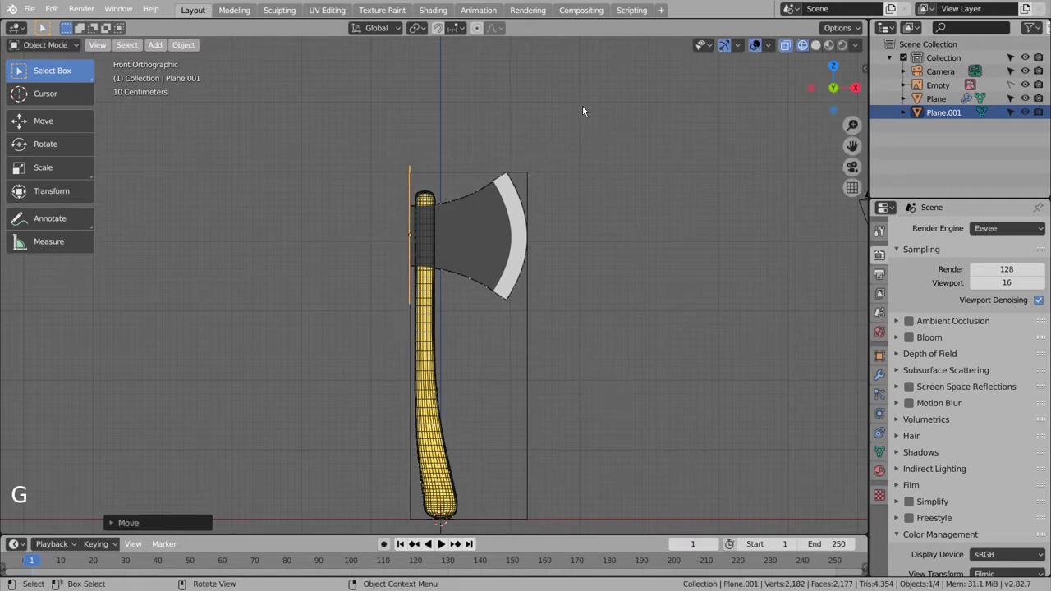
key(s)
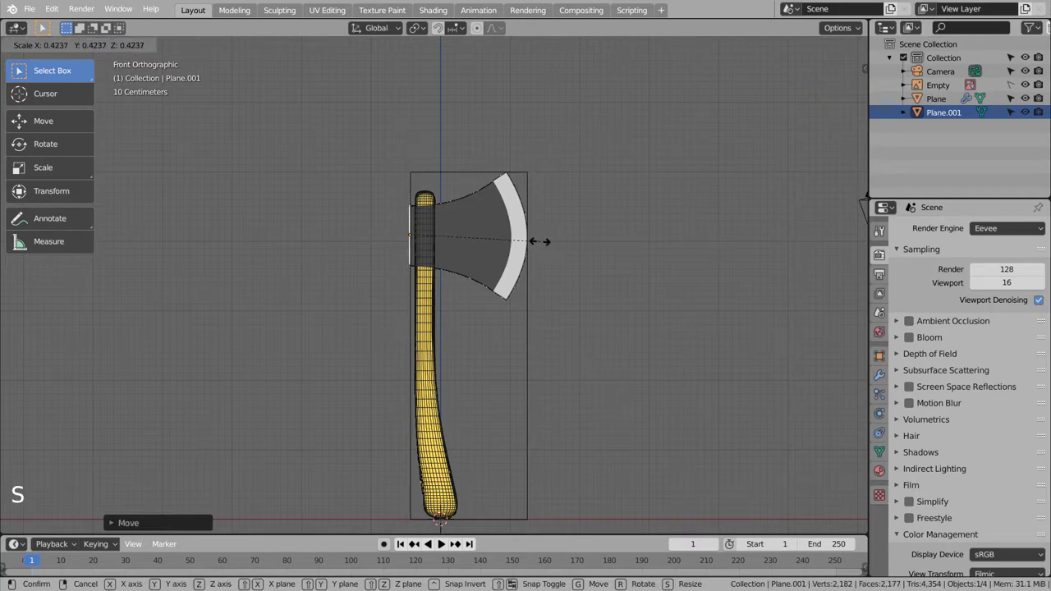
Adjust the plane's depth to match the handle thickness, making a narrow upright strip
middle_click(564, 257)
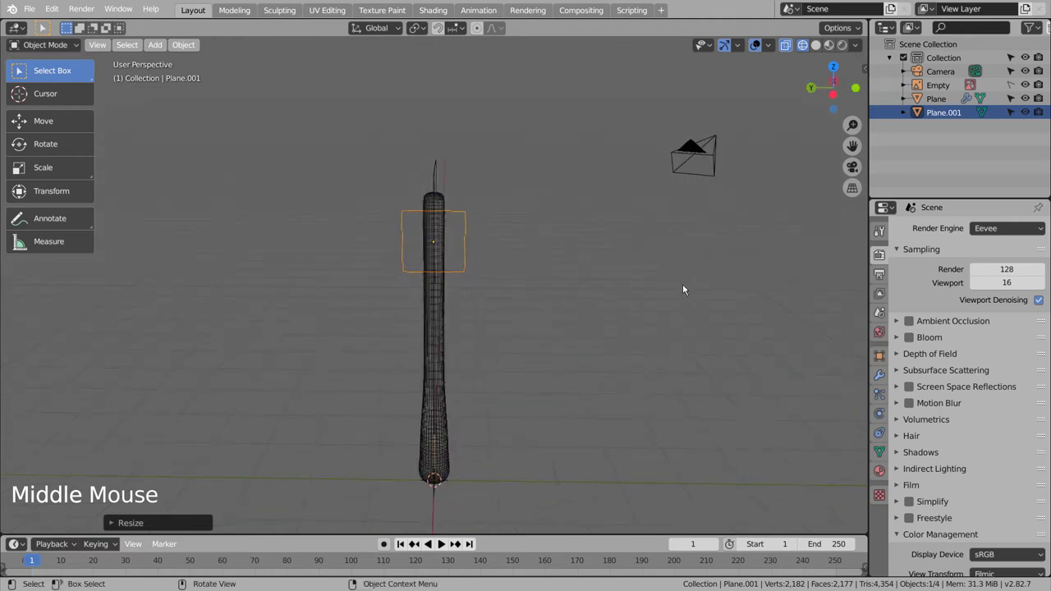
key(s)
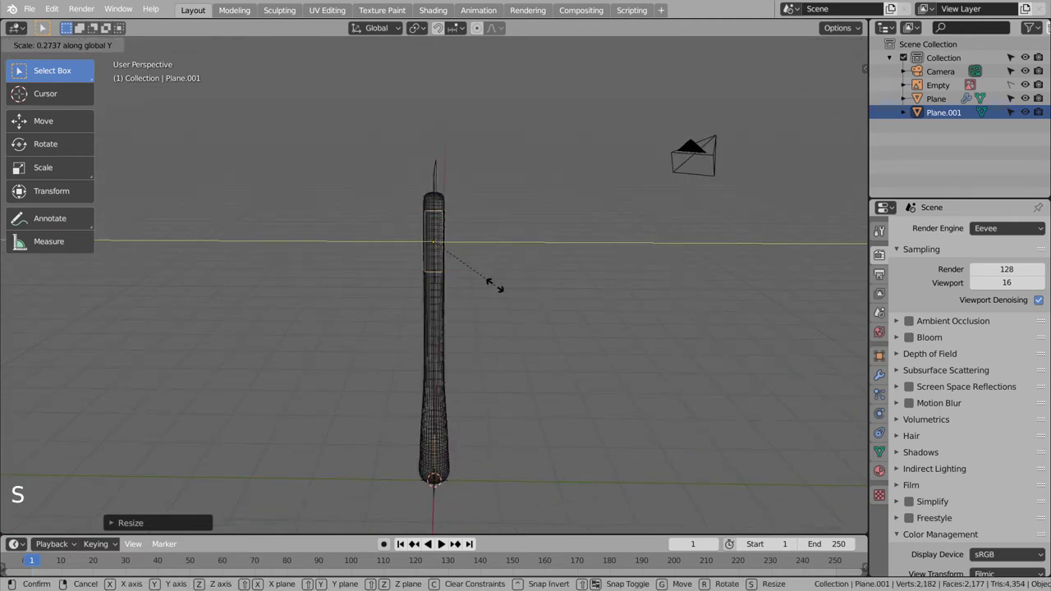
middle_click(590, 345)
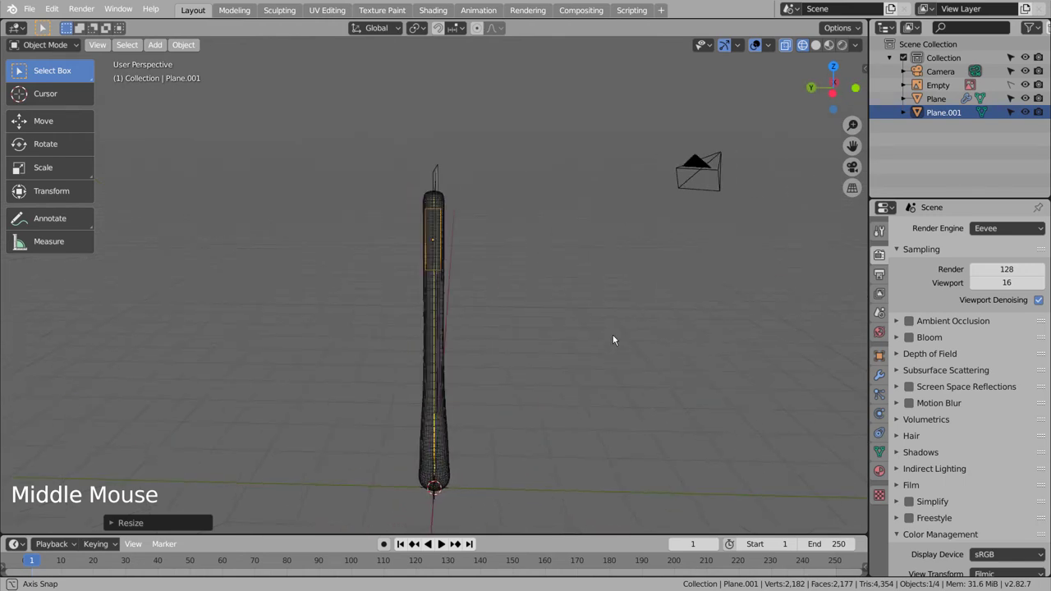
key(s)
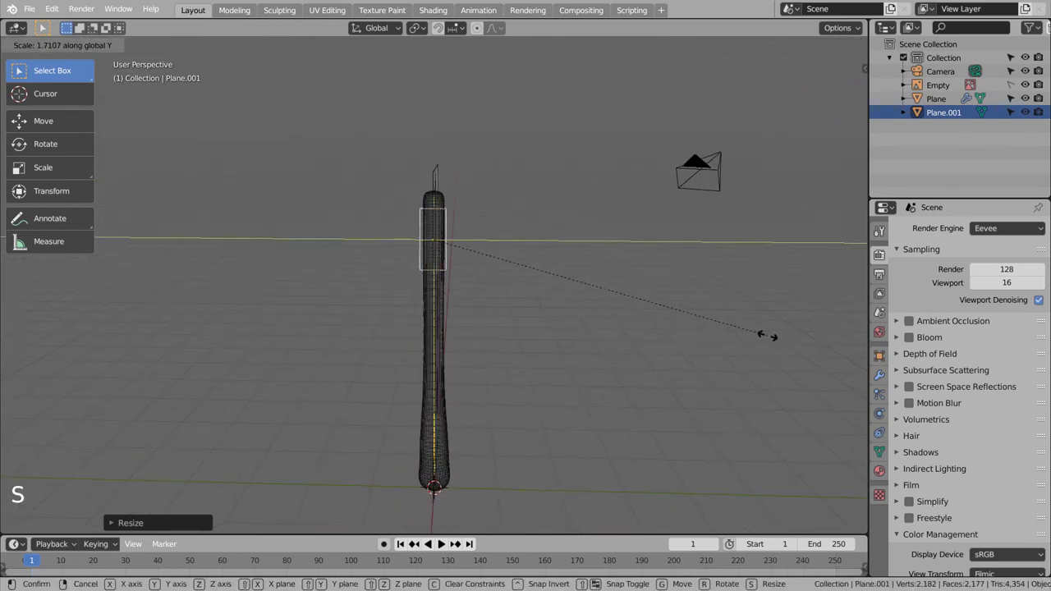
middle_click(685, 360)
middle_click(587, 352)
middle_click(587, 352)
key(Tab)
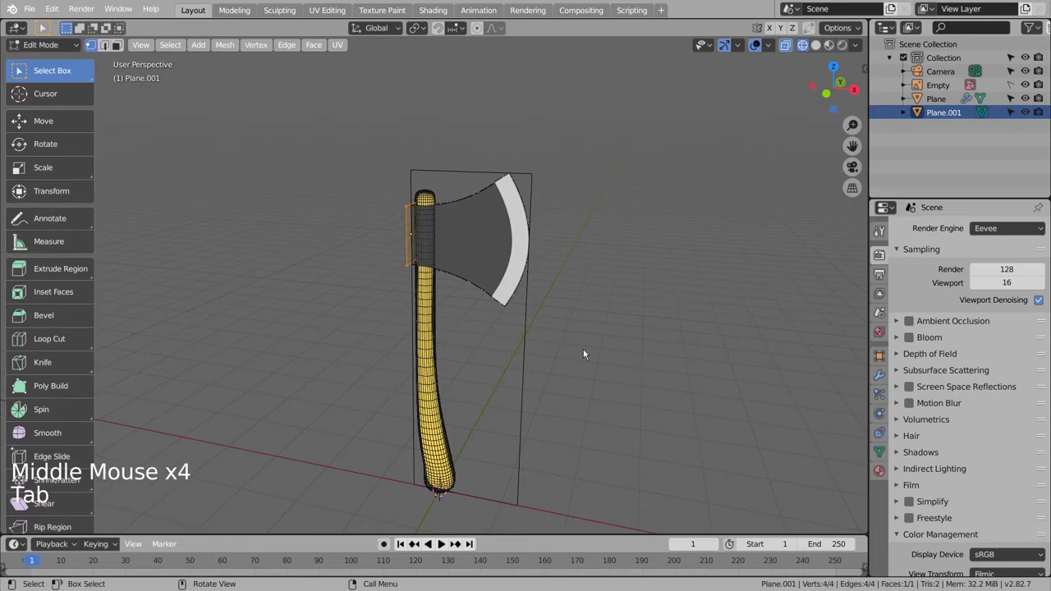
In front view, extrude the strip in sections across the handle socket toward the blade
key(KP_1)
key(KP_0)
key(KP_3)
key(KP_1)
scroll(up, 3)
key(e)
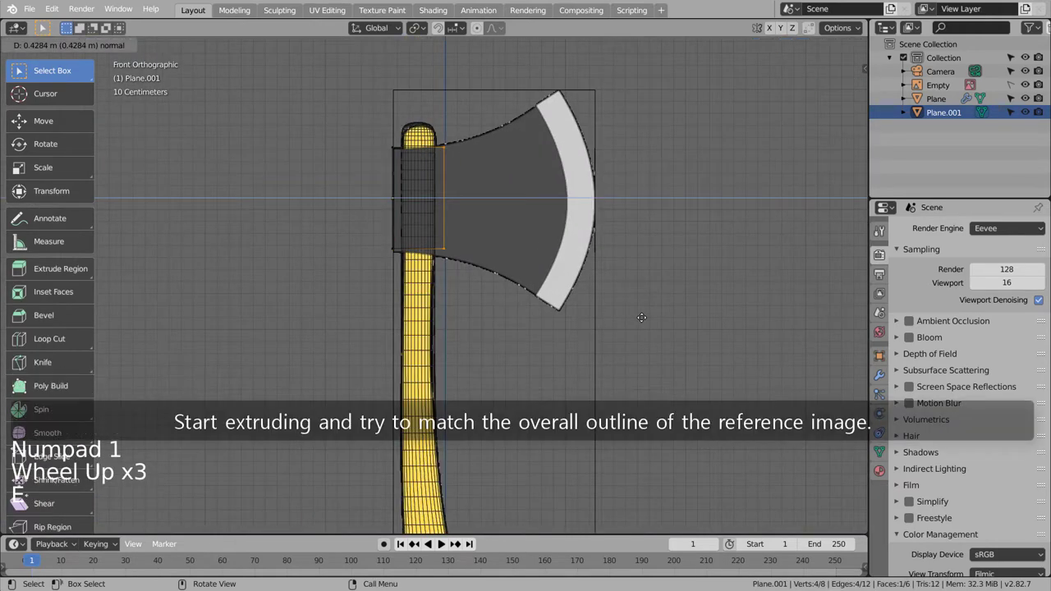
key(s)
key(g)
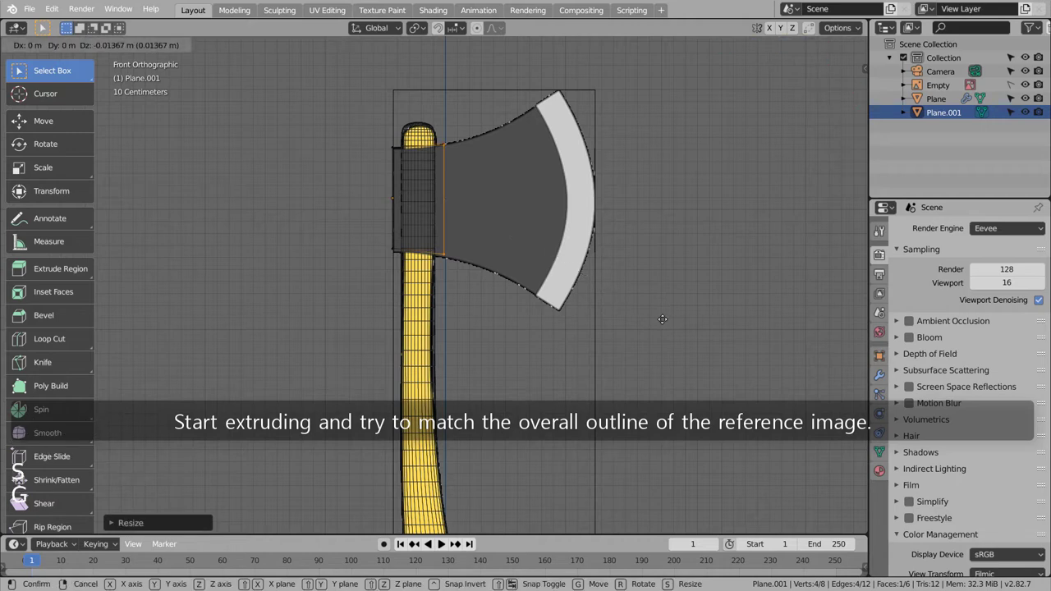
key(e)
key(s)
key(g)
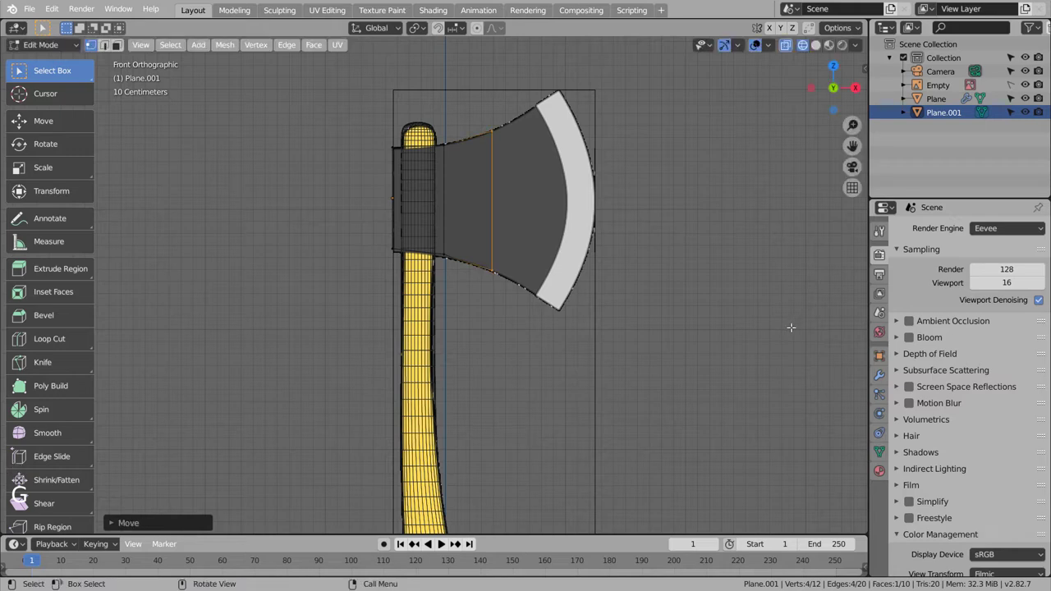
Extend the head out to the blade edge and flare the outer edge to the blade's width
key(e)
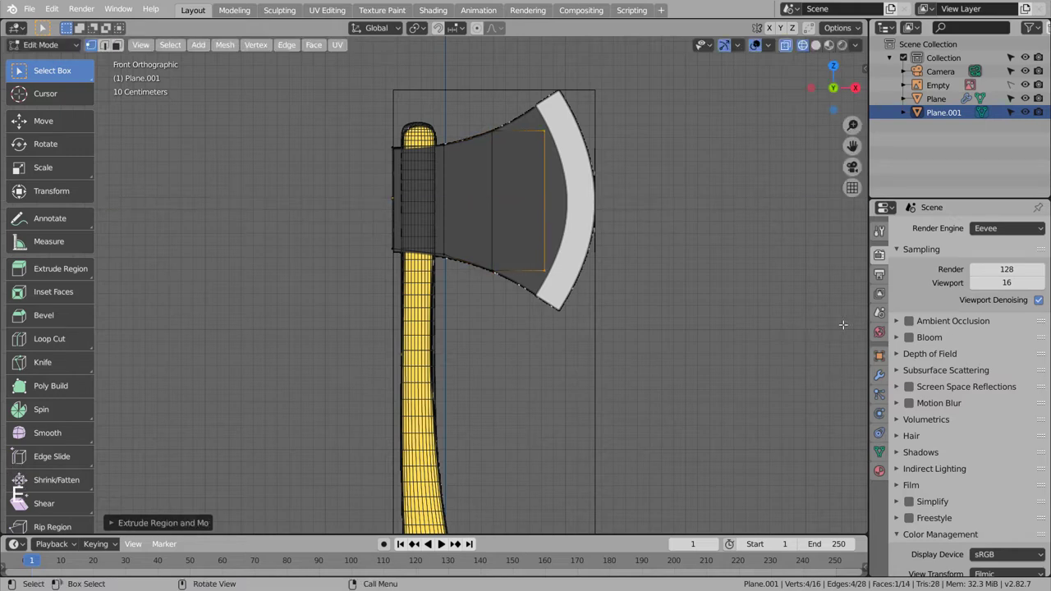
key(s)
key(g)
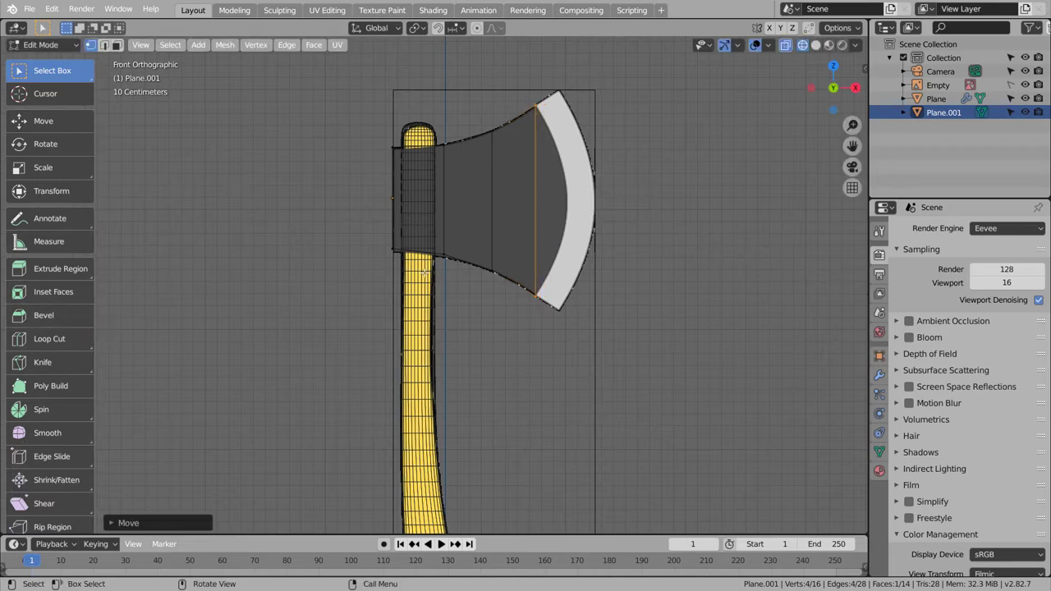
key(e)
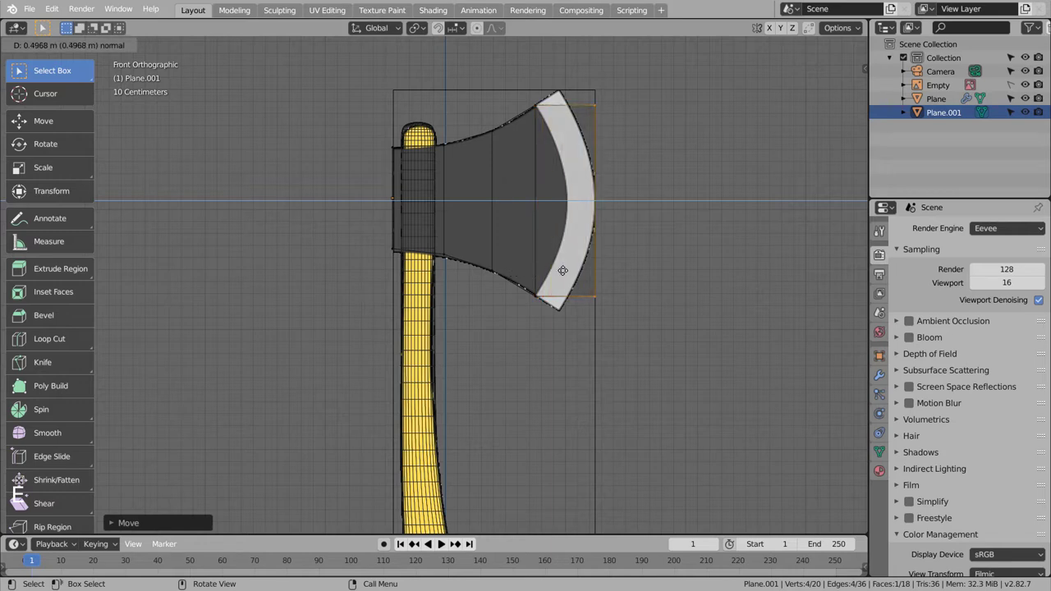
key(s)
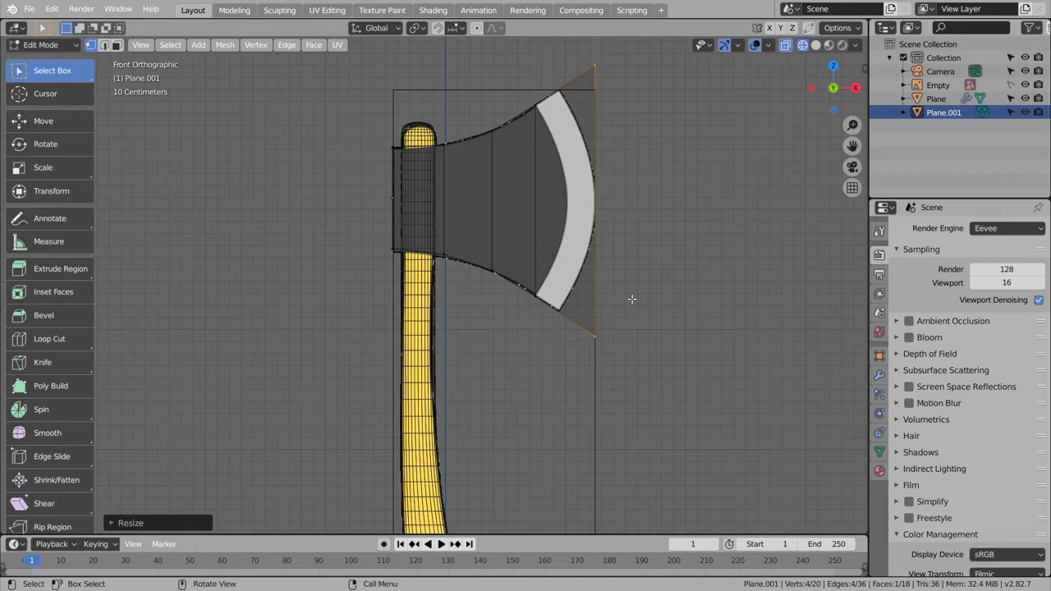
key(Tab)
middle_click(629, 236)
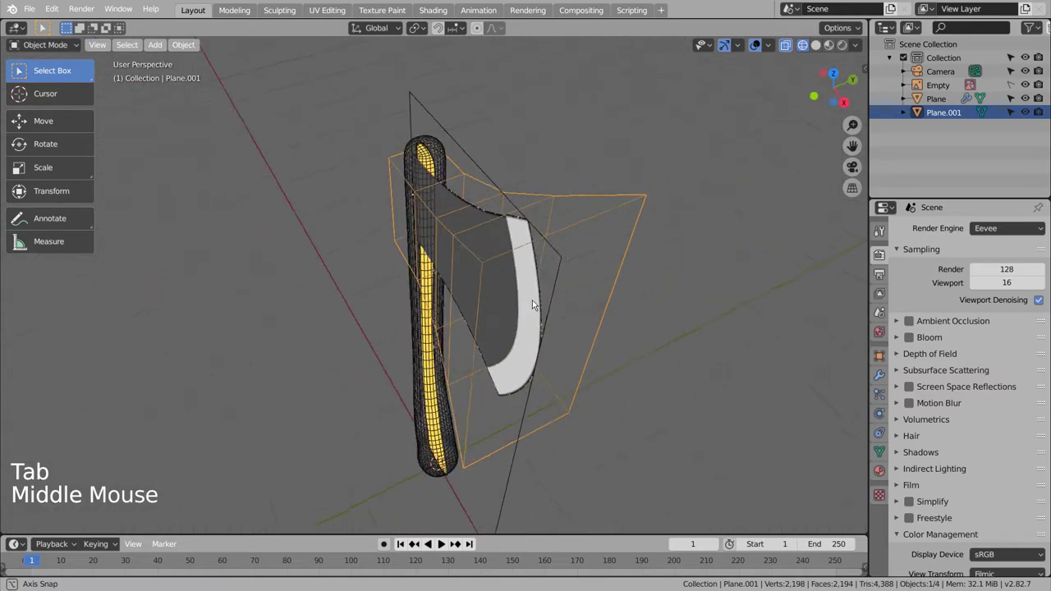
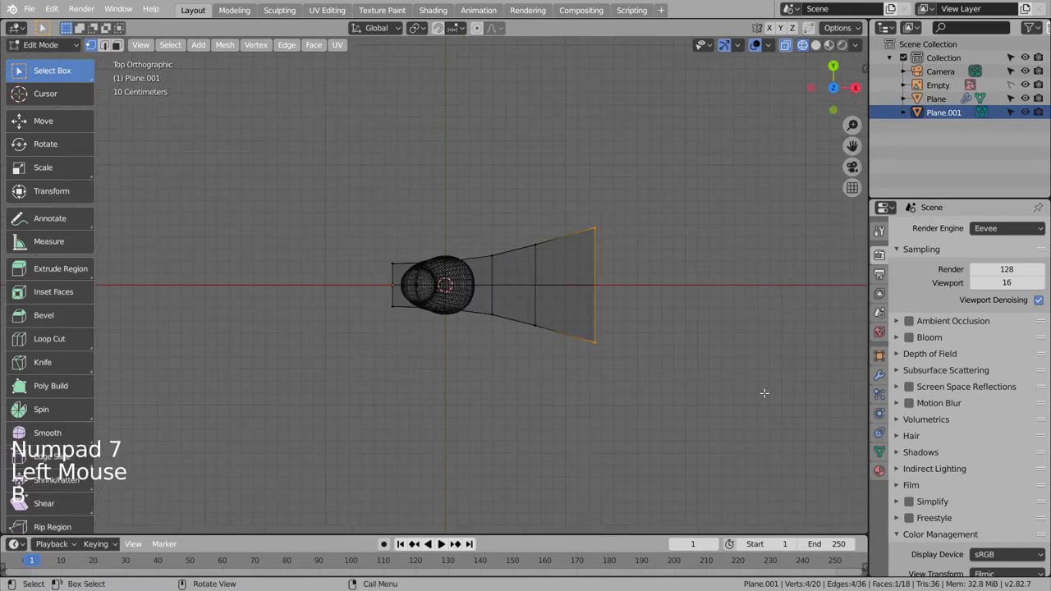
Scale the blade-end edge thinner so the head tapers toward the cutting edge
key(s)
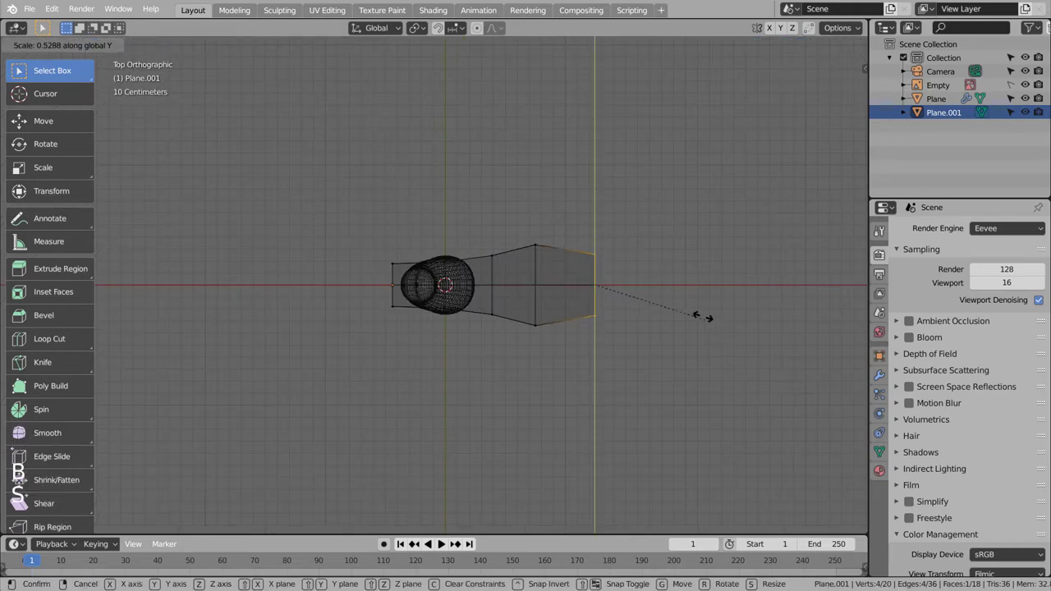
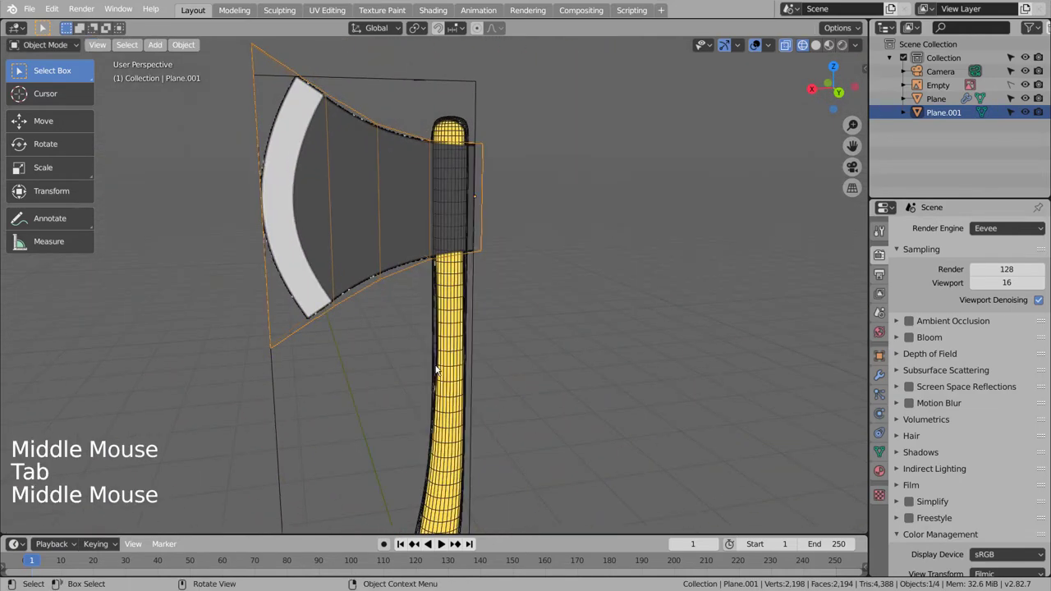
Show the axe in solid shading from the front and subdivide the head smooth
key(shift+z)
middle_click(422, 390)
middle_click(626, 391)
click(522, 206)
key(ctrl+3)
key(KP_3)
key(KP_1)
Add an edge loop near the head's back end to firm the socket, then check the result
key(Tab)
key(ctrl+r)
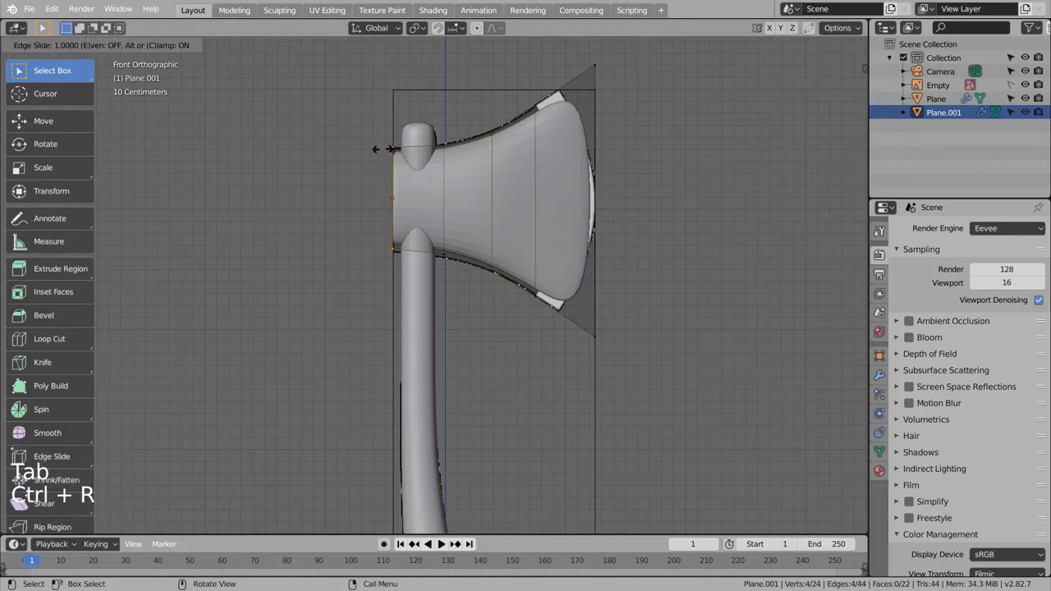
key(Tab)
middle_click(433, 201)
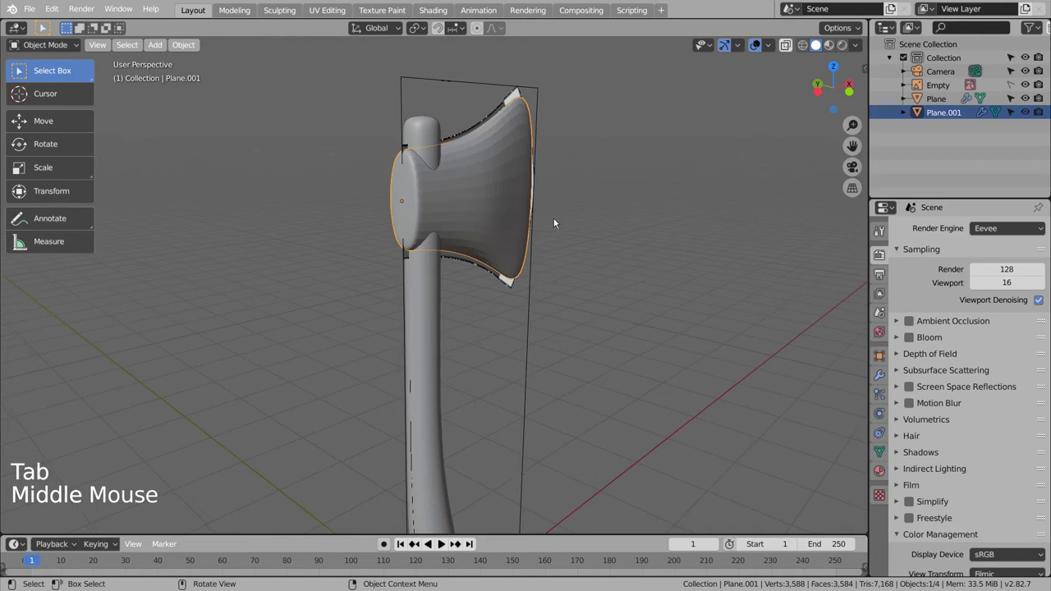
Extend the head's back face past the handle and add a loop near it for a rounded butt end
key(ctrl+z)
key(ctrl+z)
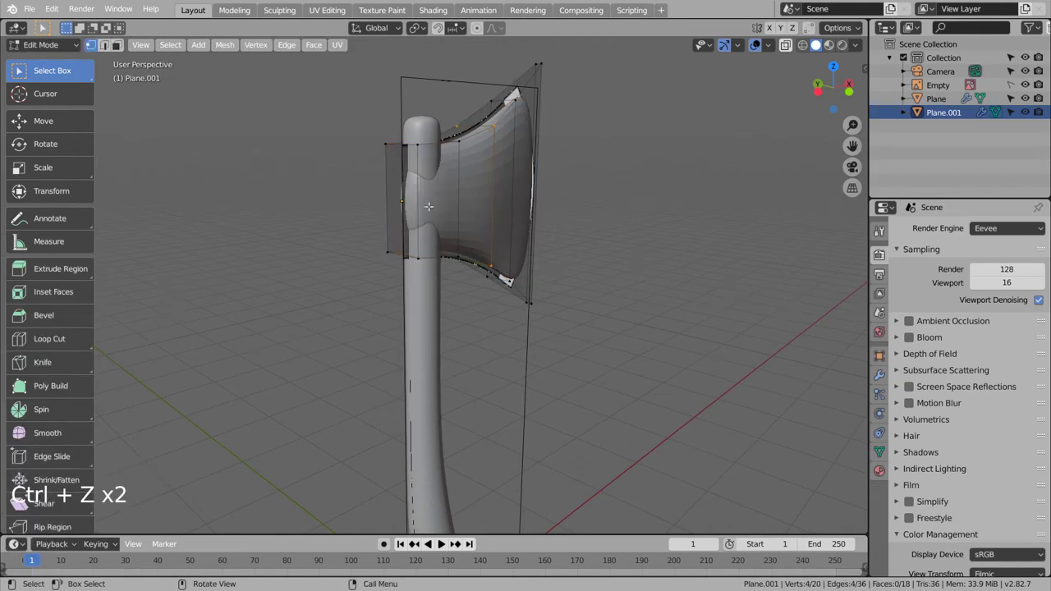
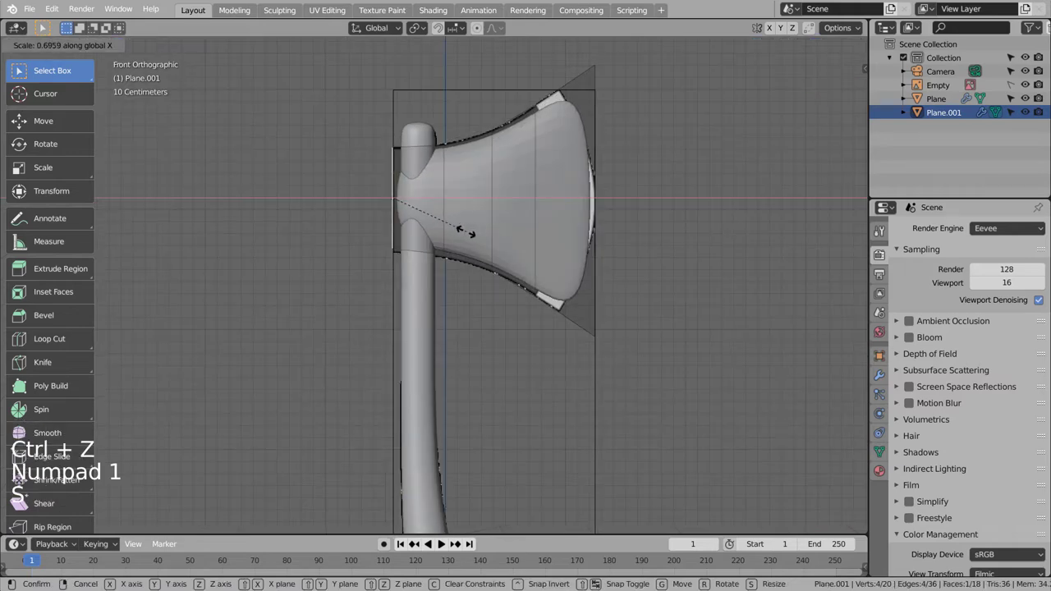
key(g)
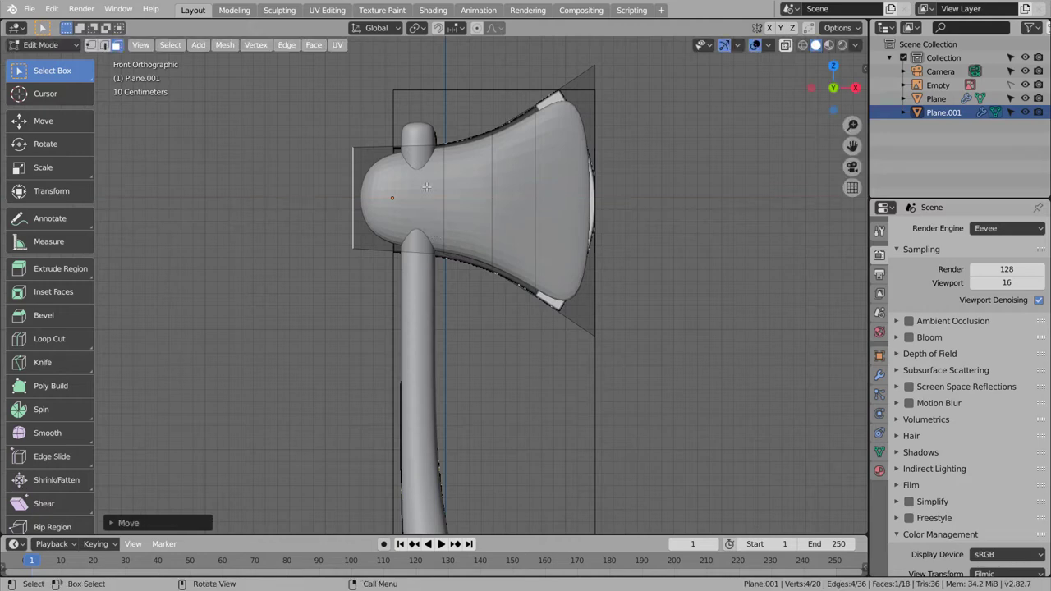
key(ctrl+r)
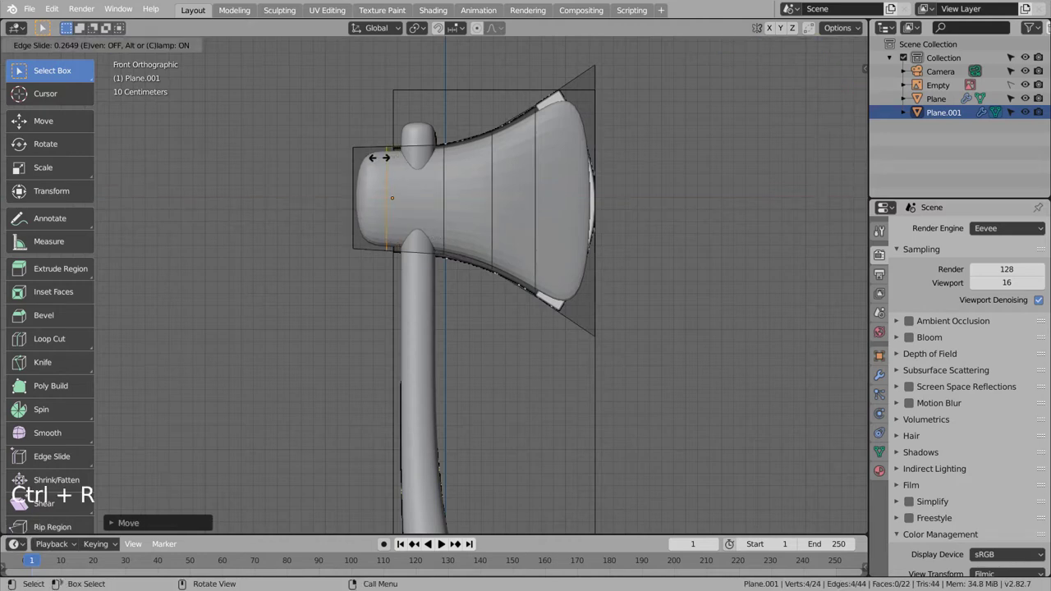
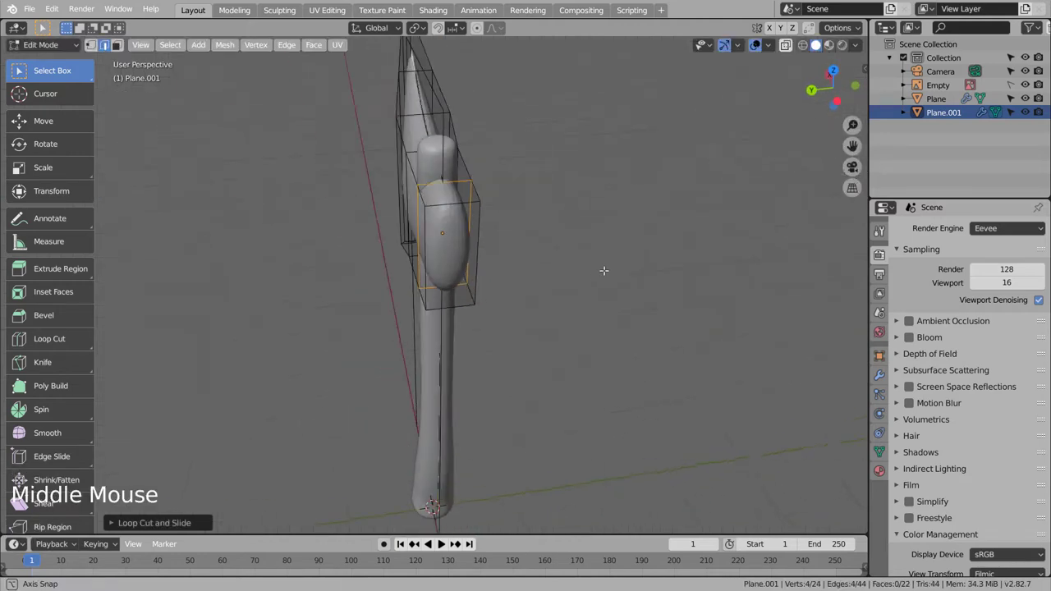
key(Tab)
middle_click(601, 300)
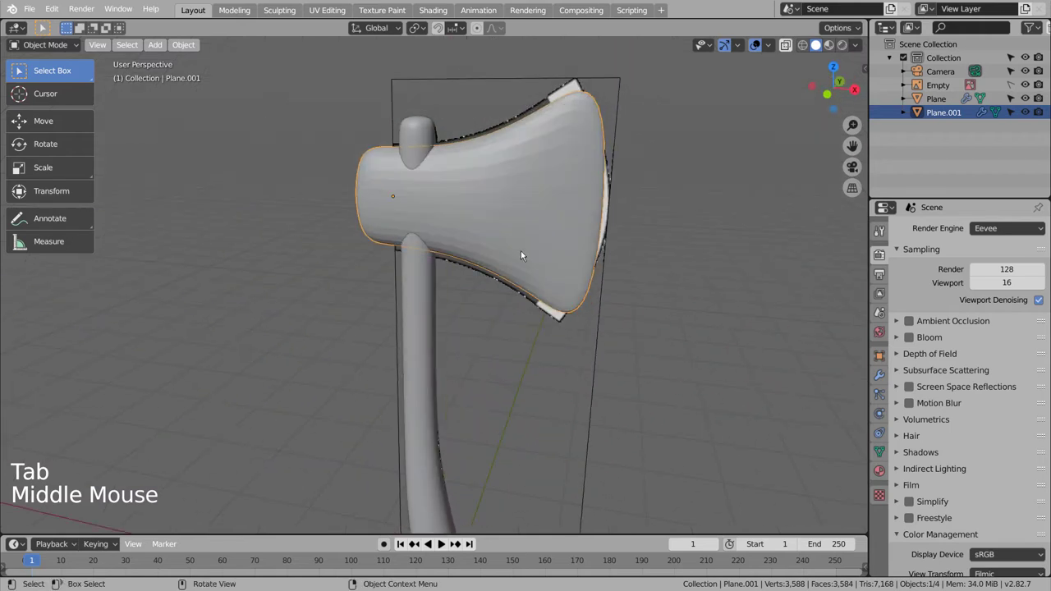
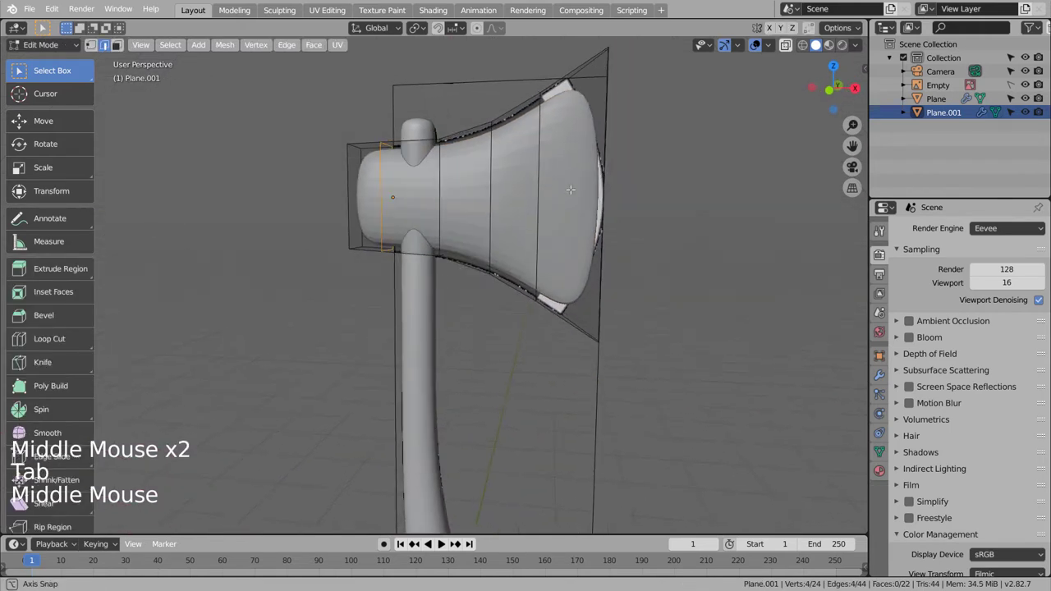
Cut a loop across the head's middle and one along its top edge
key(ctrl+r)
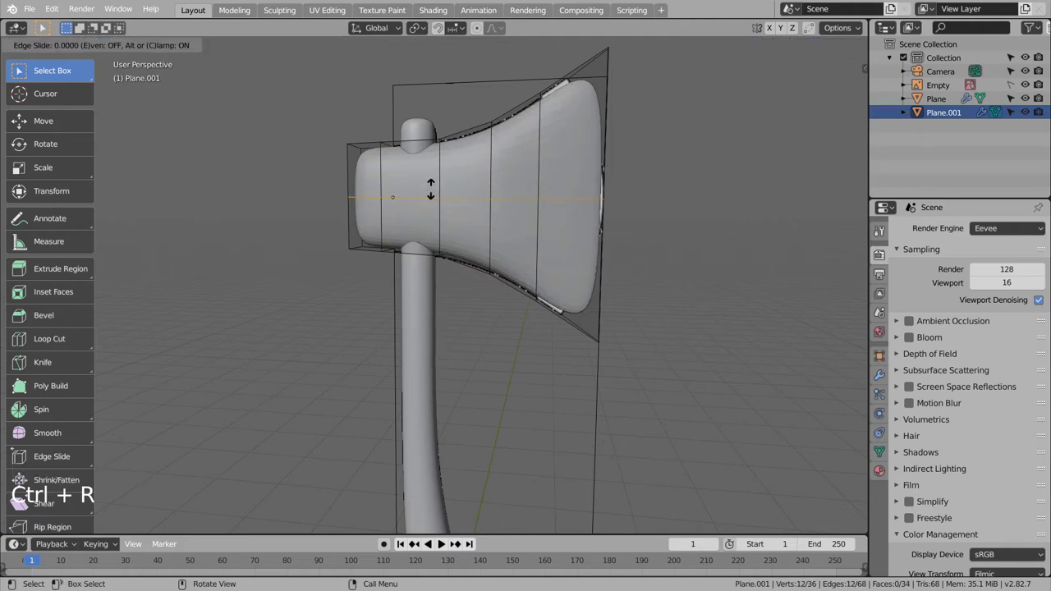
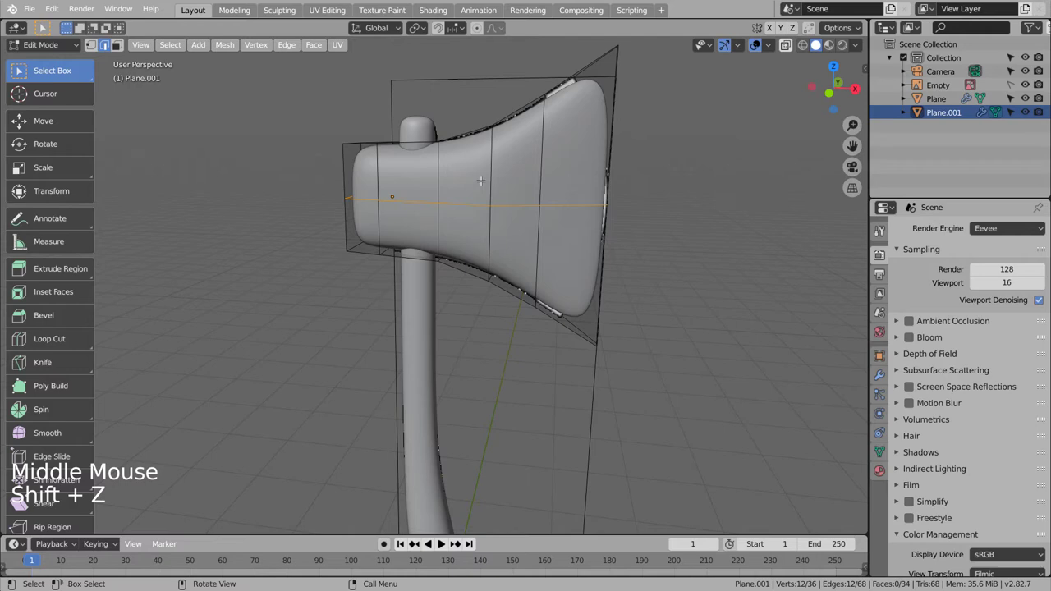
key(ctrl+r)
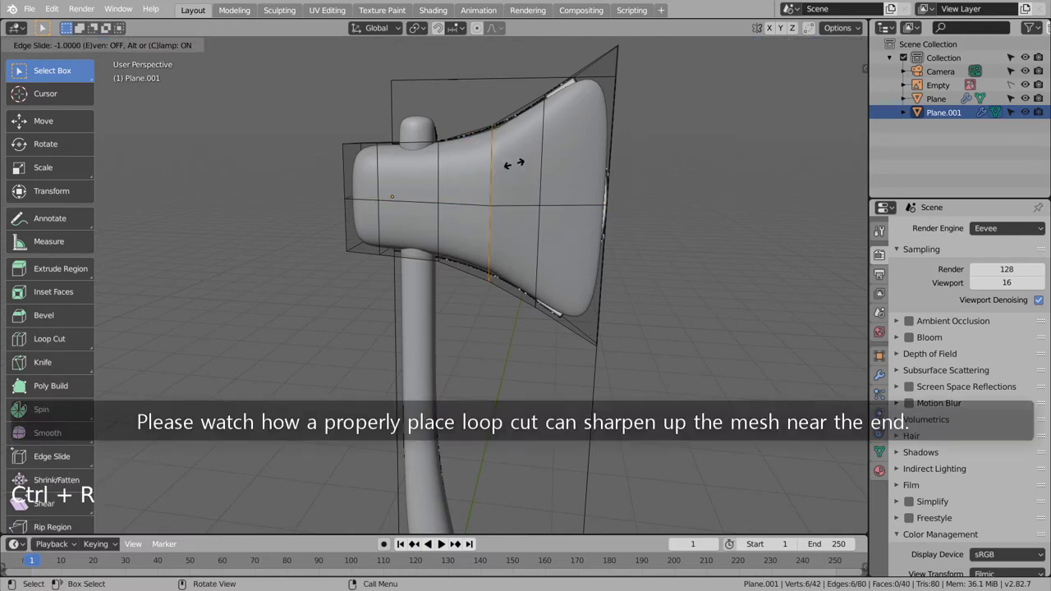
key(ctrl+z)
key(ctrl+r)
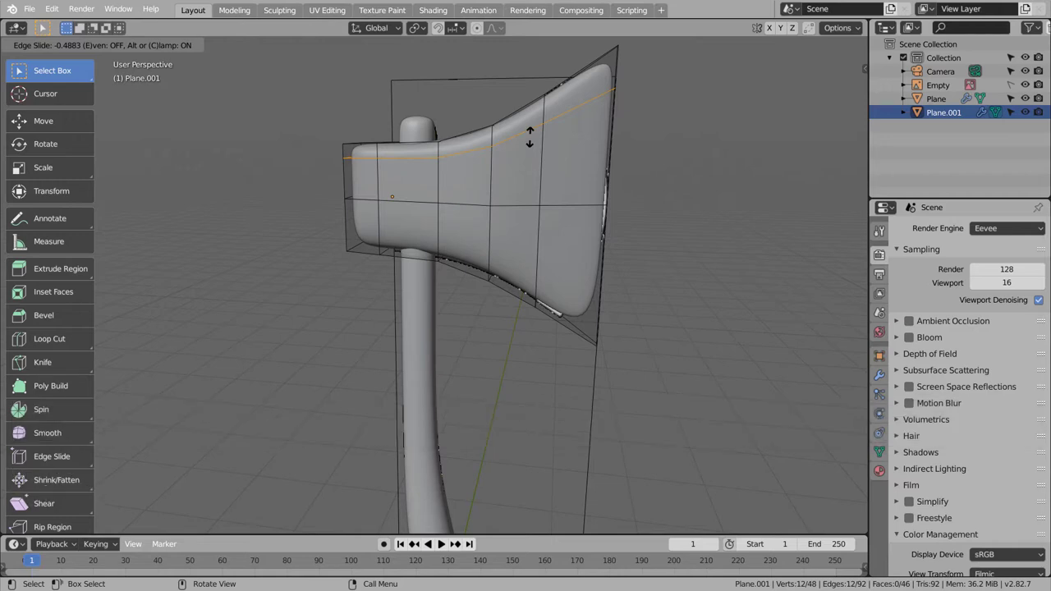
key(KP_1)
Add a loop along the head's bottom edge and preview the sharpened head with materials
key(shift+z)
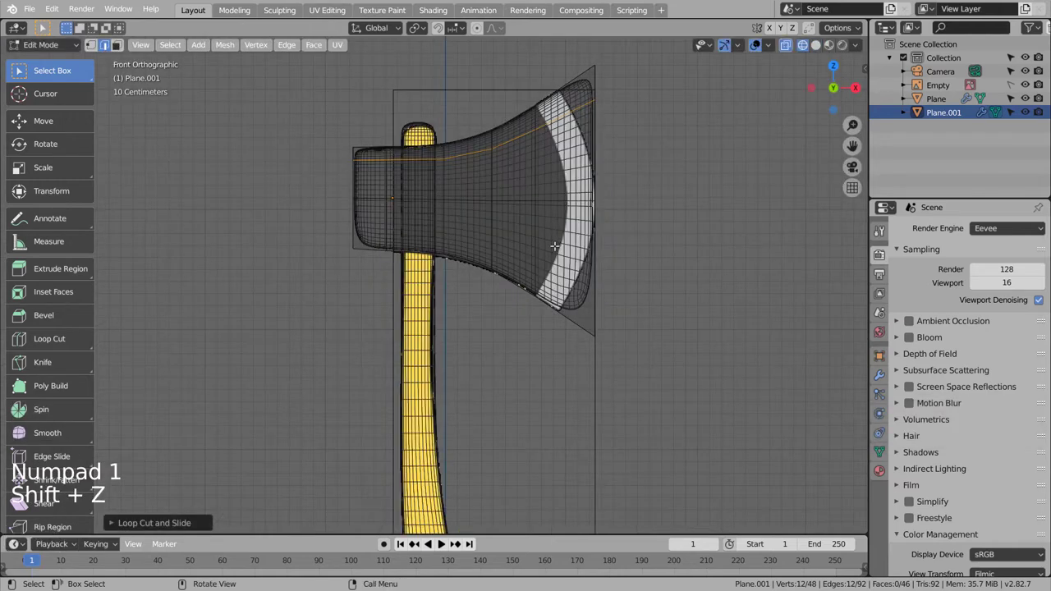
key(ctrl+r)
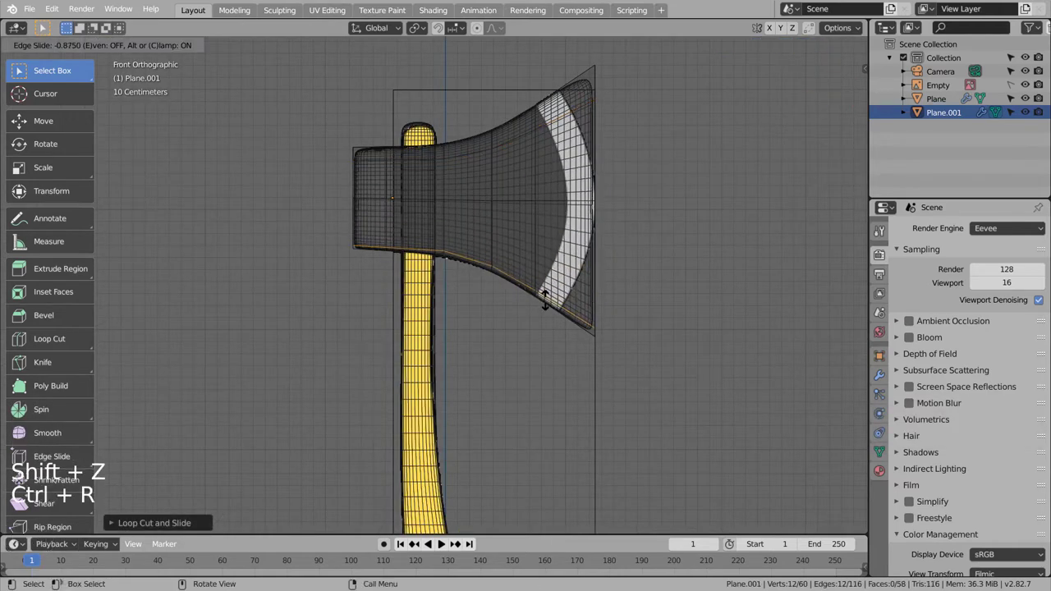
key(Tab)
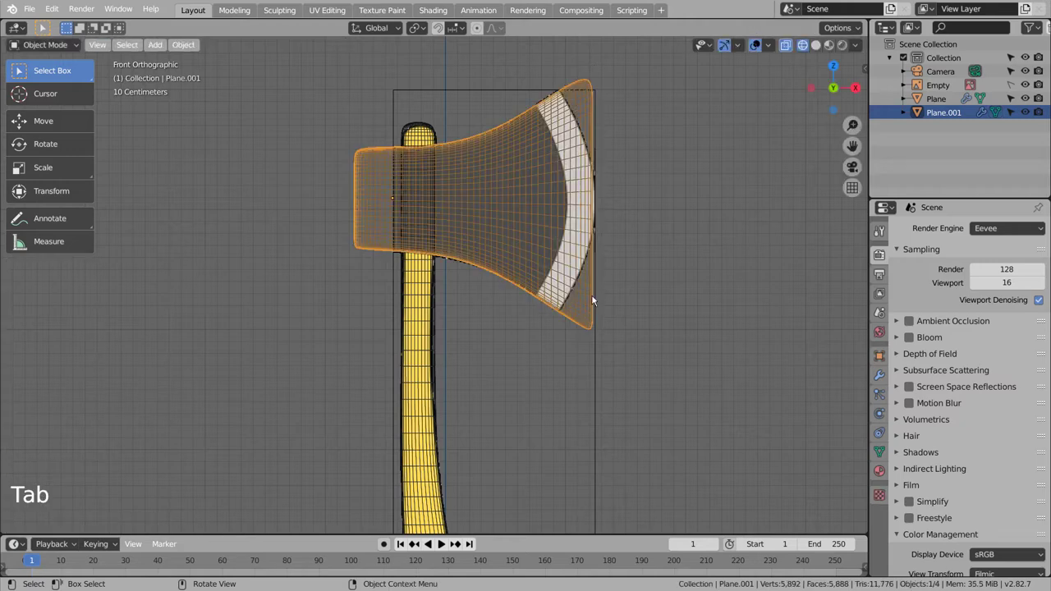
key(shift+z)
click(680, 299)
middle_click(671, 277)
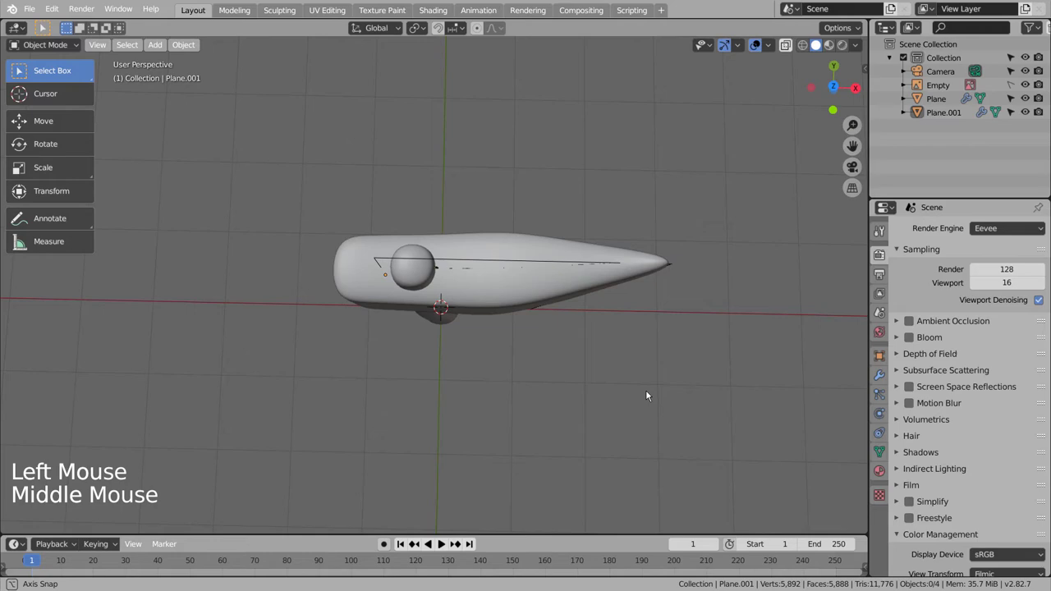
key(shift+z)
middle_click(541, 298)
middle_click(567, 265)
middle_click(588, 230)
key(shift+z)
key(Tab)
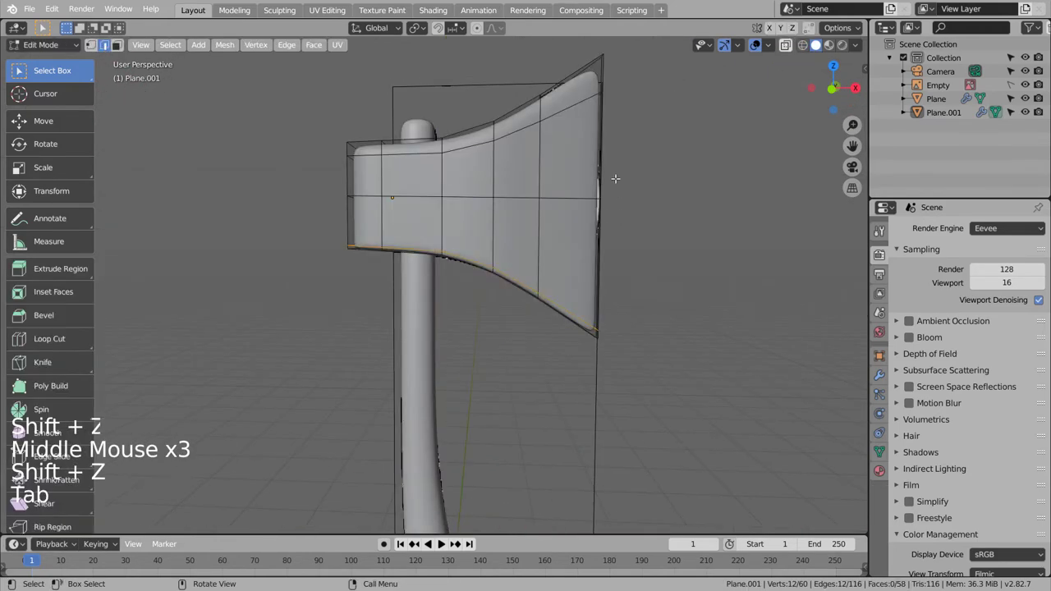
key(KP_1)
key(shift+z)
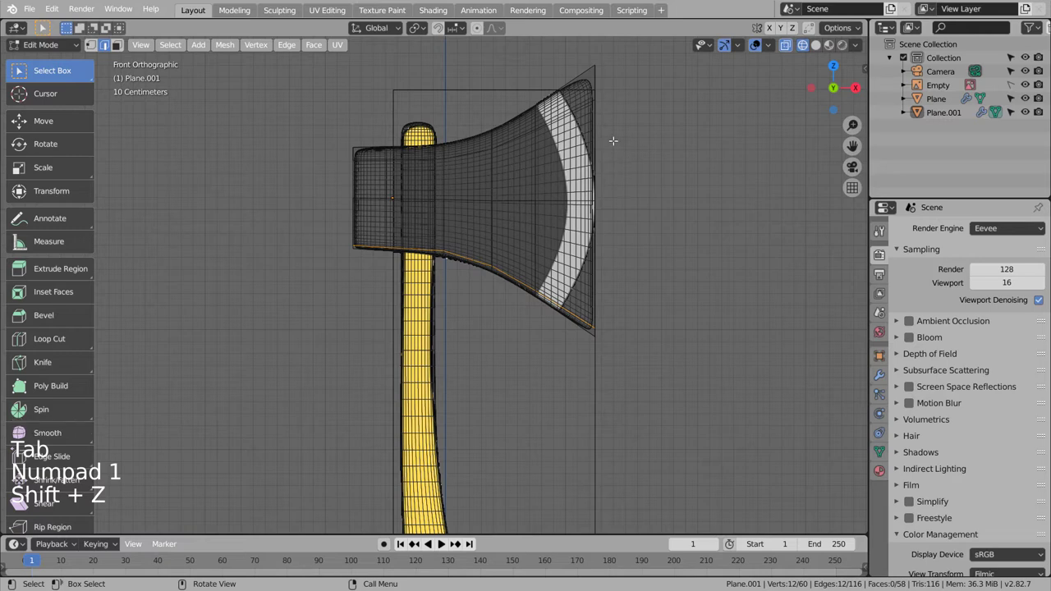
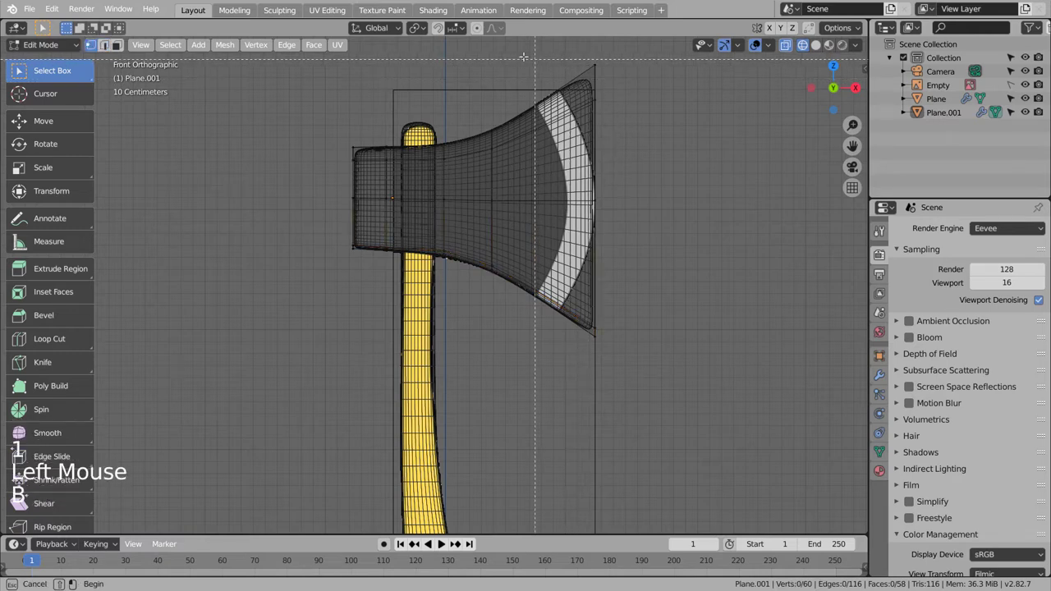
Reposition the blade's top corner vertices inward along the cutting edge
key(g)
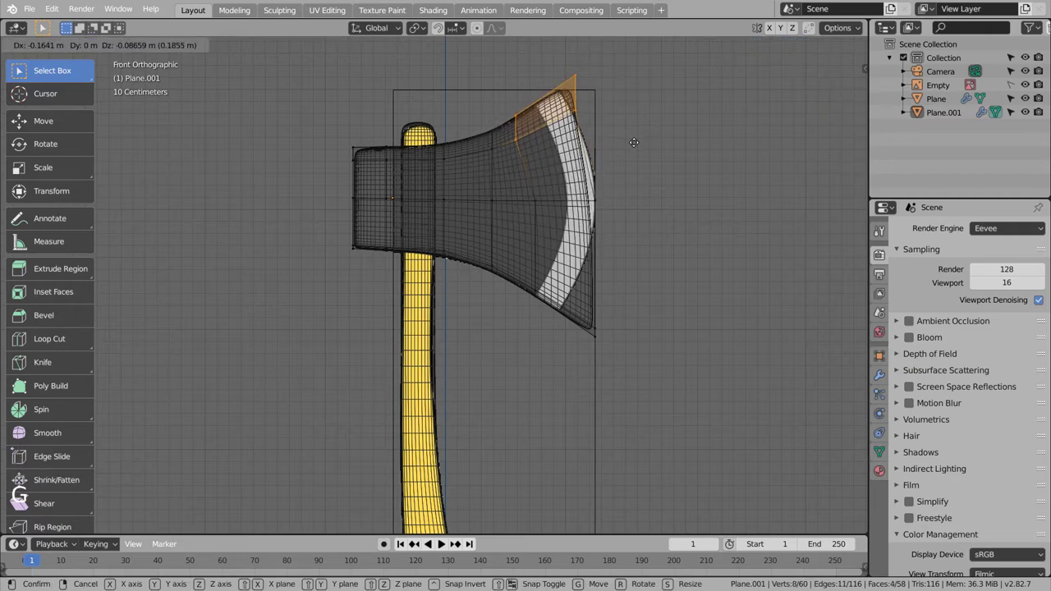
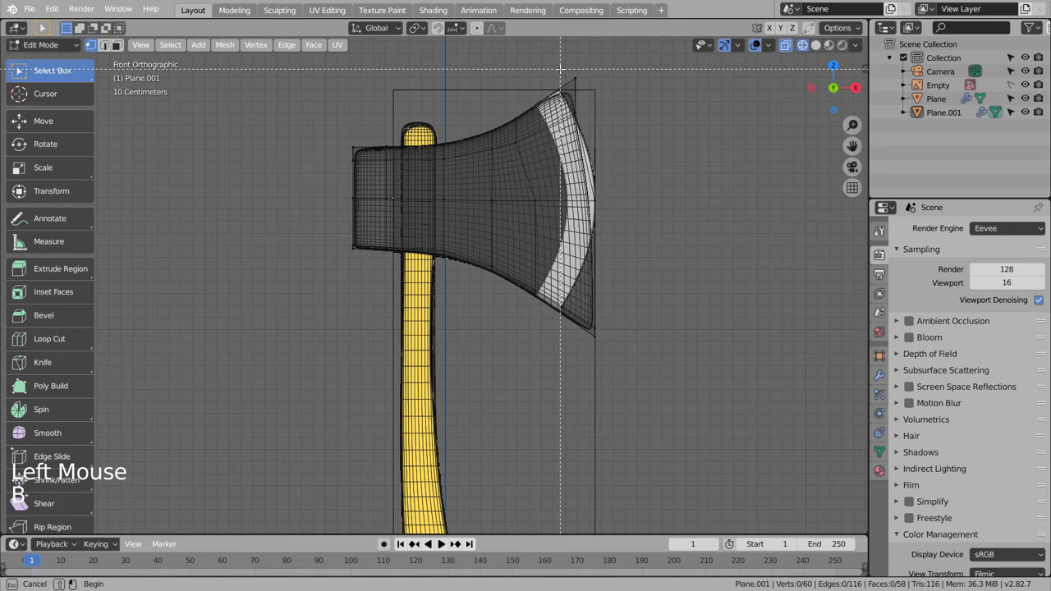
key(g)
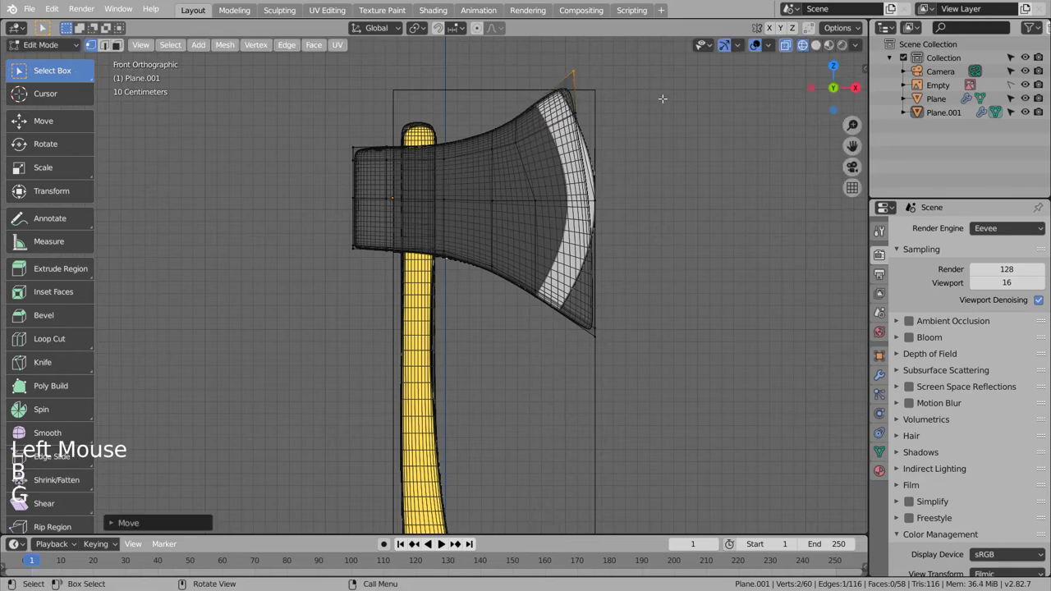
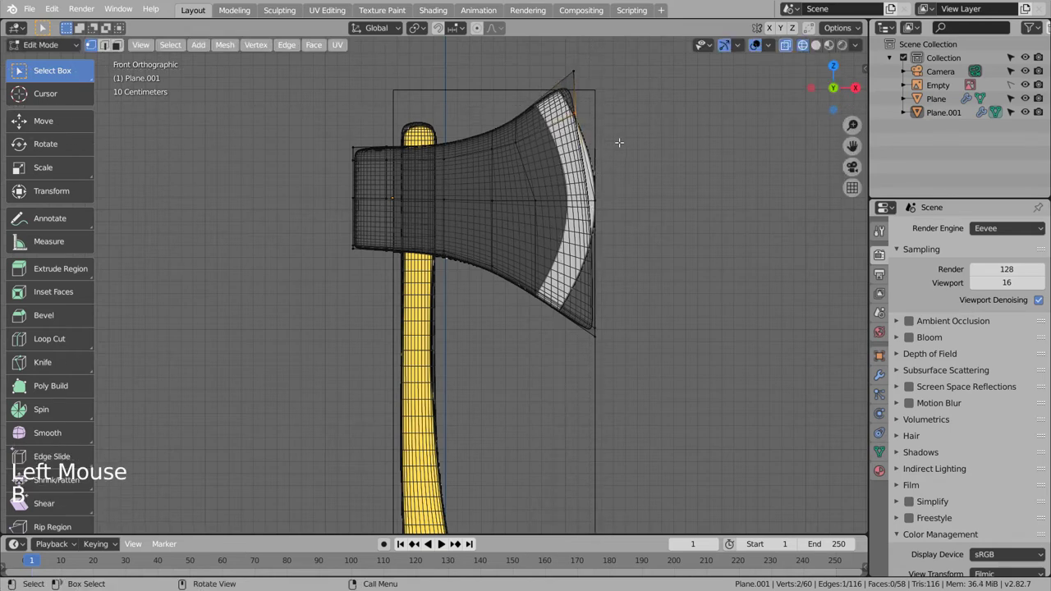
key(g)
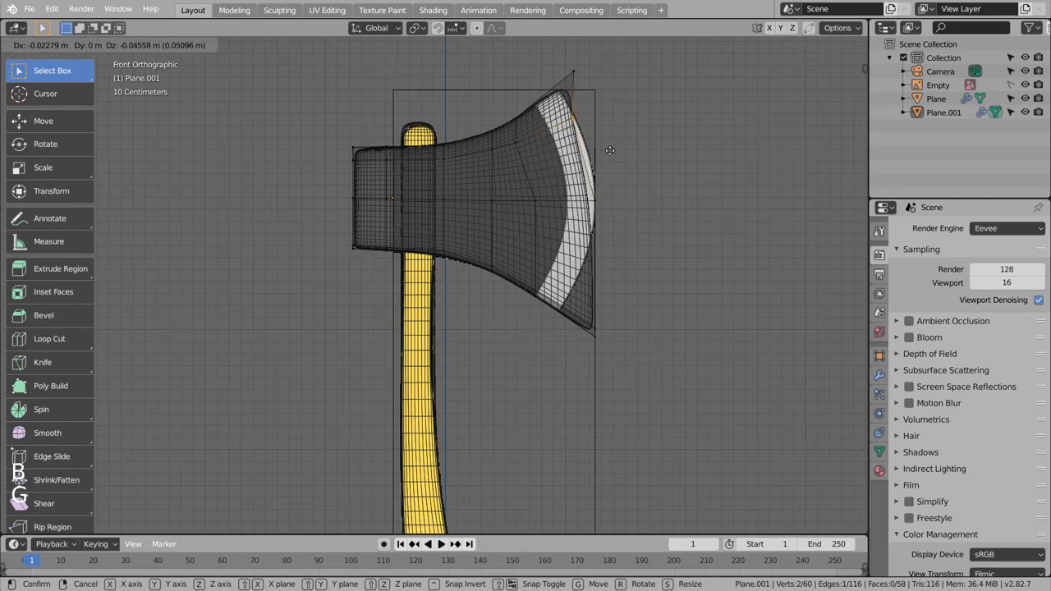
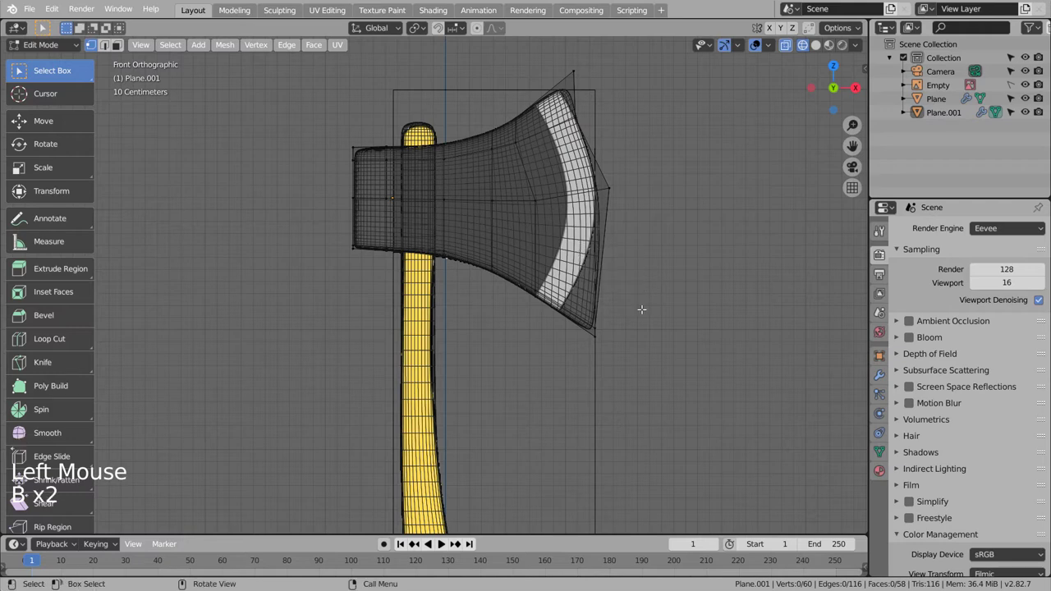
Move the lower blade corner and pointed edge vertex into place along the blade
key(b)
key(g)
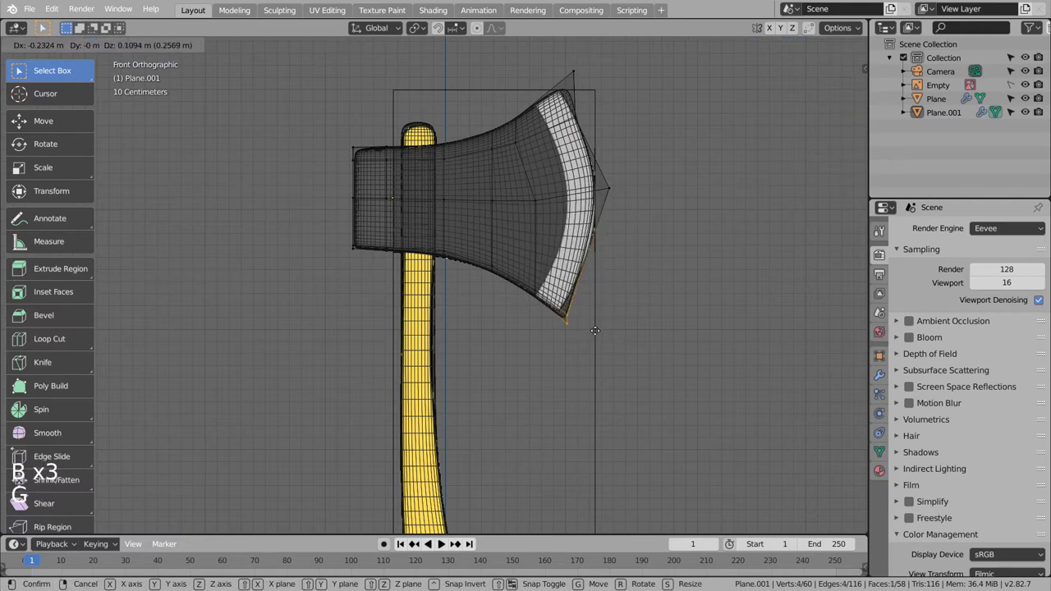
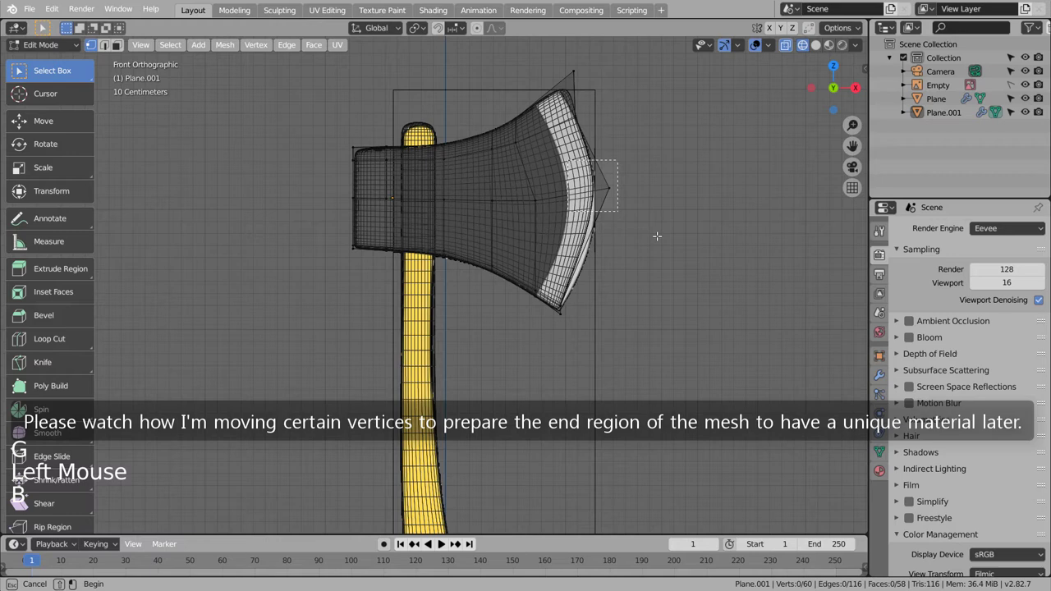
key(g)
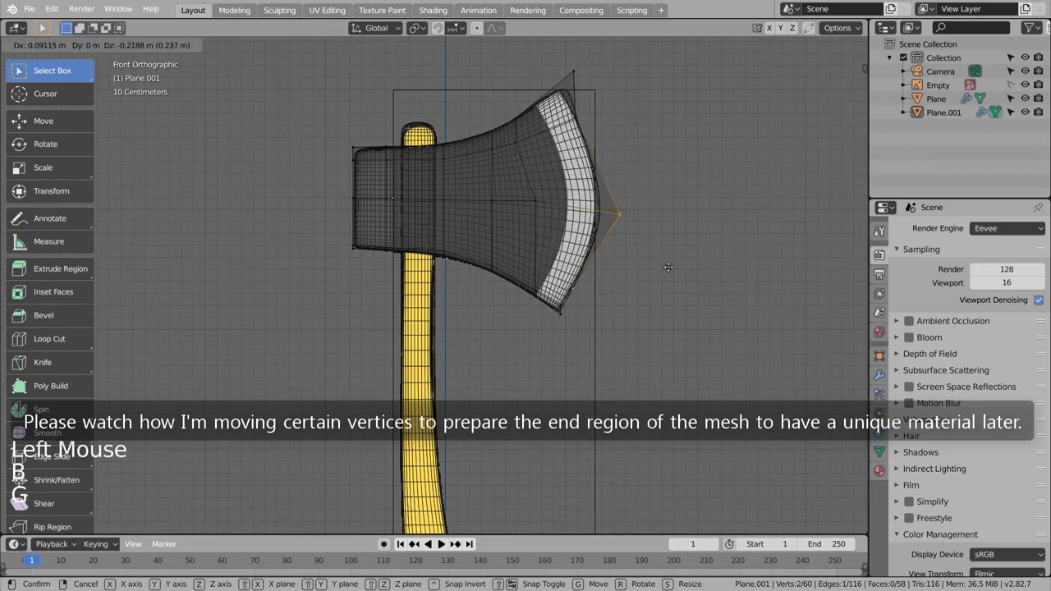
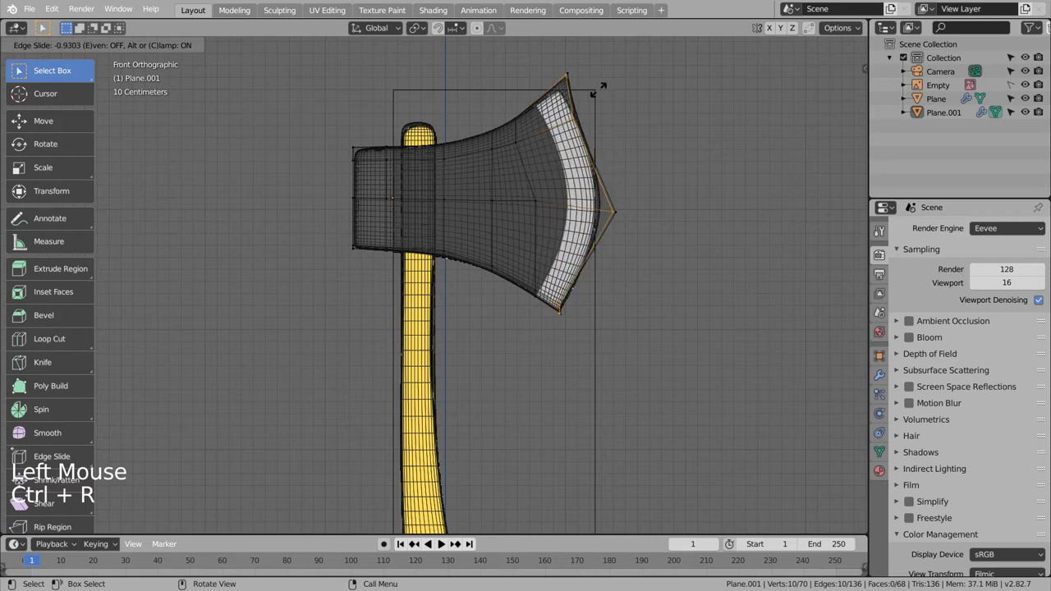
Check the smoothed head in Object Mode, then add a loop cut near the blade's cutting edge
key(Tab)
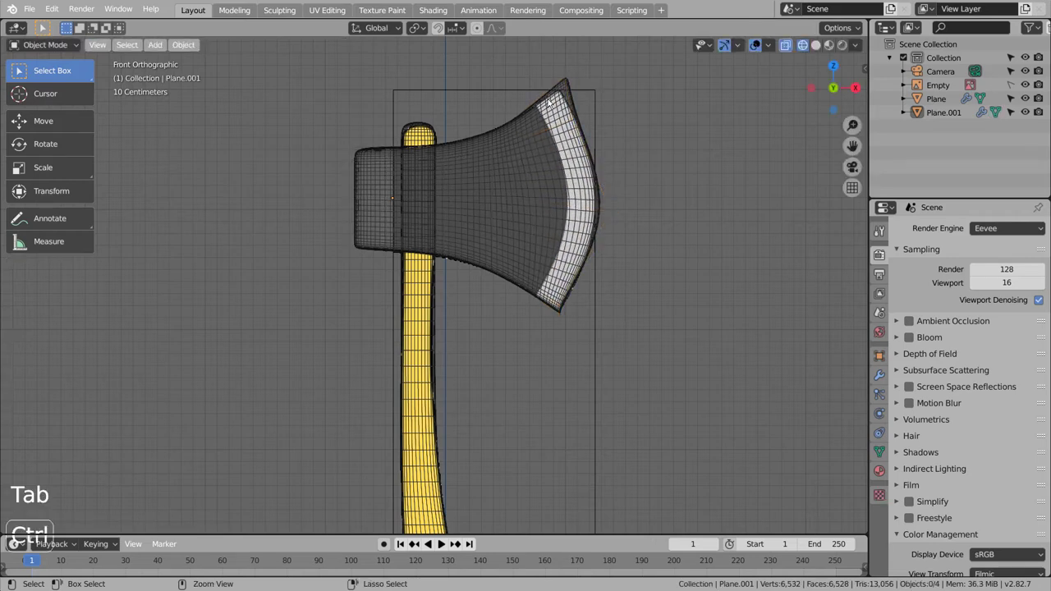
key(Tab)
key(ctrl+r)
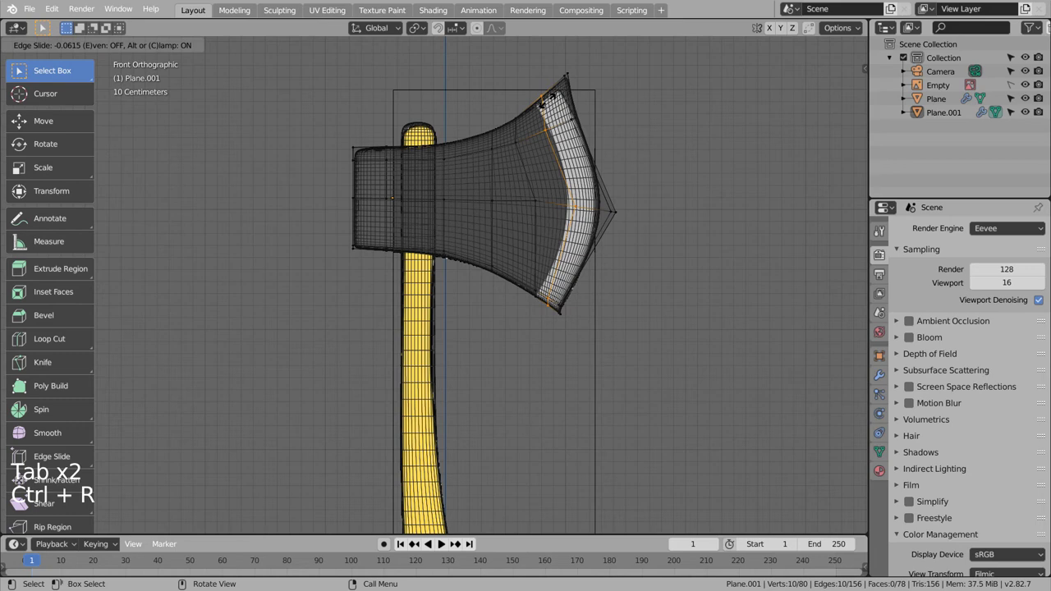
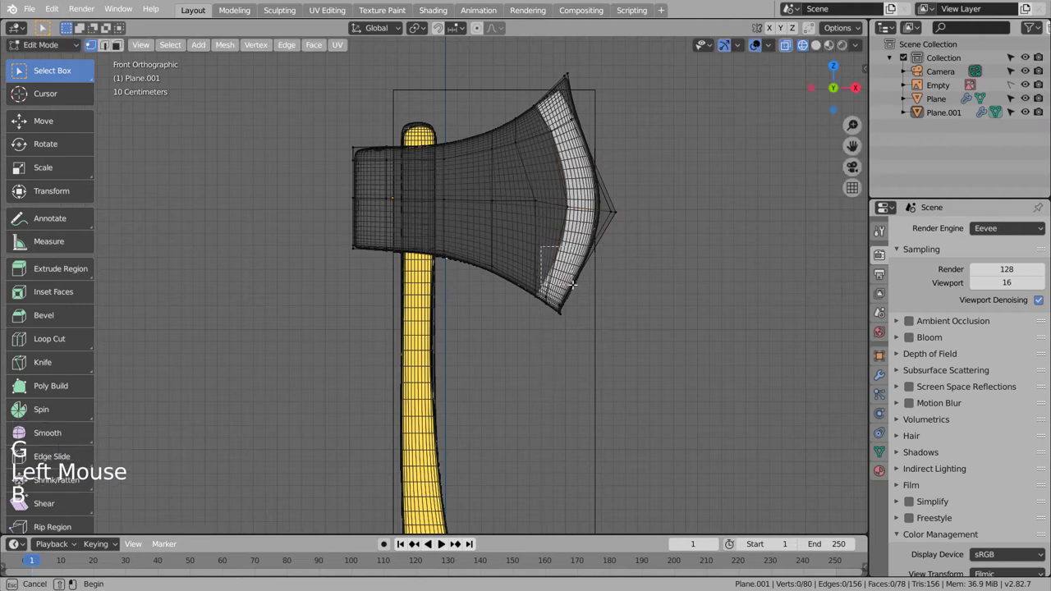
Box-select the lower blade vertices and move them and the inner ones into place
key(b)
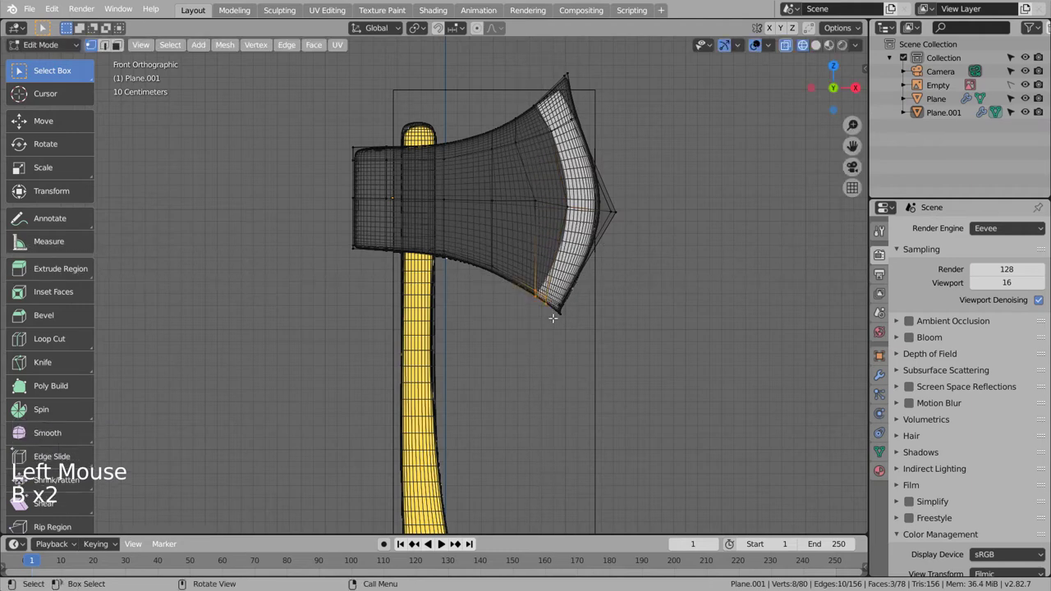
key(g)
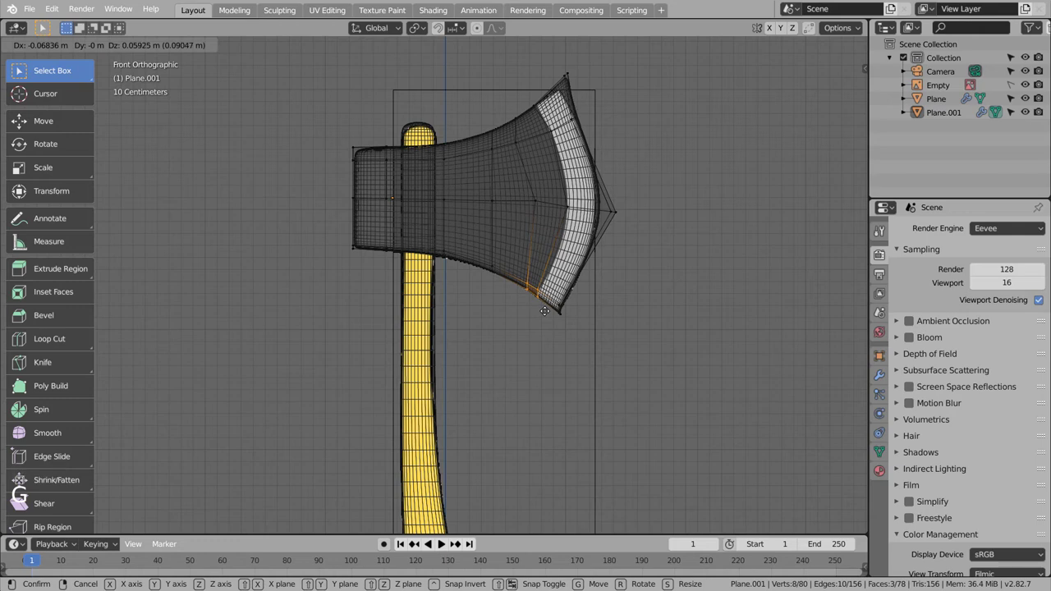
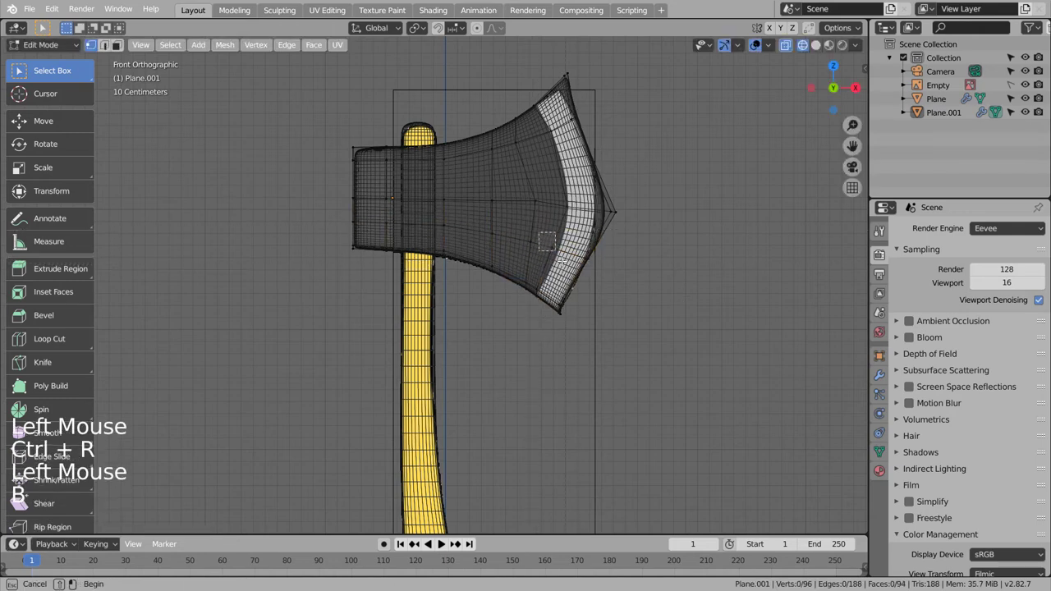
key(g)
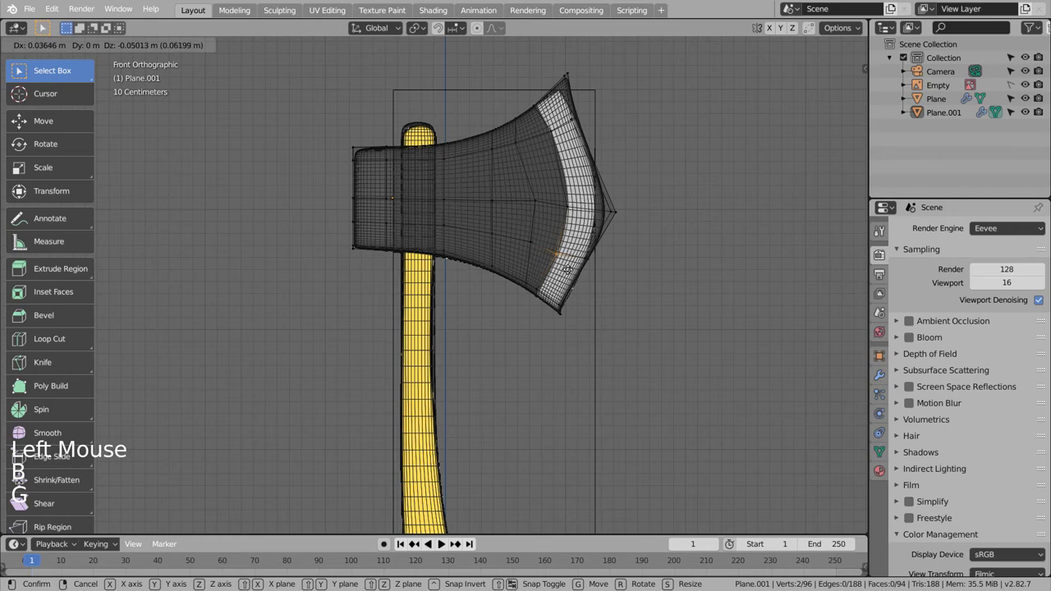
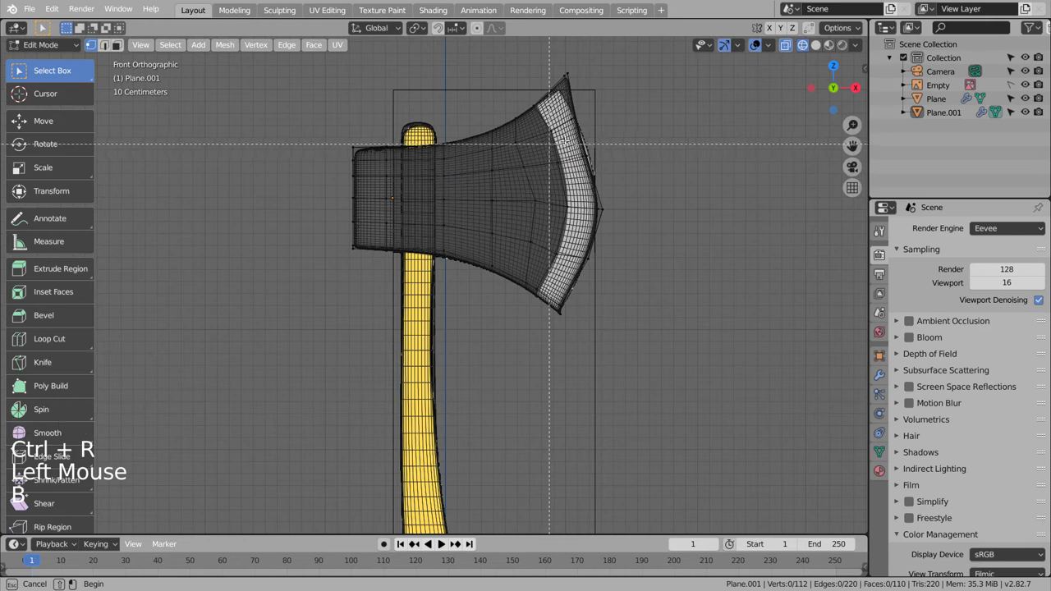
Reposition the upper blade vertices and pull the top tip into a sharper point
key(g)
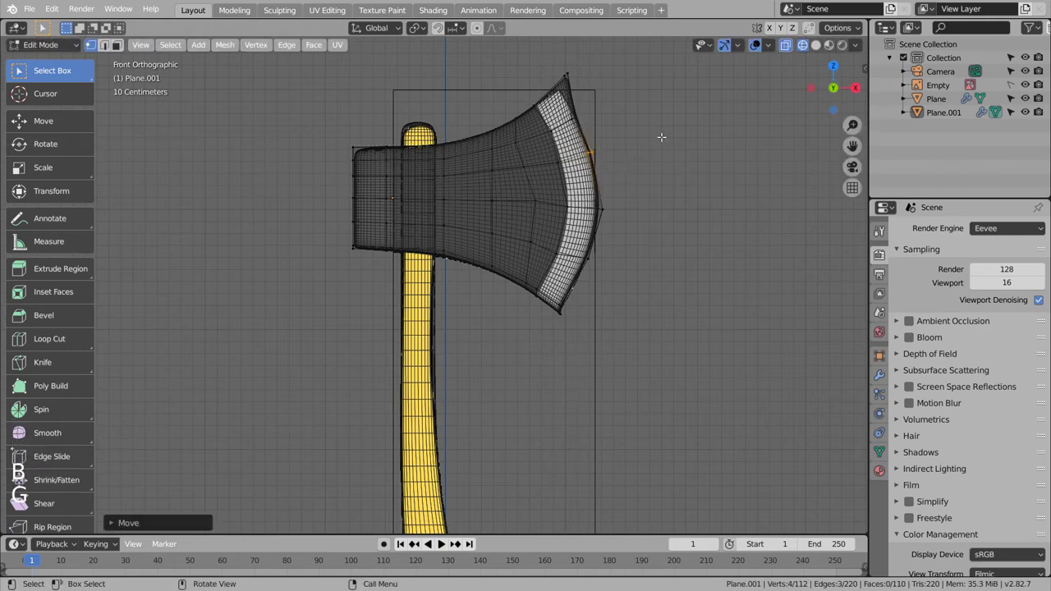
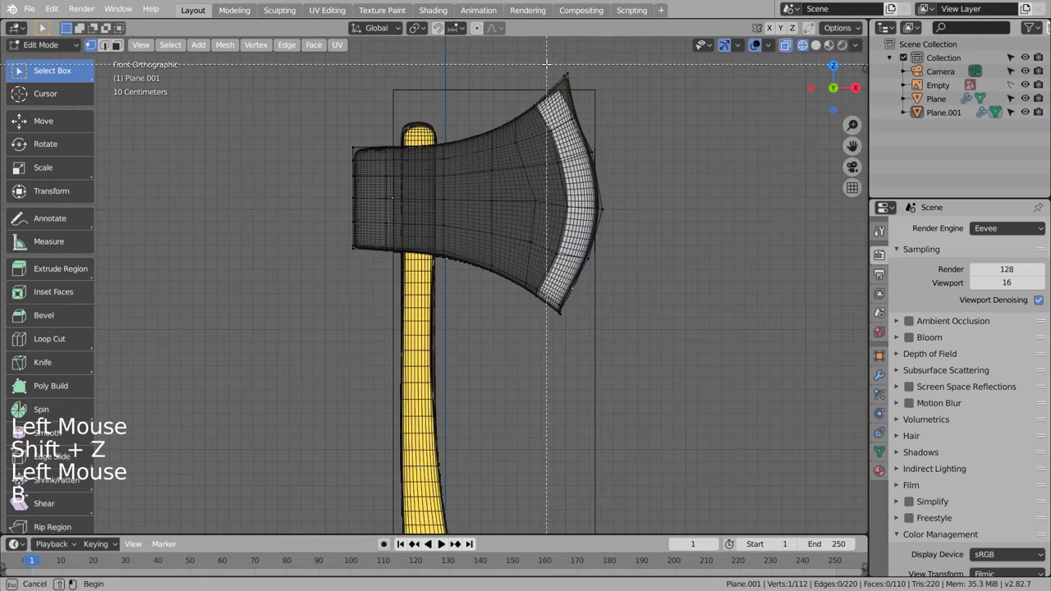
key(g)
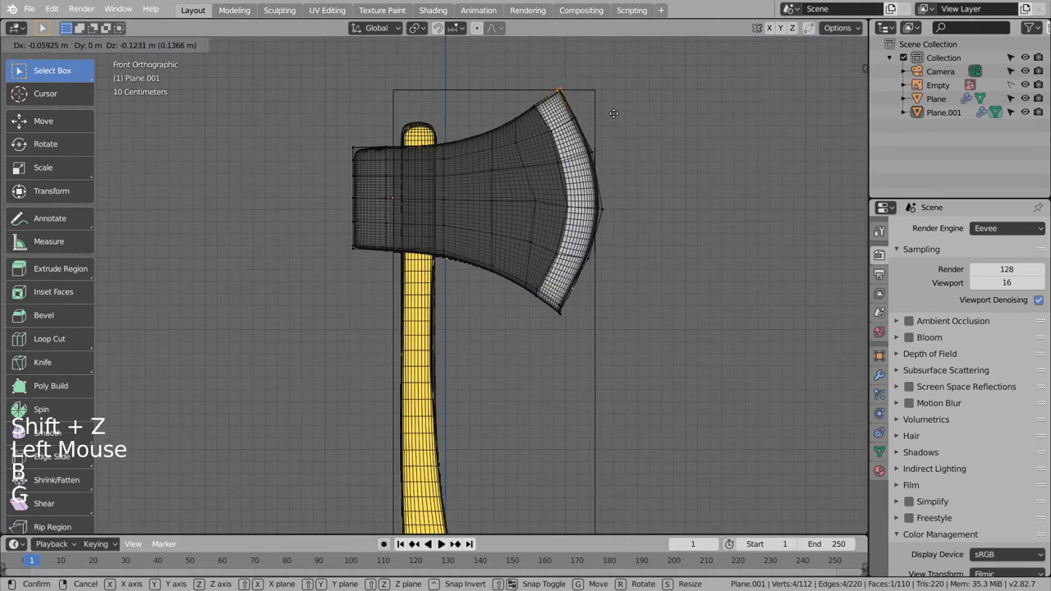
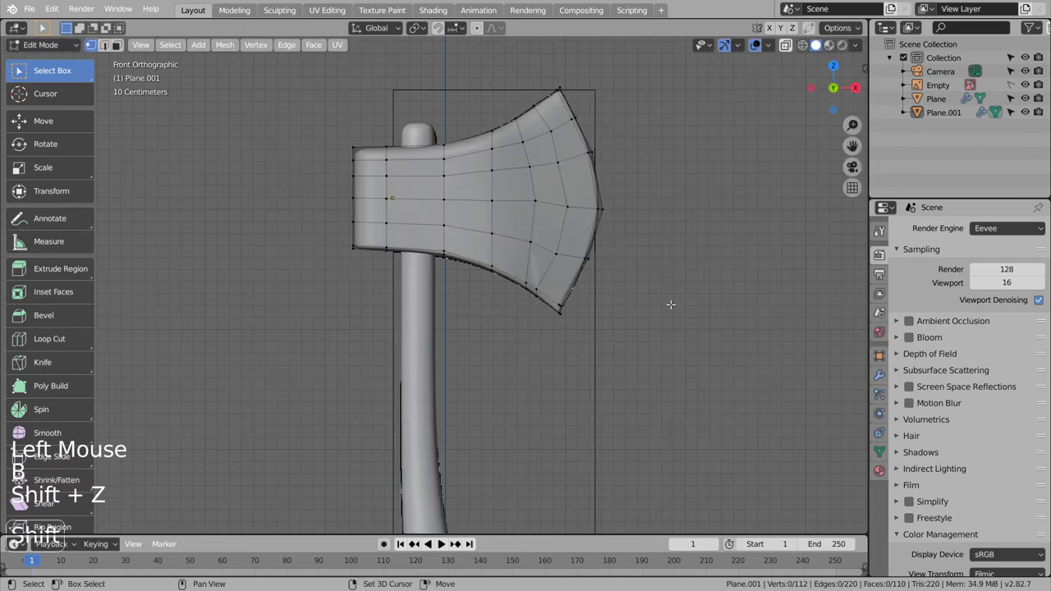
Toggle wireframe to check the mesh, then zoom onto the lower blade tip to refine its vertex
key(shift+z)
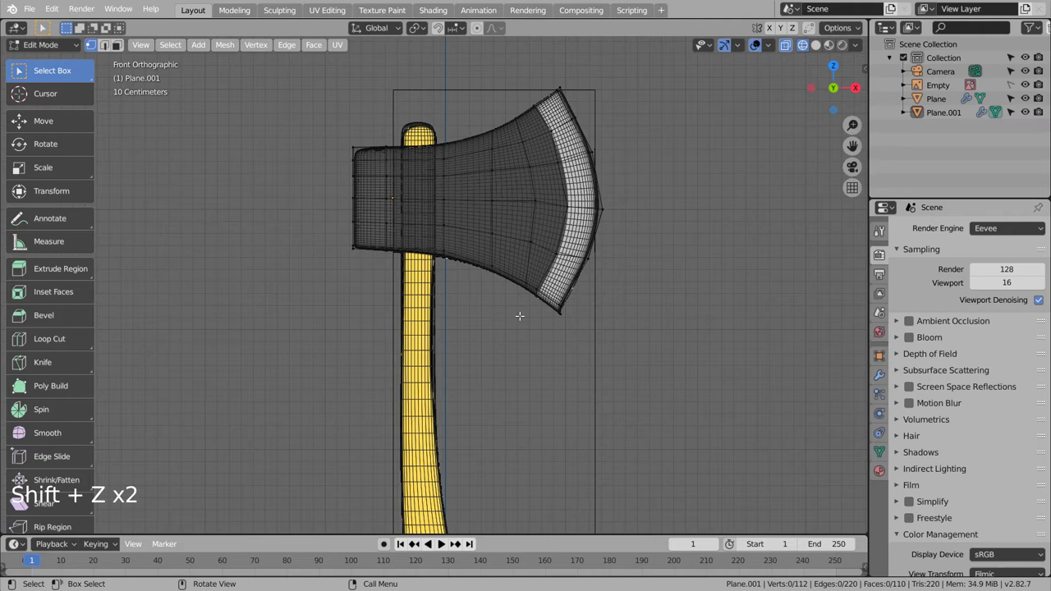
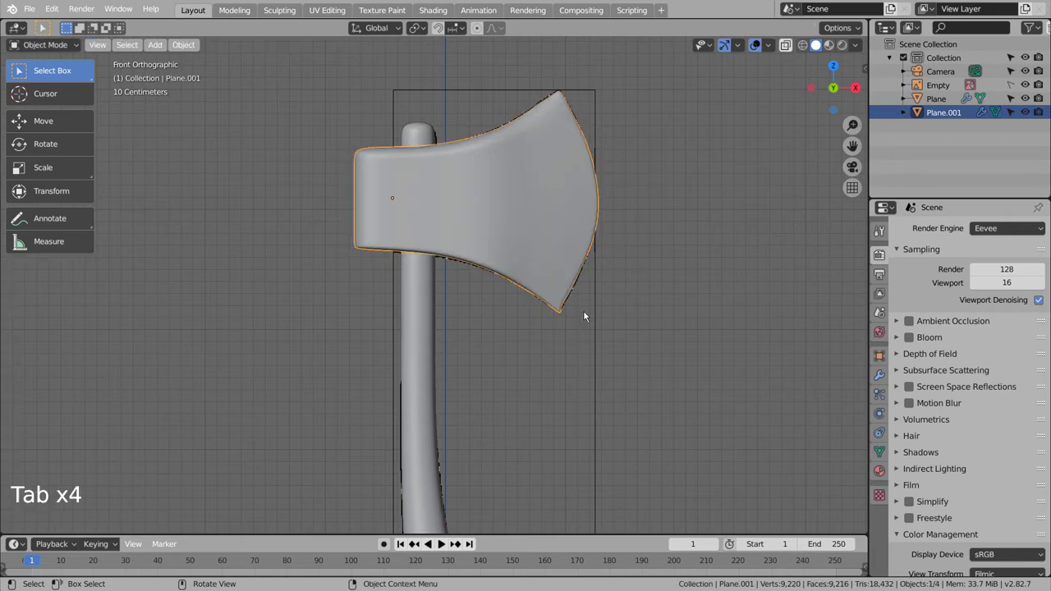
key(shift+z)
scroll(up, 3)
middle_click(623, 336)
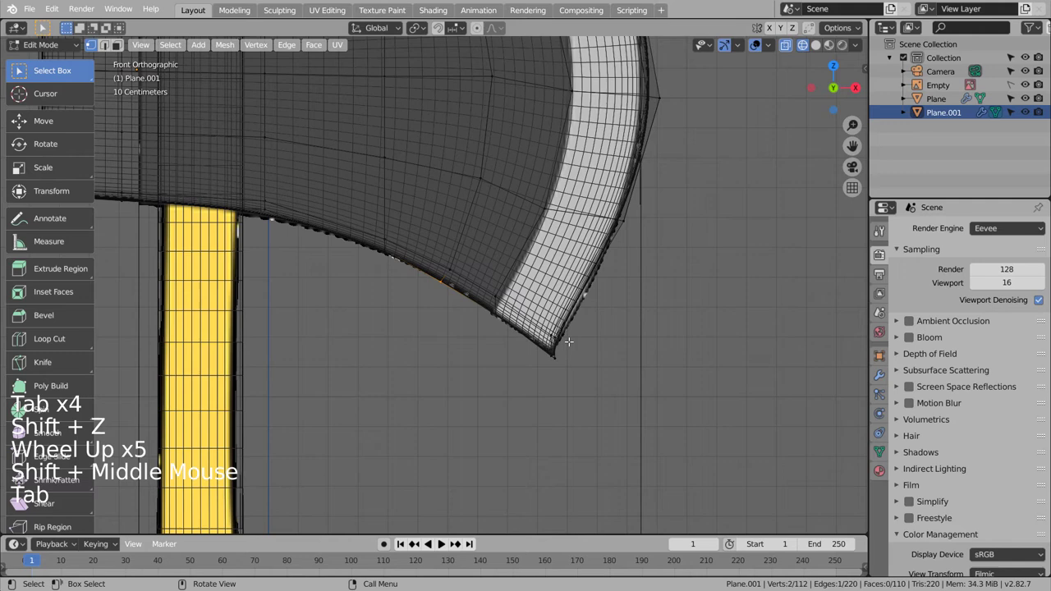
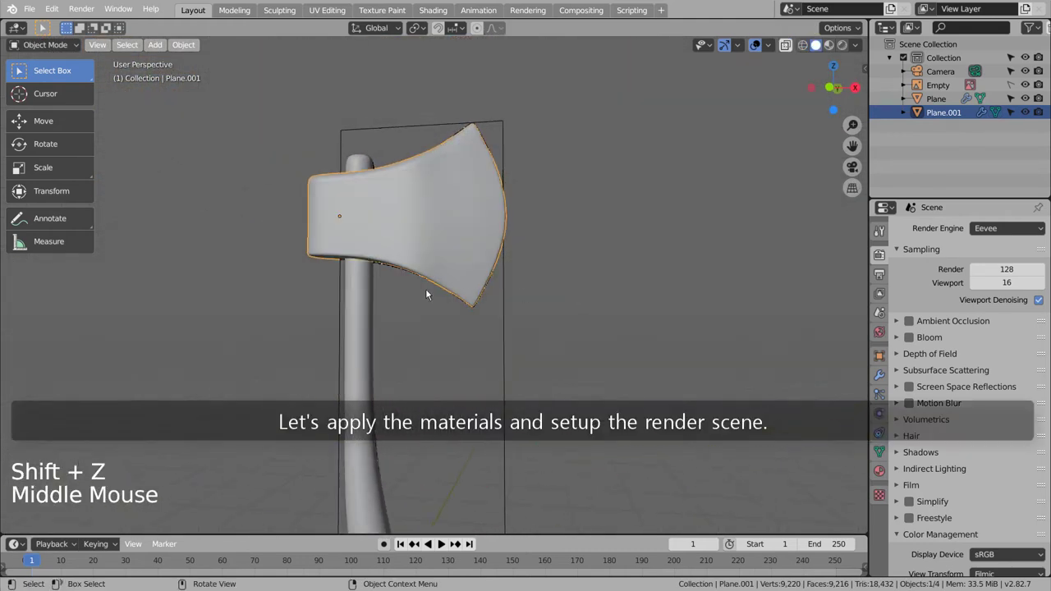
Give the handle an orange Base Color material, then select the axe head
click(370, 291)
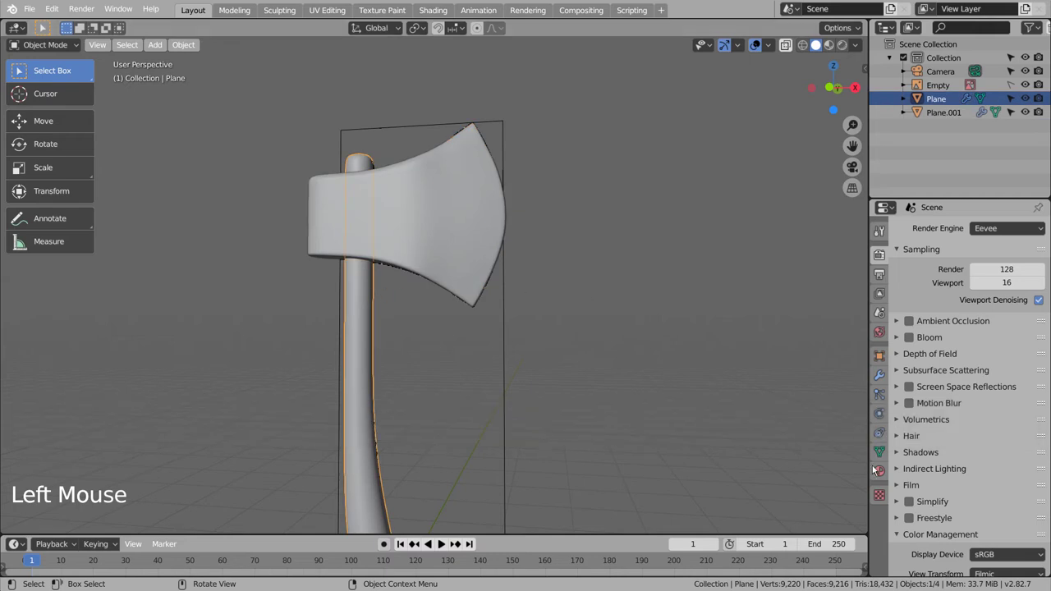
click(880, 471)
click(999, 430)
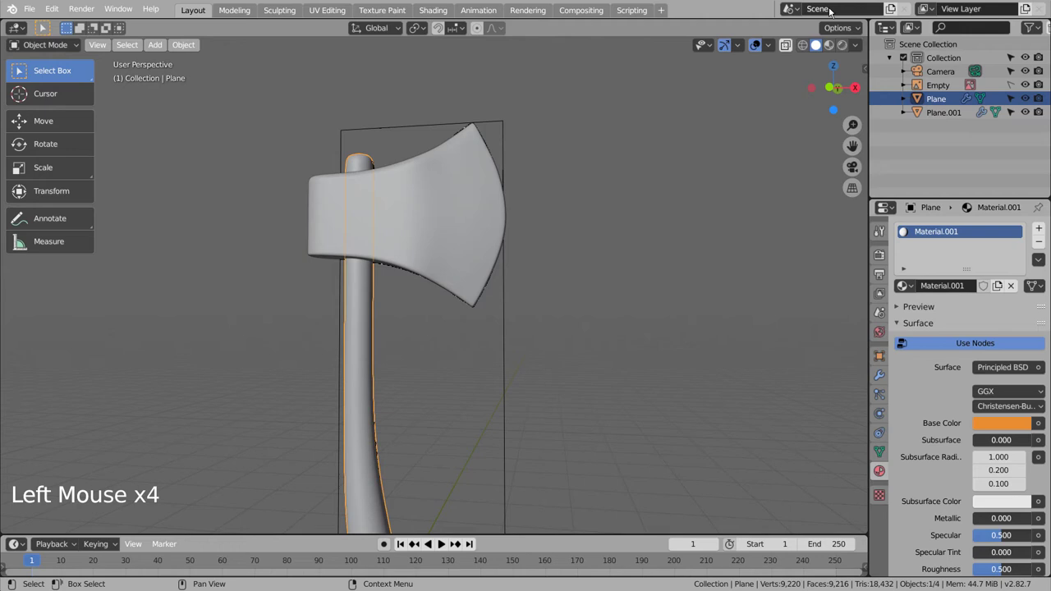
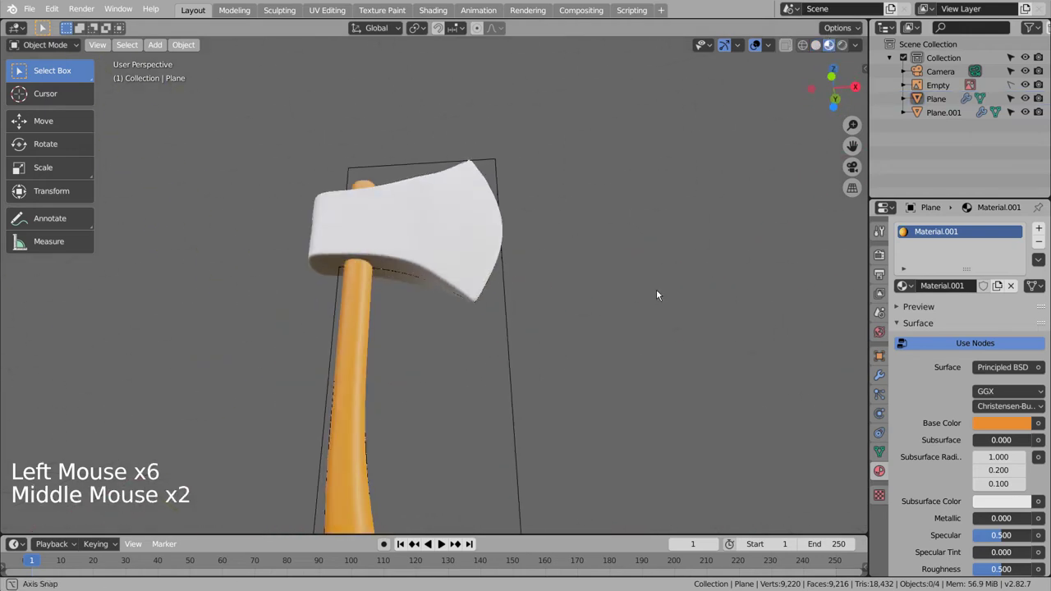
click(468, 195)
Create a dark grey material for the head and select the blade-edge faces for a silver one
key(shift+z)
key(KP_1)
key(shift+z)
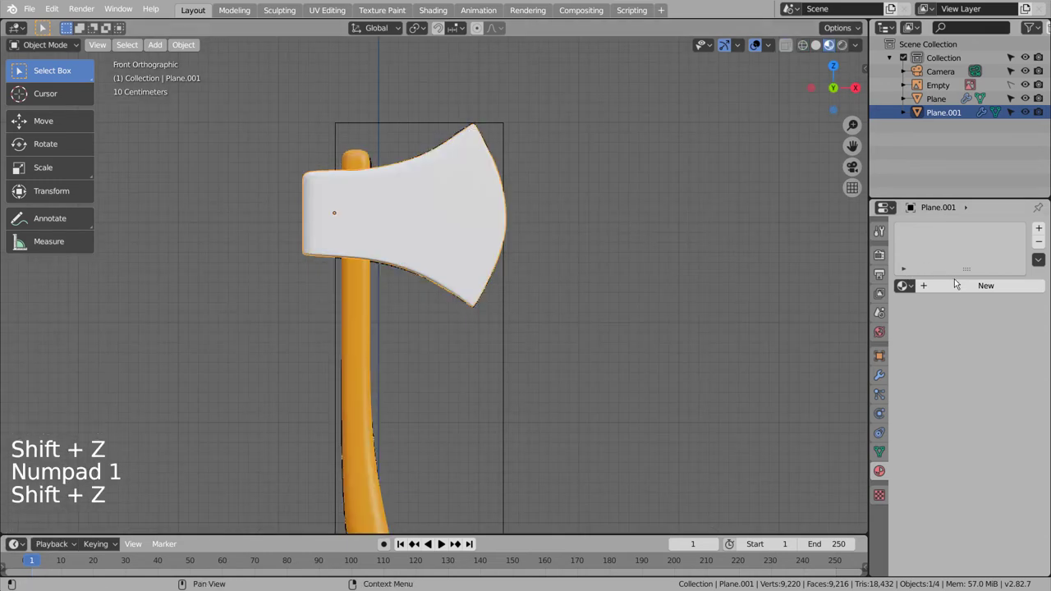
click(965, 286)
click(1005, 424)
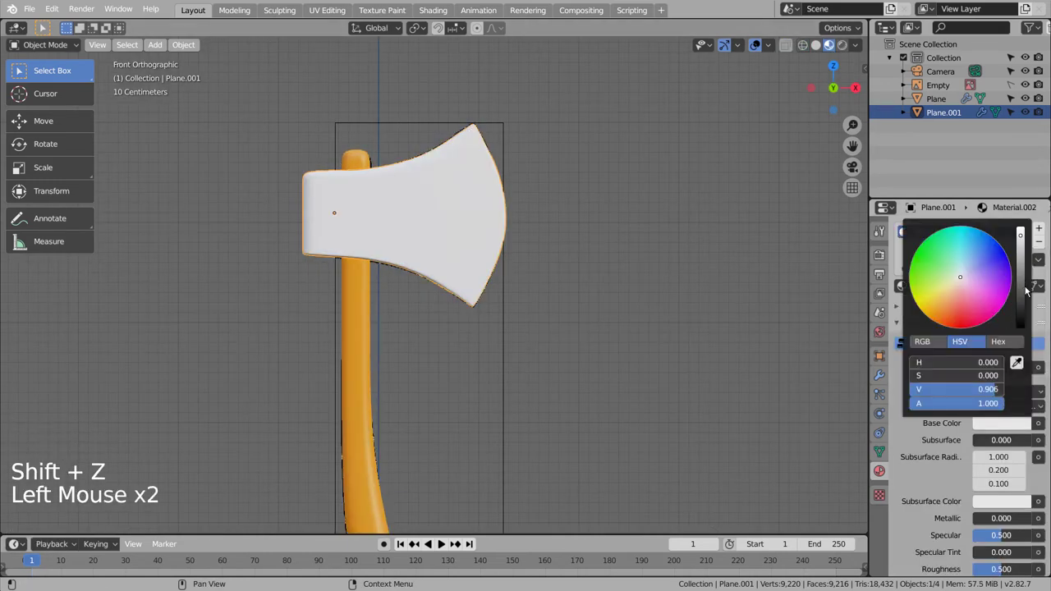
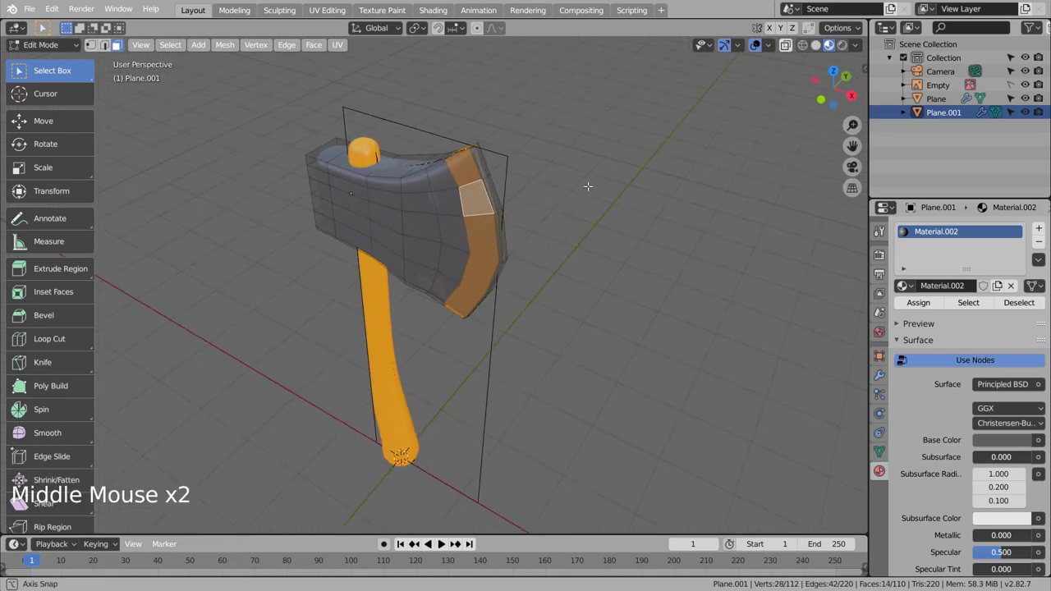
key(c)
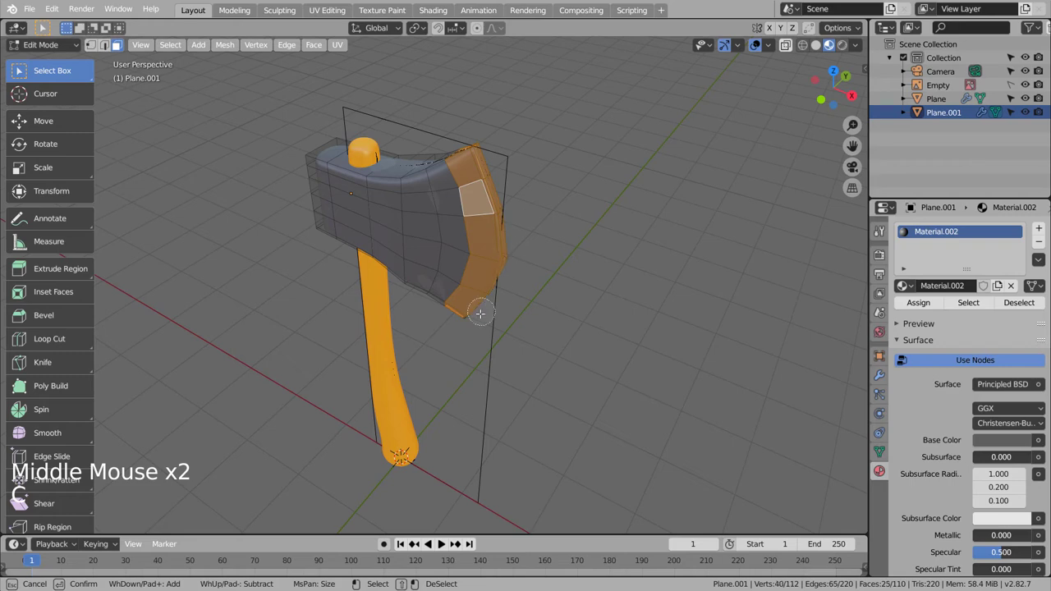
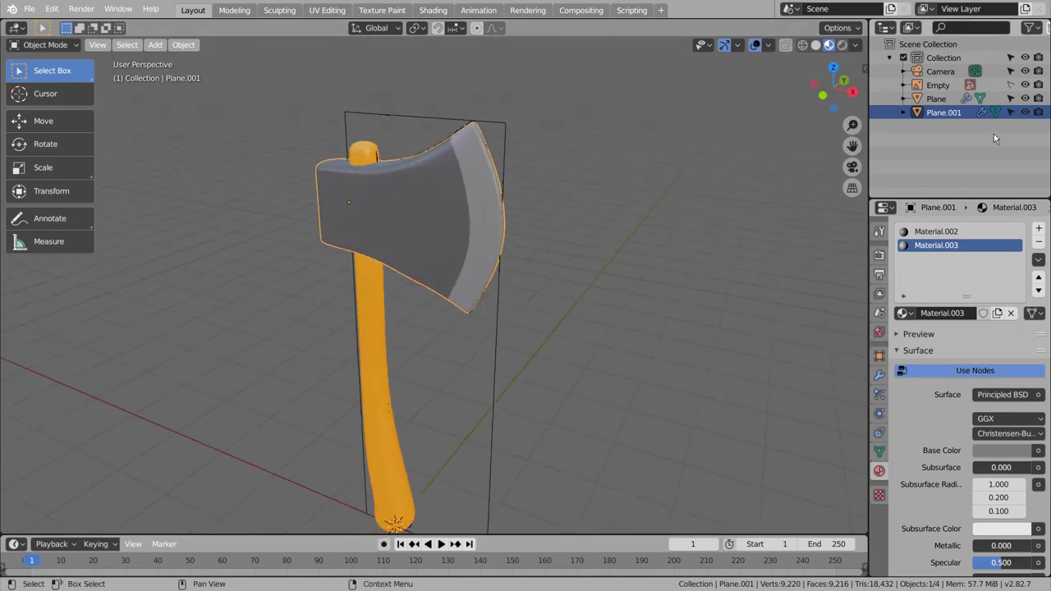
Raise Metallic on the silver edge Material.003 so the blade edge looks like steel
click(1031, 87)
click(746, 278)
middle_click(612, 433)
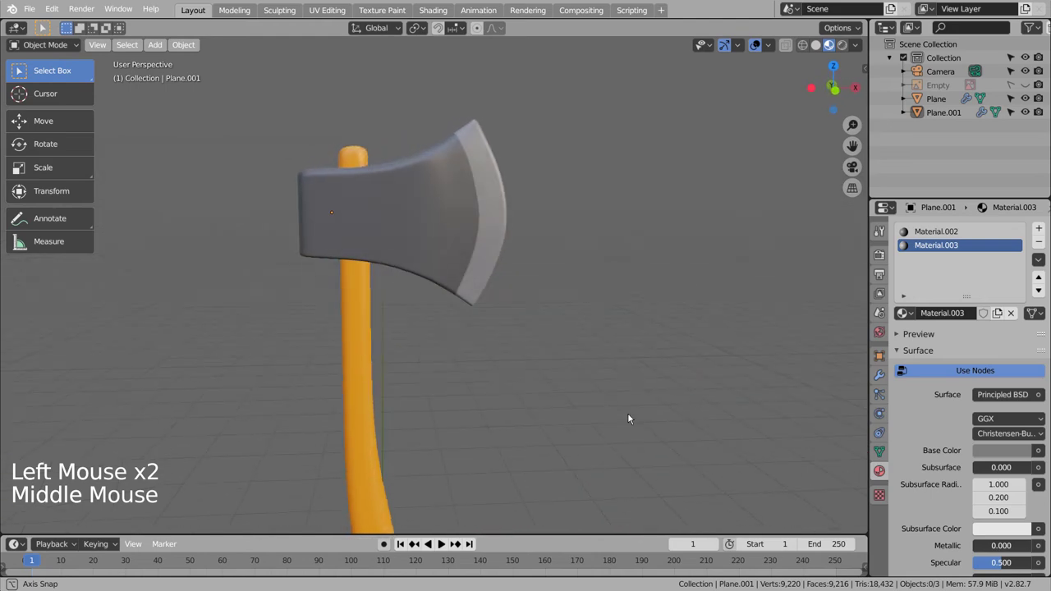
click(477, 287)
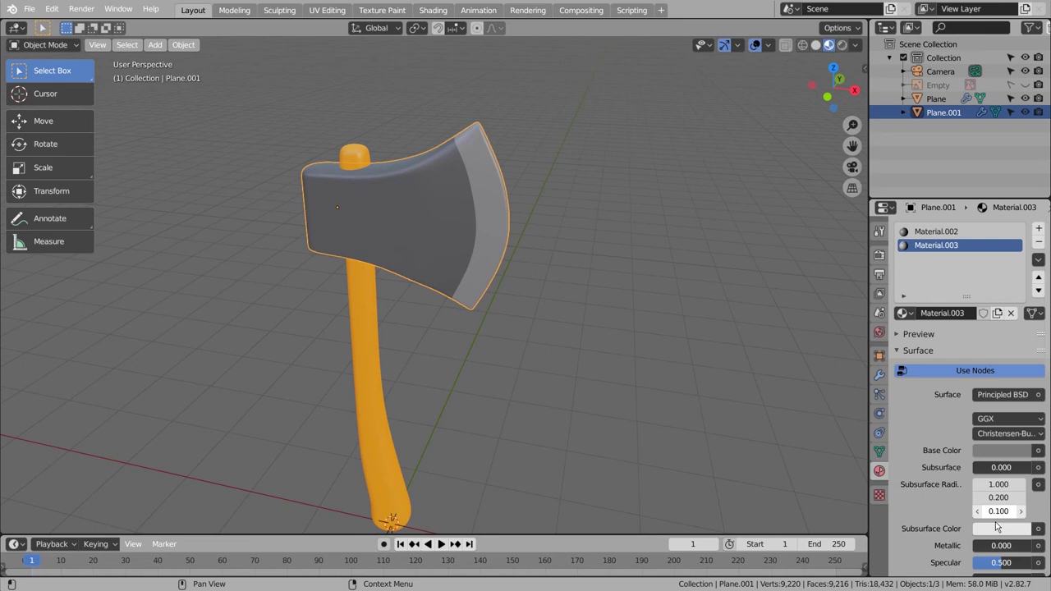
click(998, 547)
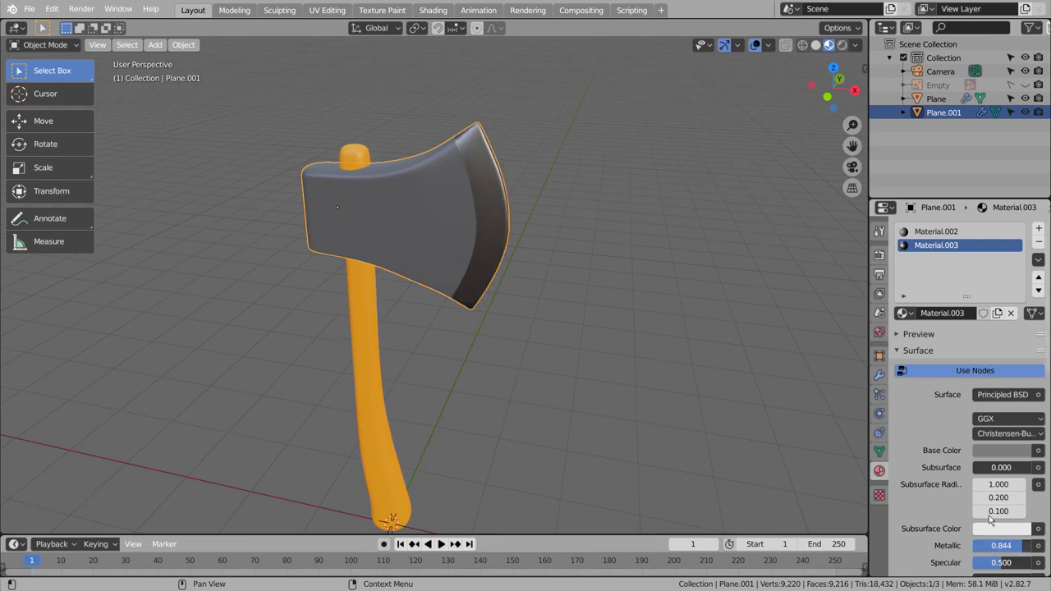
middle_click(772, 396)
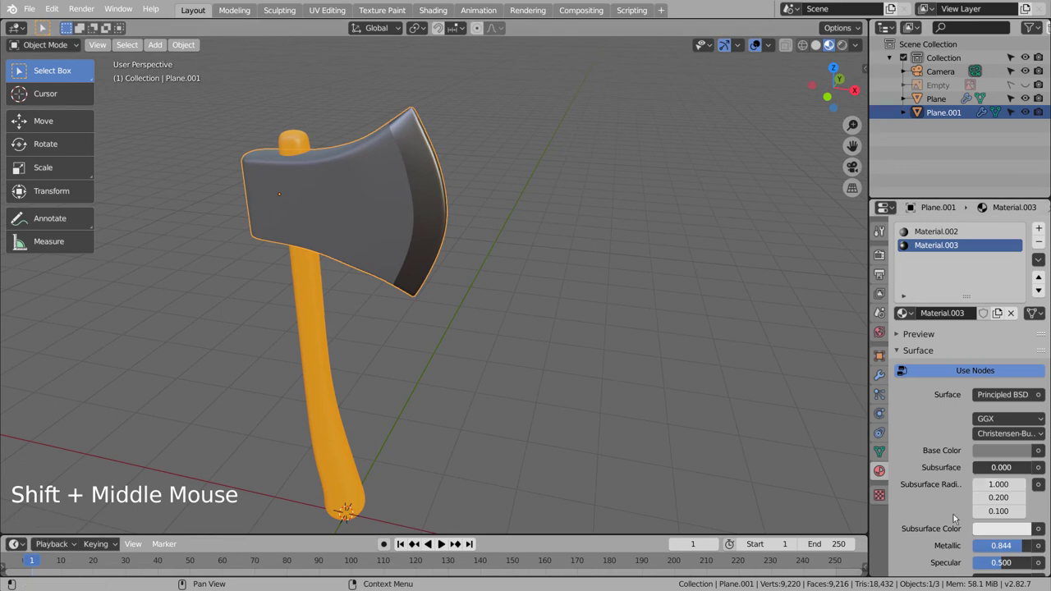
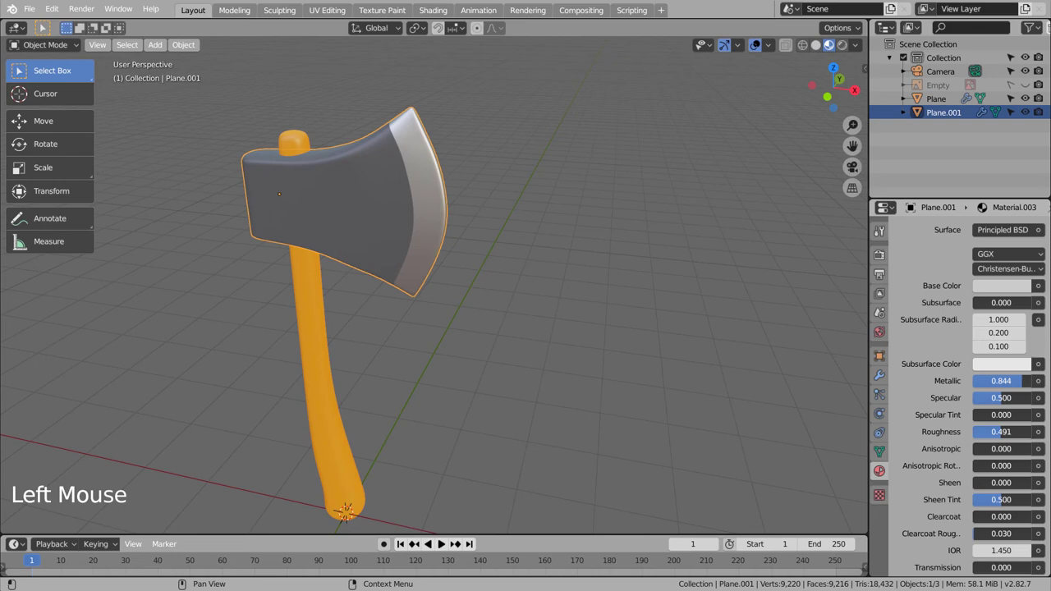
Switch to the dark head Material.002 and raise its Metallic to about 0.725
scroll(up, 3)
scroll(up, 3)
click(944, 227)
scroll(down, 3)
click(991, 474)
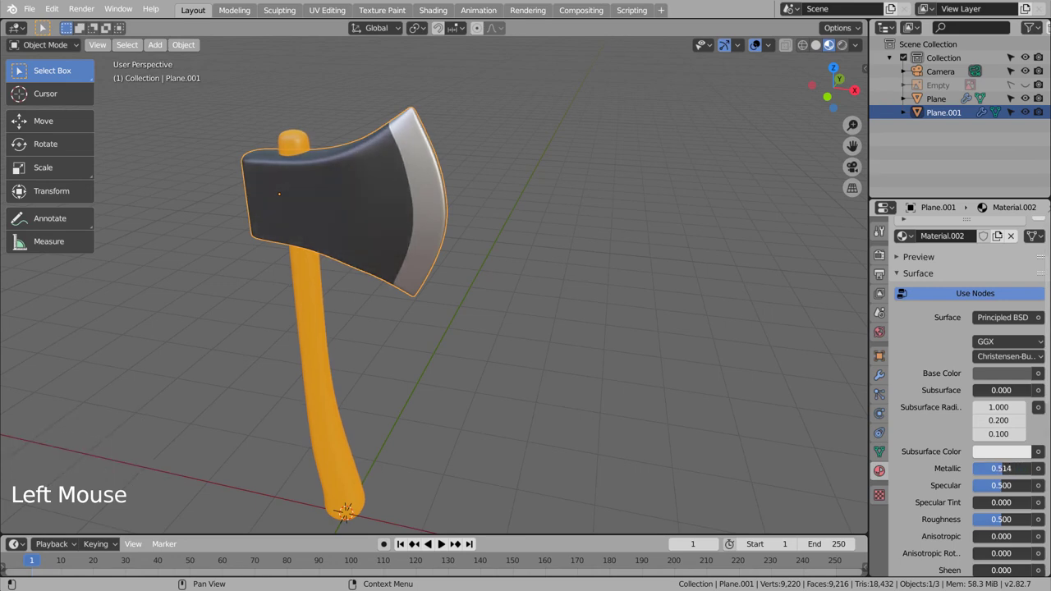
click(593, 369)
middle_click(508, 371)
click(425, 239)
Scale an edge loop of the head slightly thinner along Y and return to Object Mode
key(Tab)
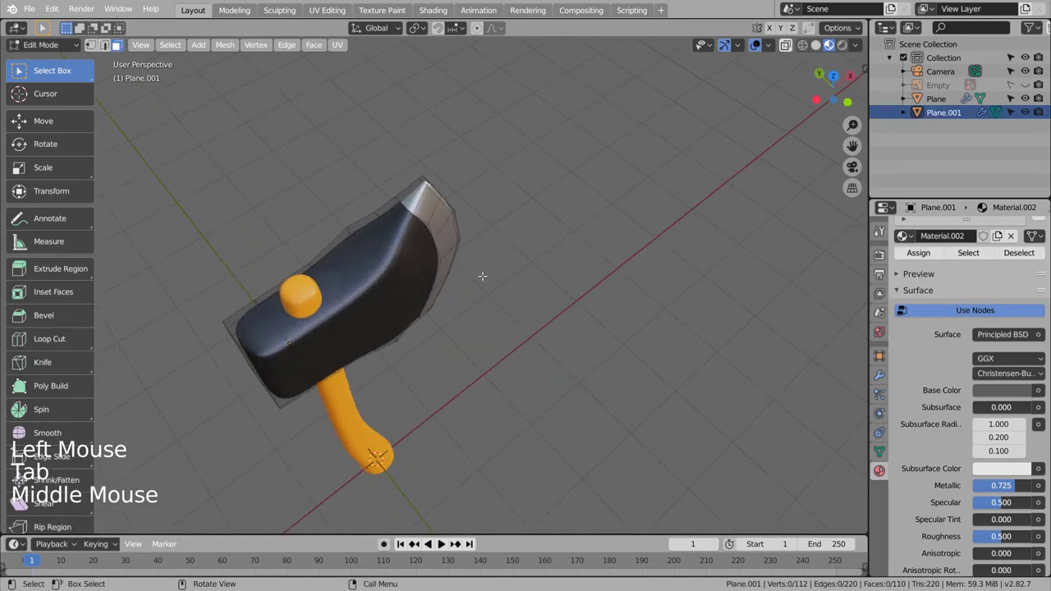
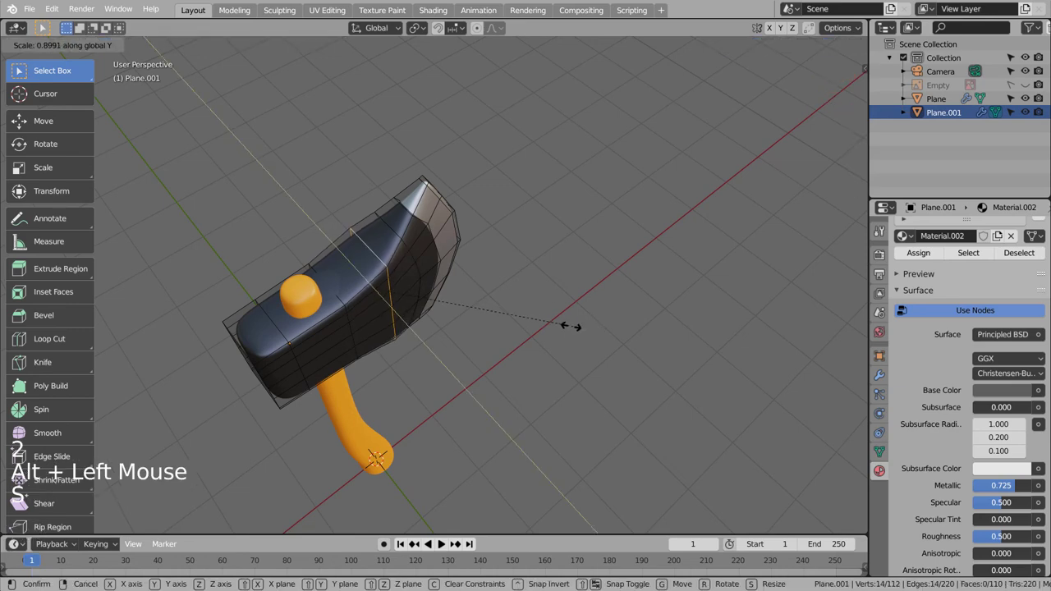
key(Tab)
middle_click(630, 386)
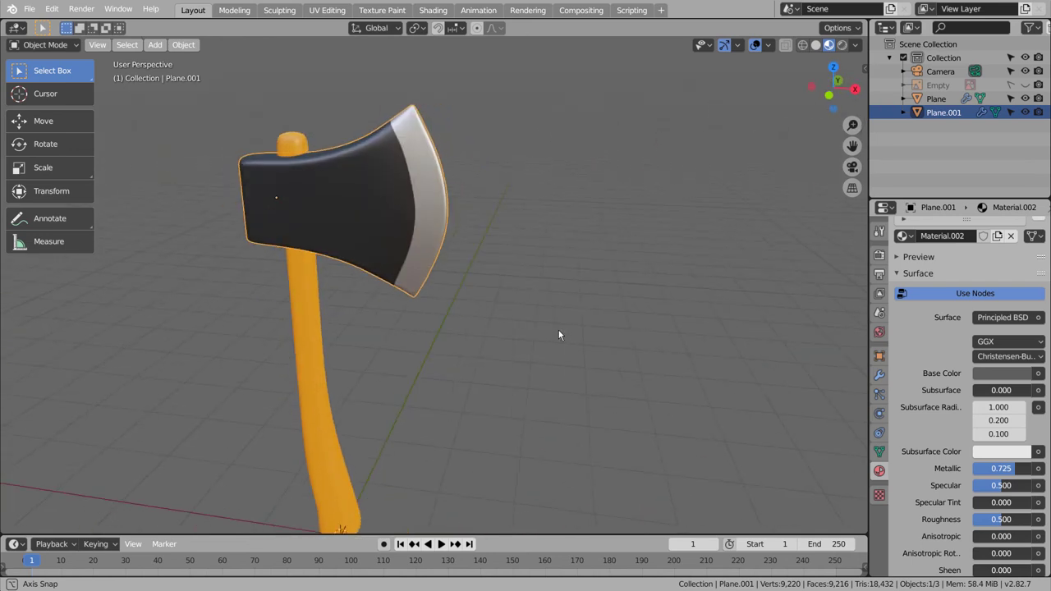
Zoom out and frame the whole axe straight from the front view
scroll(down, 3)
click(565, 311)
scroll(down, 3)
middle_click(566, 312)
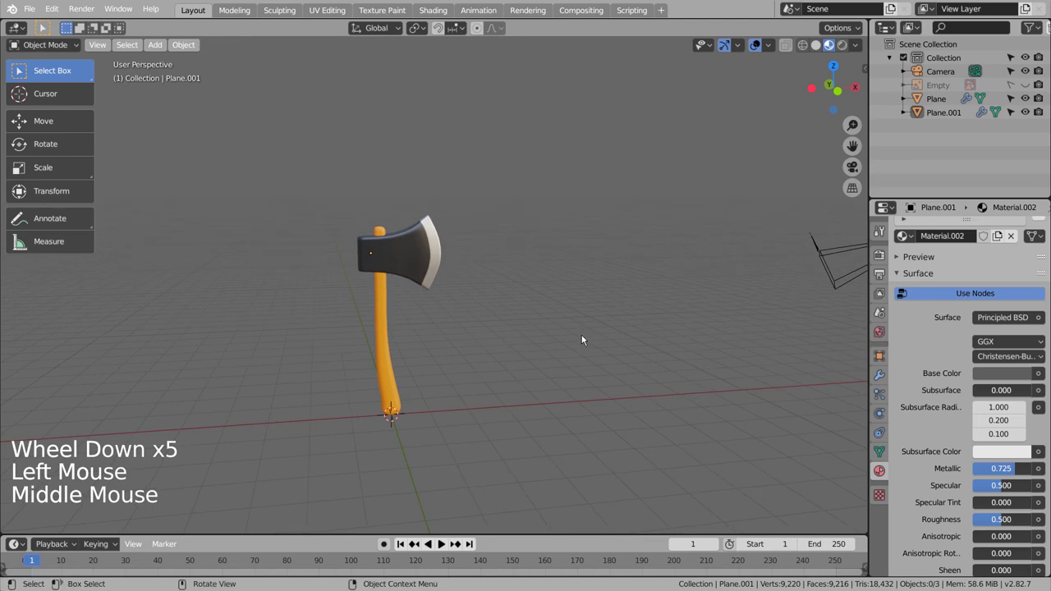
key(b)
key(KP_1)
Join the handle and head into a single axe object with Ctrl+J
click(952, 100)
click(884, 375)
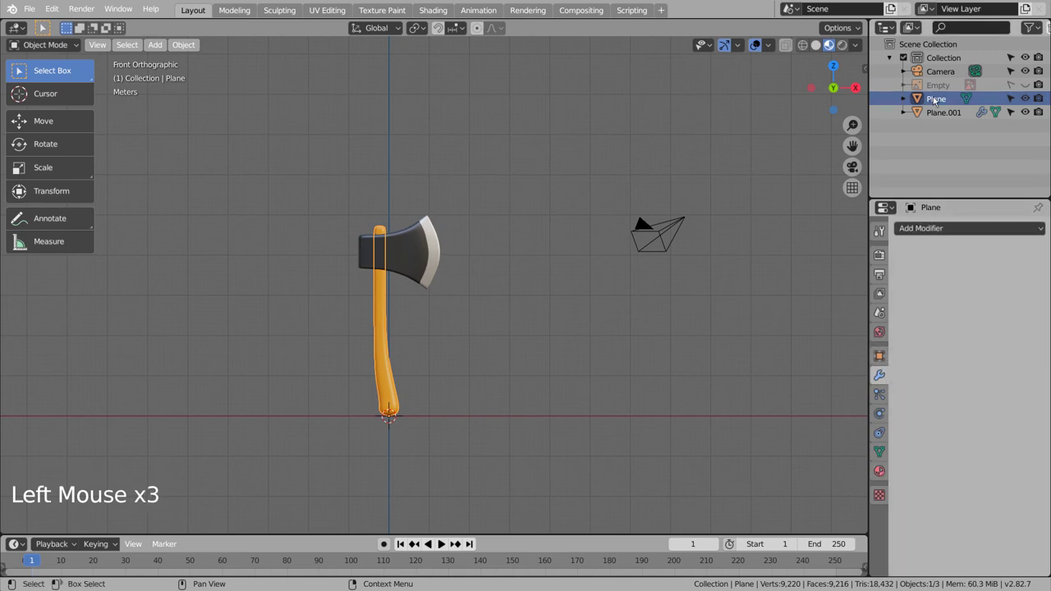
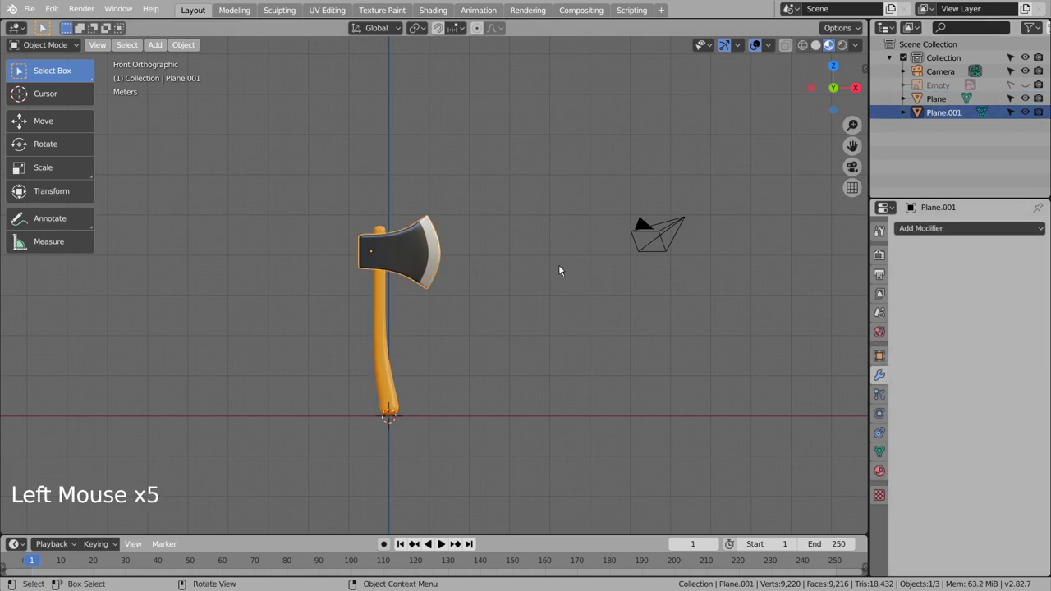
key(ctrl+j)
click(428, 266)
click(378, 307)
key(ctrl+j)
click(422, 268)
Tilt the axe diagonally, duplicate it and spin the copy 180° in top view, moving it aside
key(r)
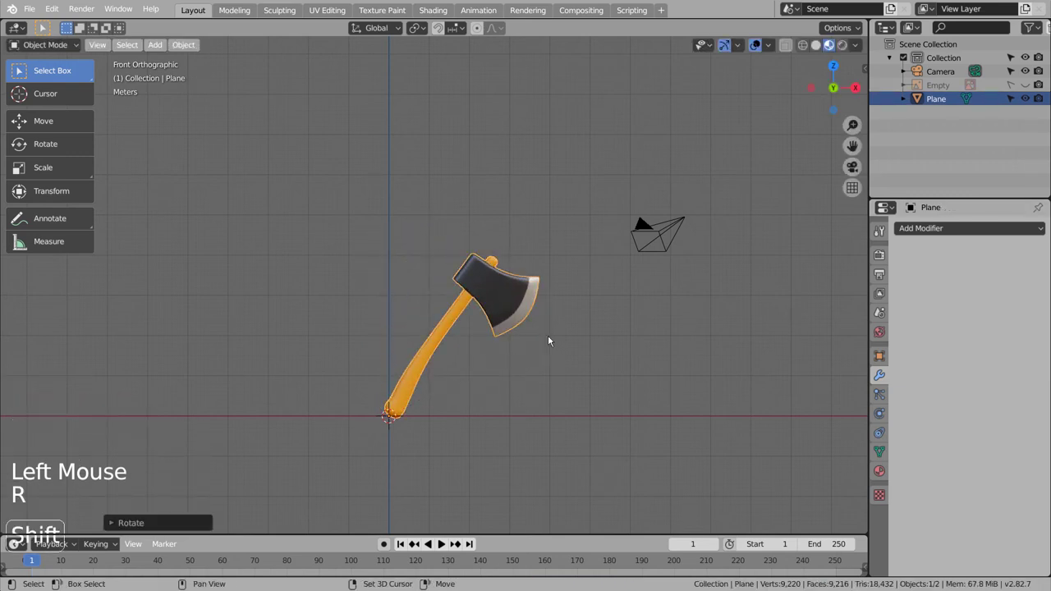
key(ctrl+z)
key(KP_7)
key(shift+d)
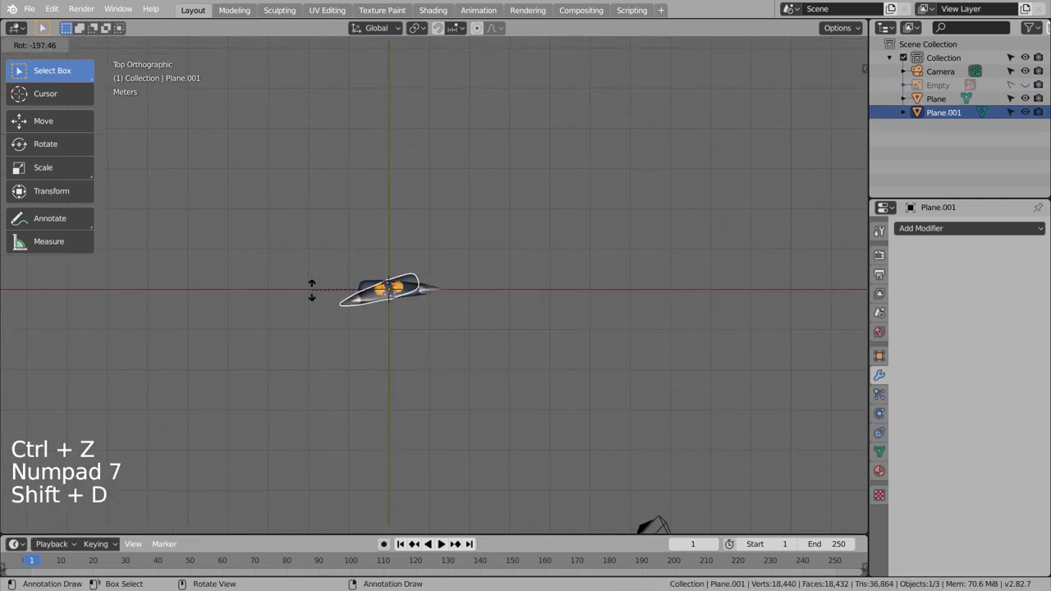
key(g)
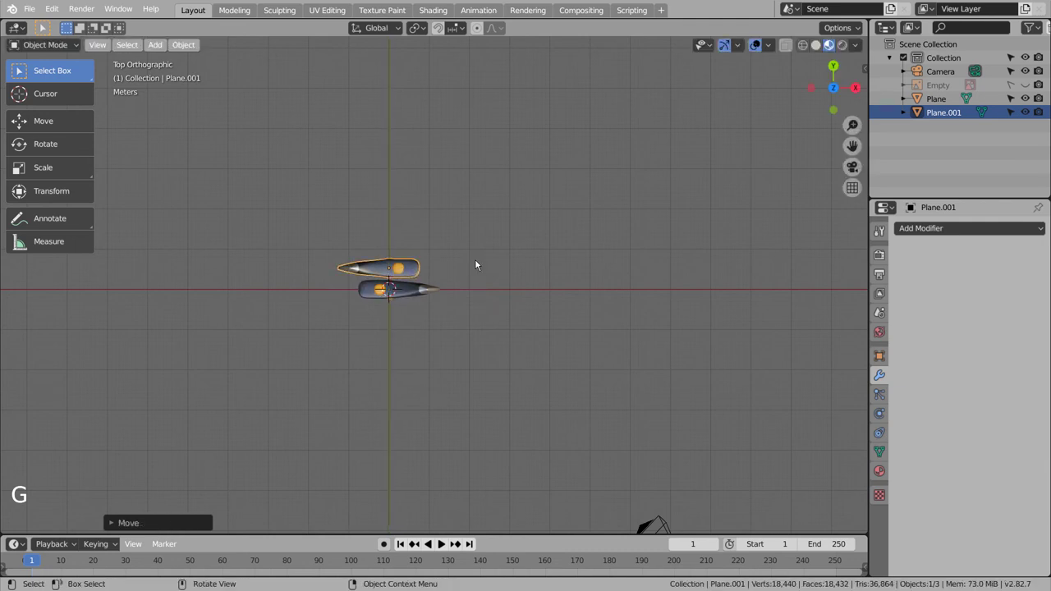
key(KP_1)
Rotate both axes into mirrored tilts and slide one along X so the handles cross in an X
key(r)
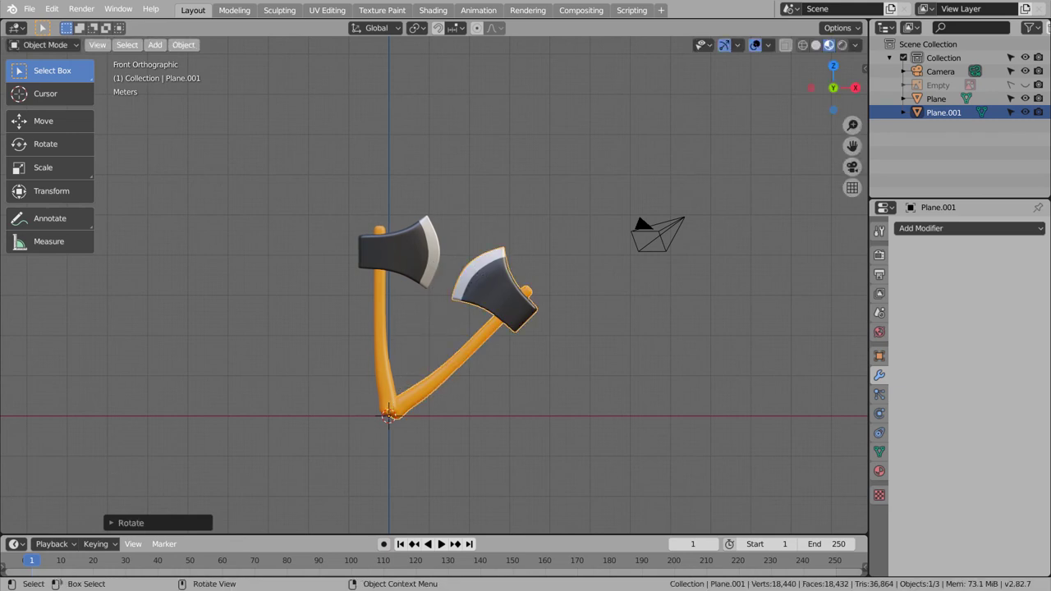
key(ctrl+z)
key(r)
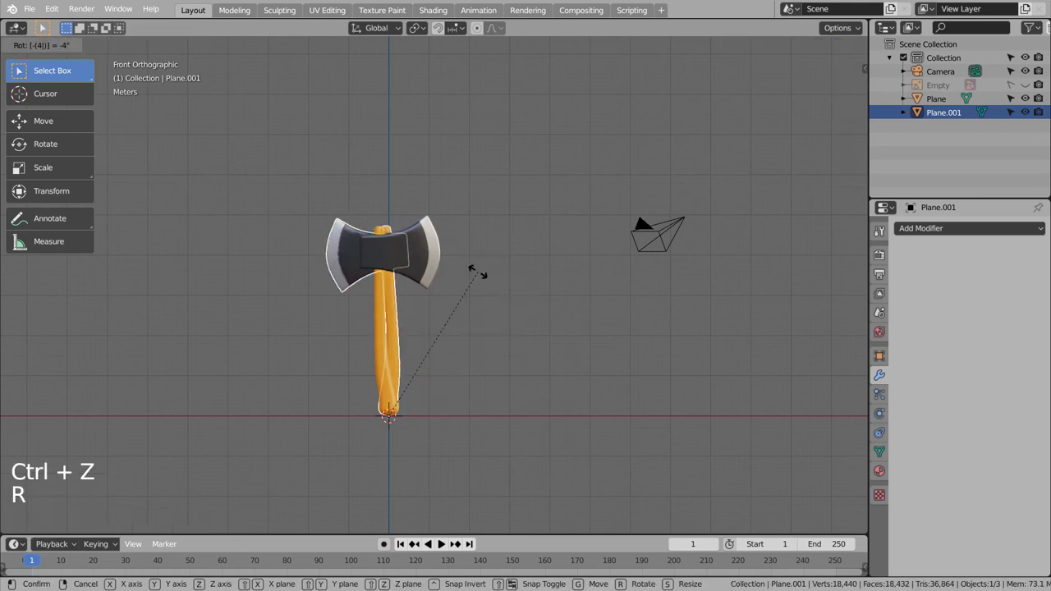
click(426, 261)
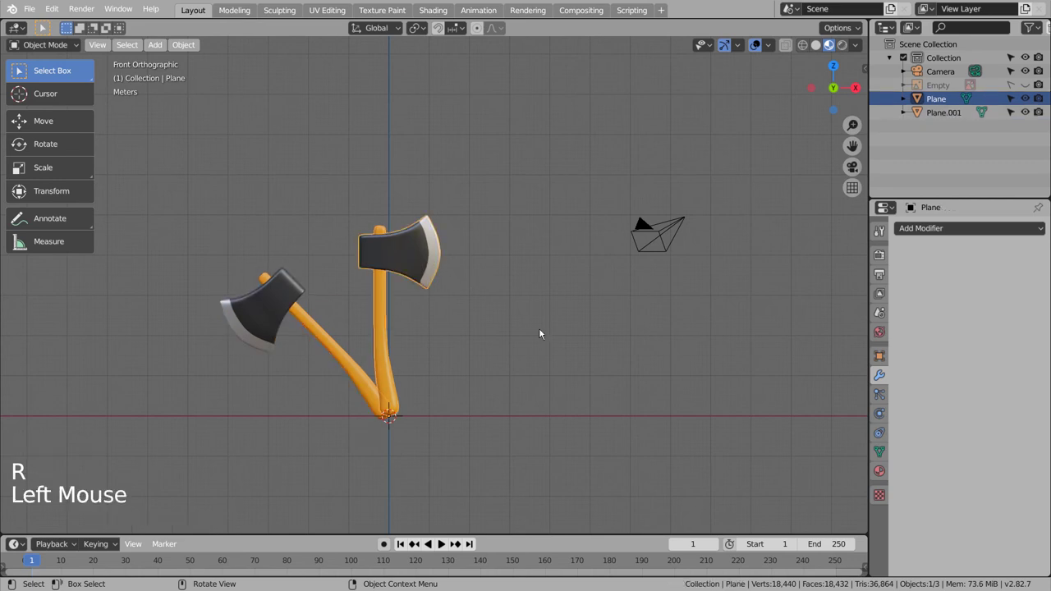
key(r)
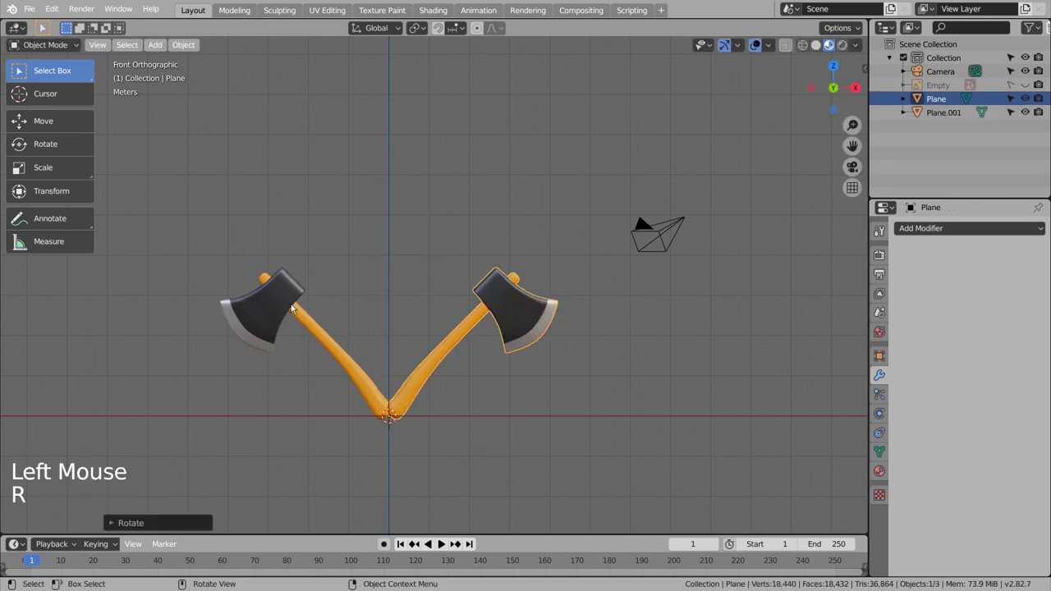
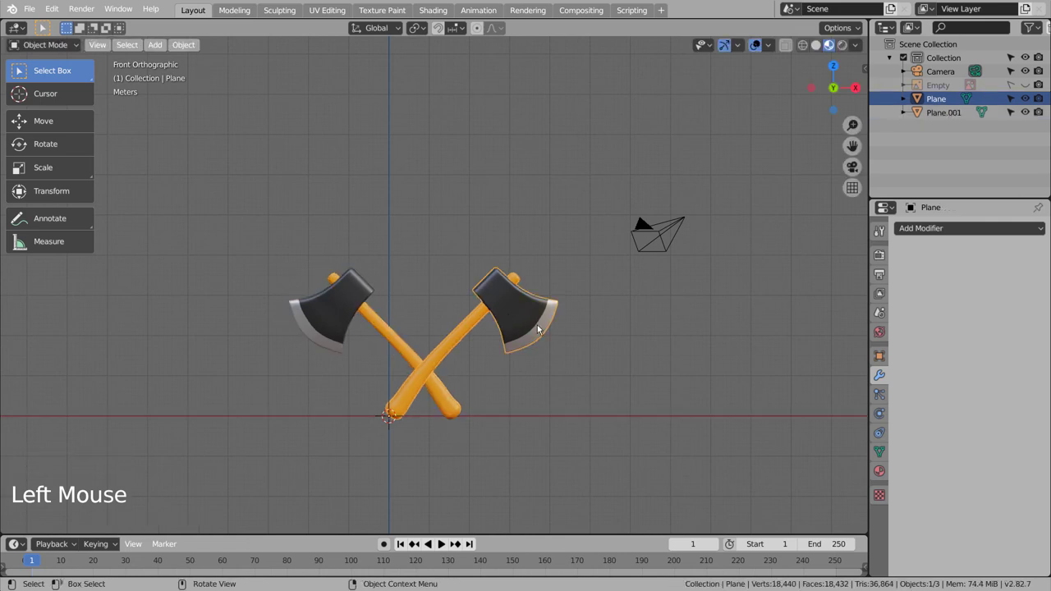
key(g)
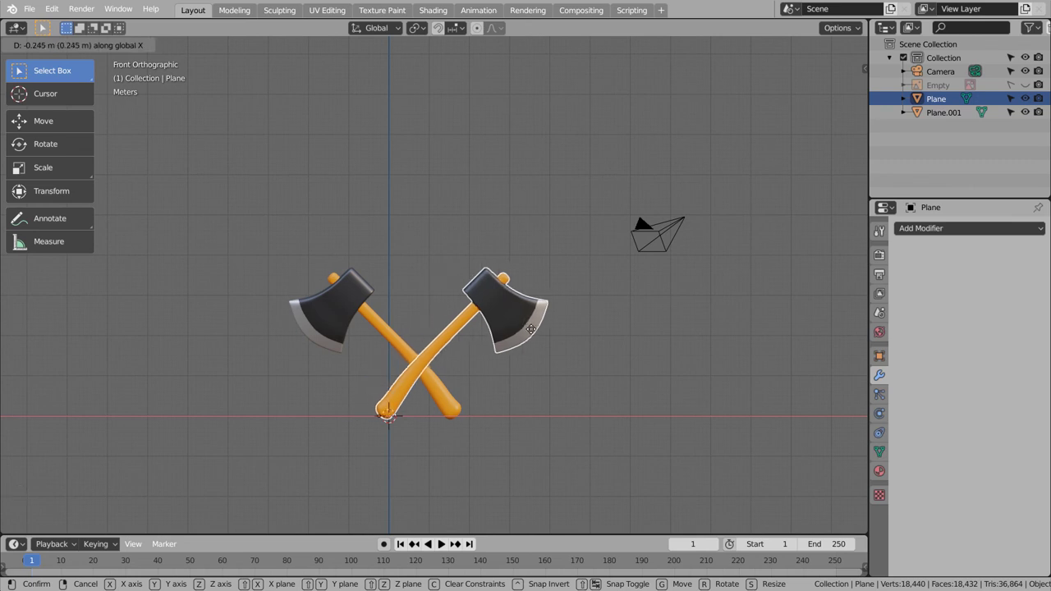
middle_click(608, 384)
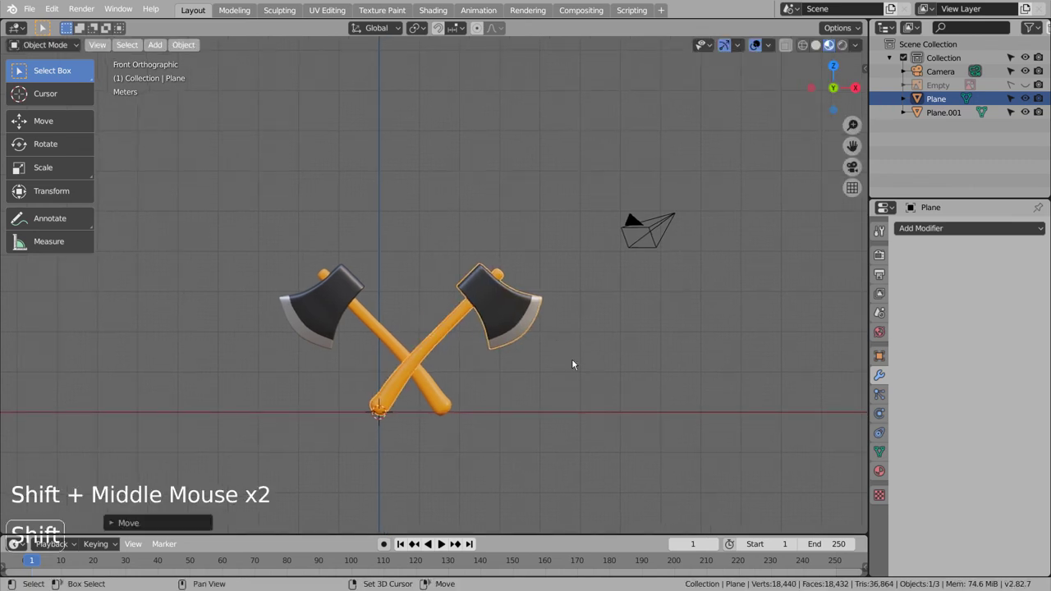
click(541, 307)
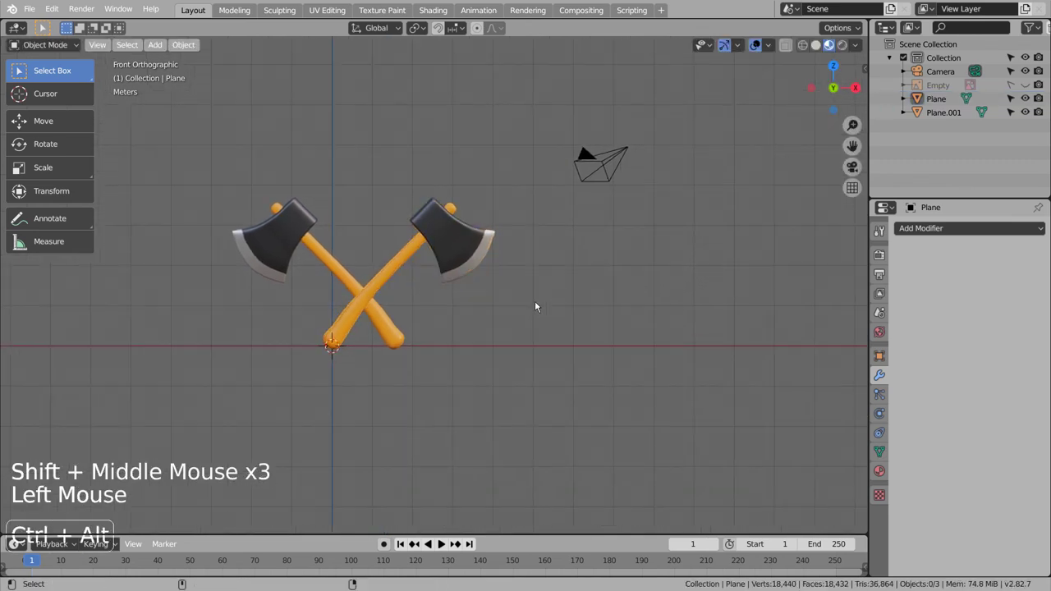
middle_click(550, 310)
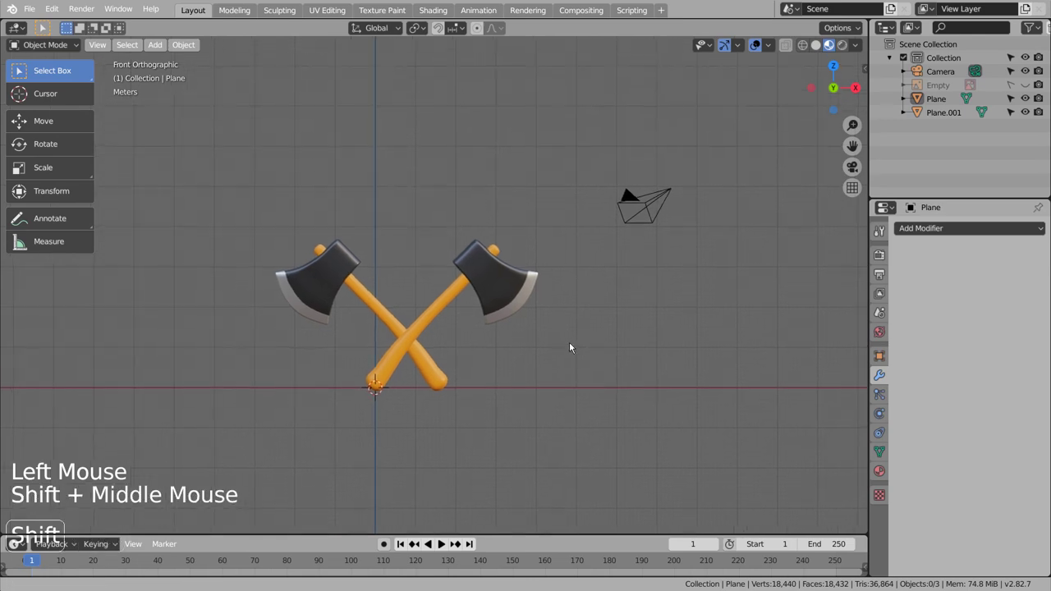
Save the file, snap the camera to the current view and select the Camera
key(ctrl+s)
key(ctrl+alt+KP_0)
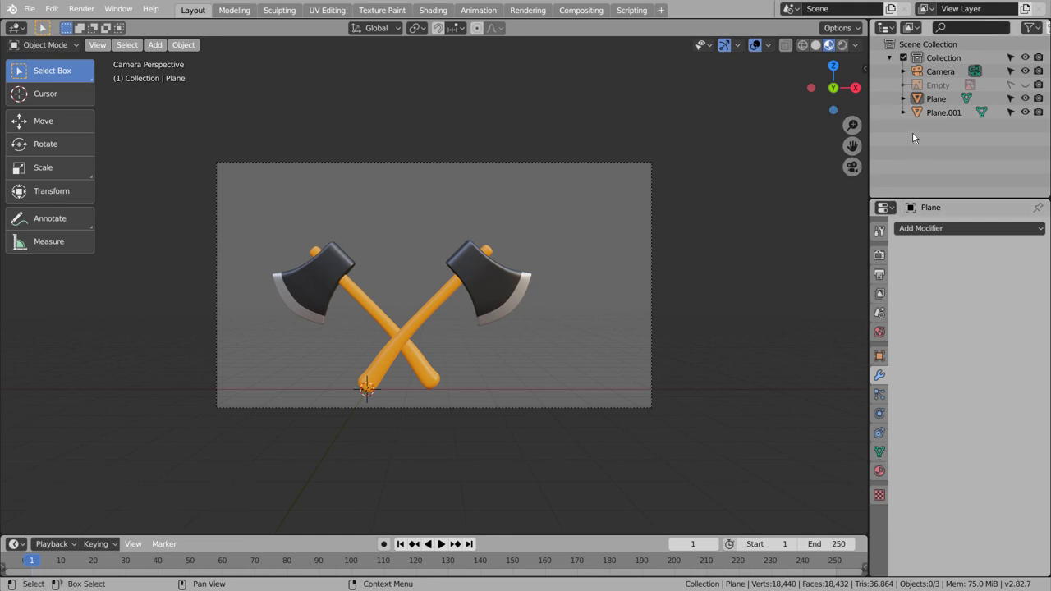
click(945, 71)
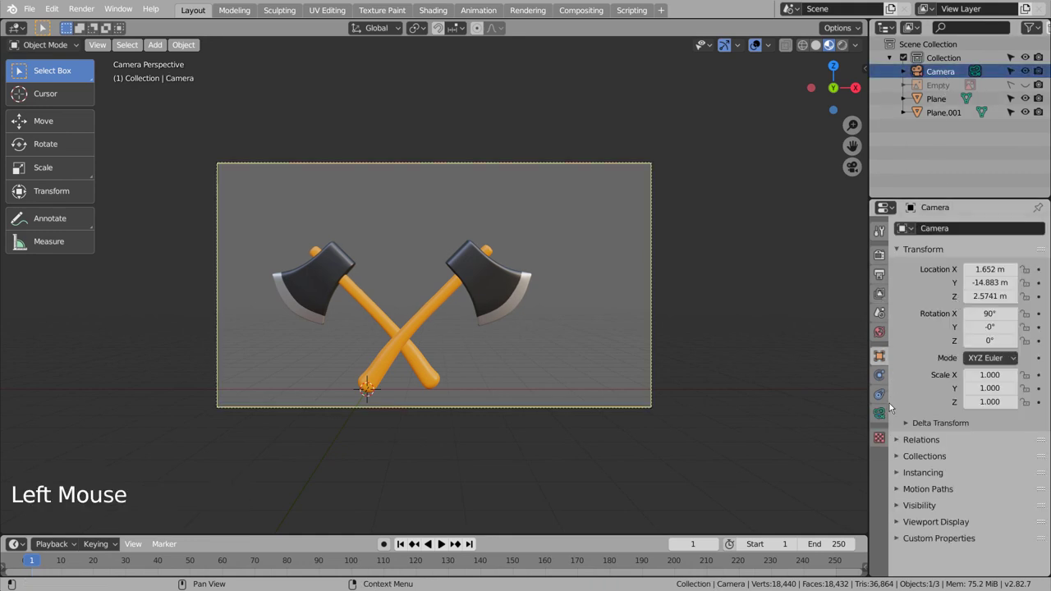
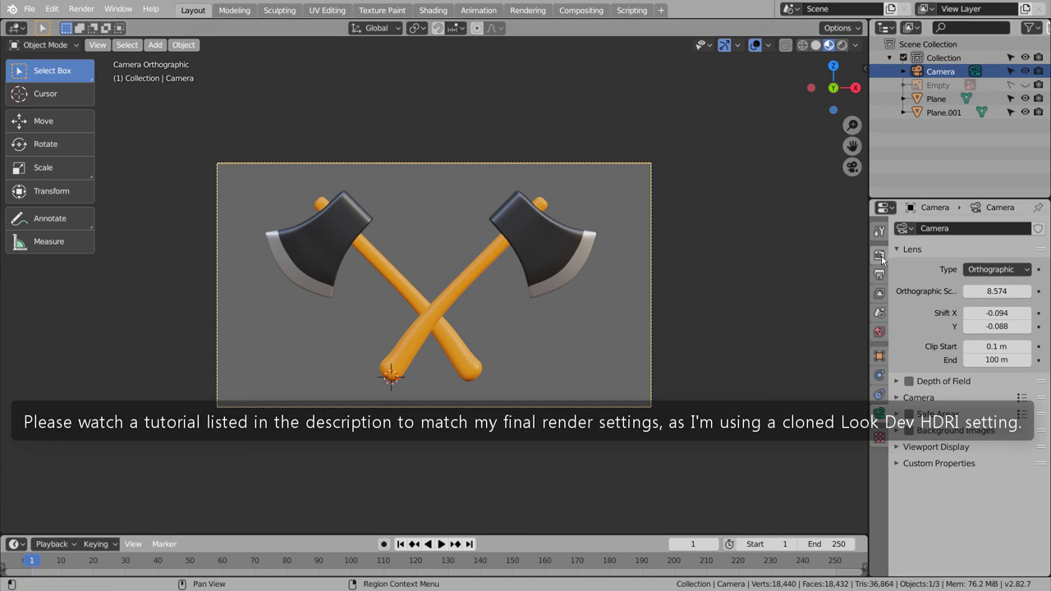
Preview the crossed axes in rendered shading, save the file, and return to solid shading
click(885, 258)
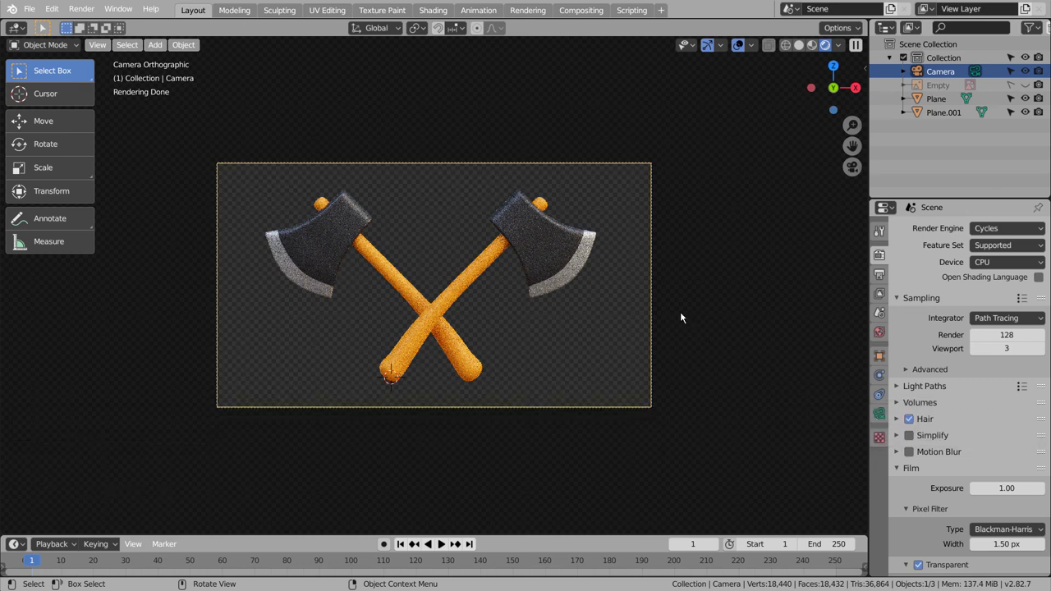
key(ctrl+s)
click(806, 47)
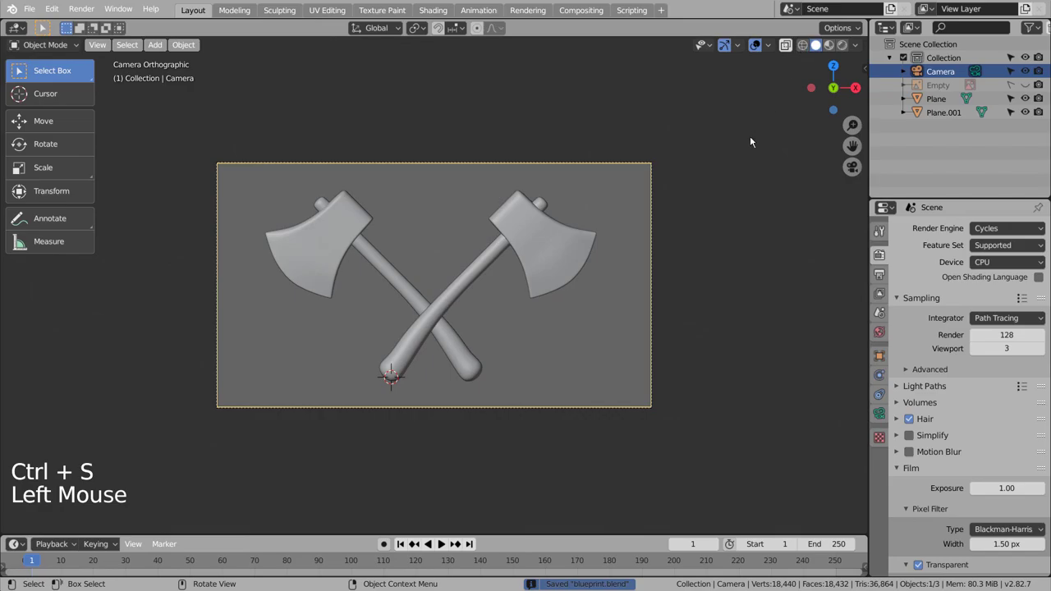